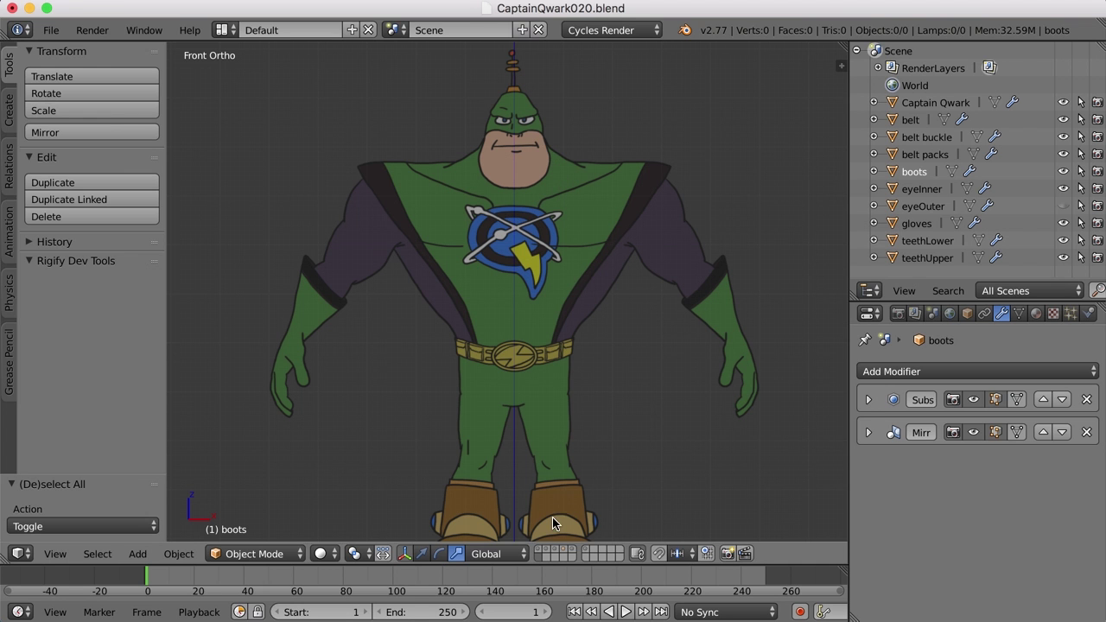
Step: Switch the visible scene layer from the front reference drawing to the grey body model
click(544, 558)
scroll(down, 3)
middle_click(614, 366)
scroll(down, 3)
key(KP_5)
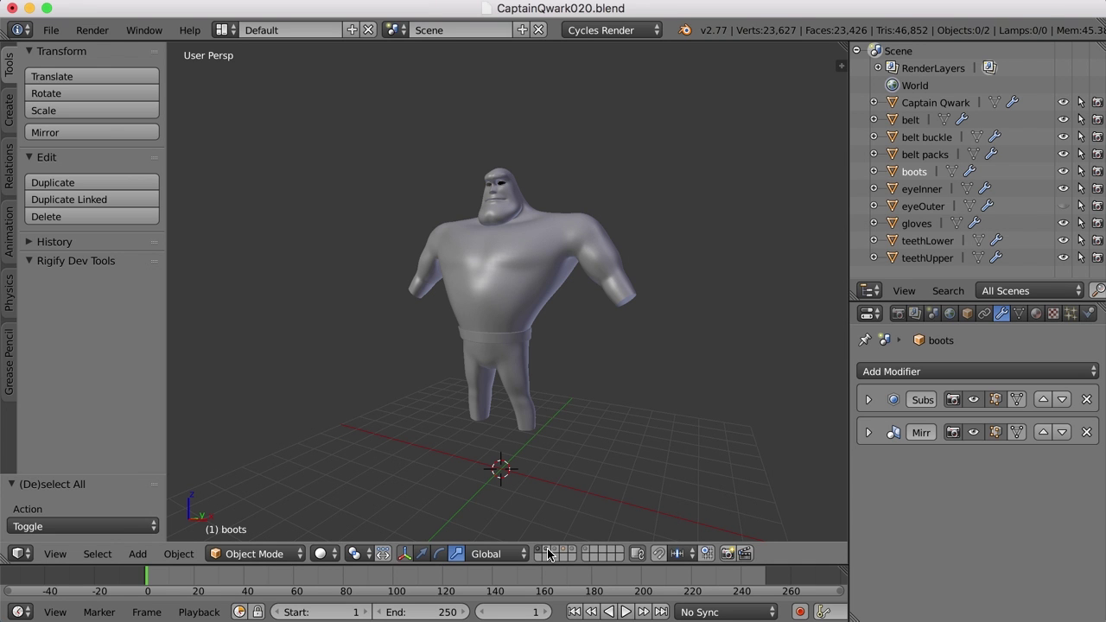
Step: Move the boots to another layer with M and display the full Captain Qwark character
click(550, 556)
key(a)
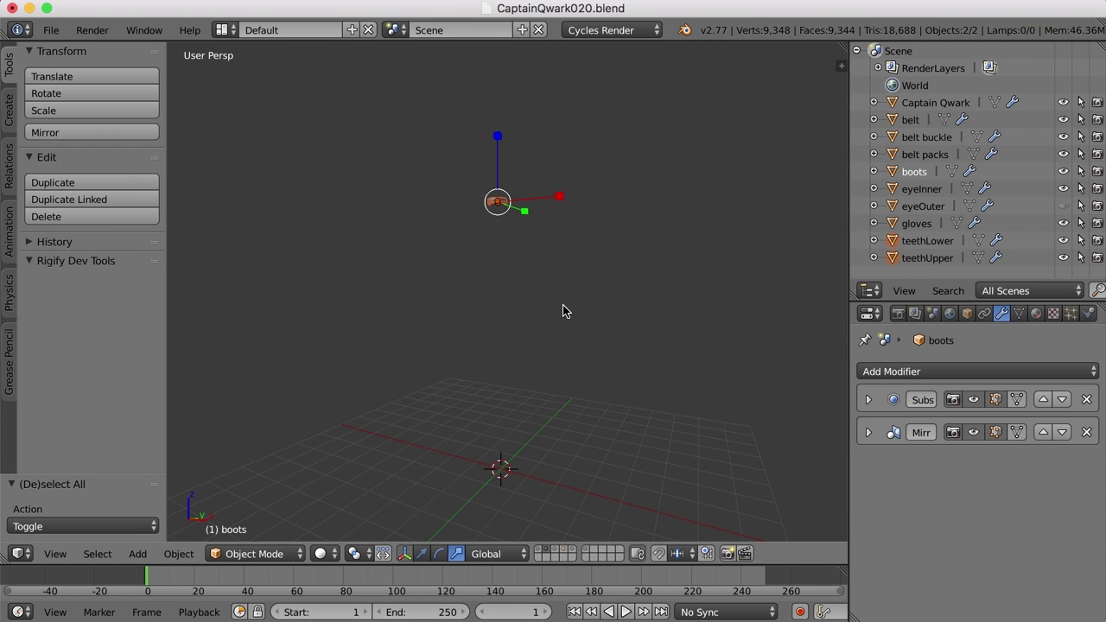
key(m)
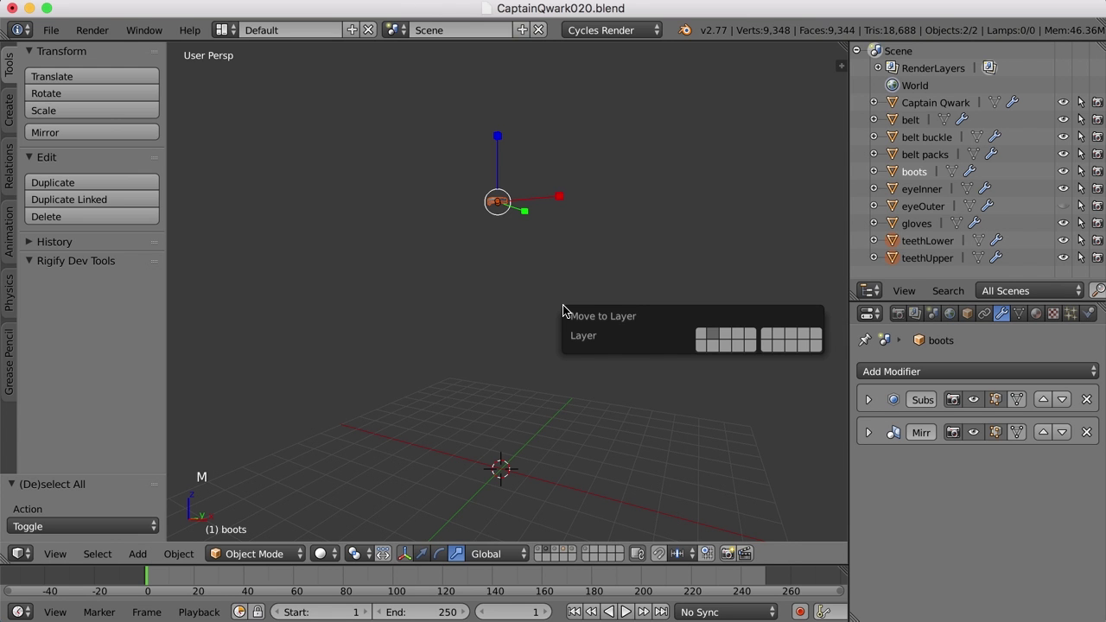
key(m)
click(704, 339)
key(a)
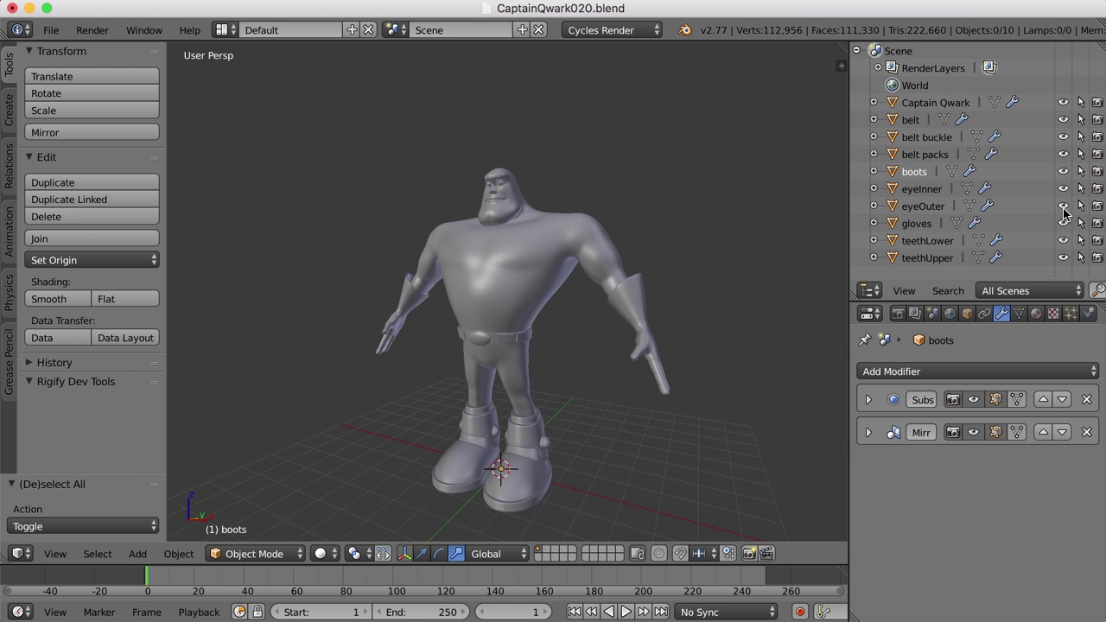
click(1066, 208)
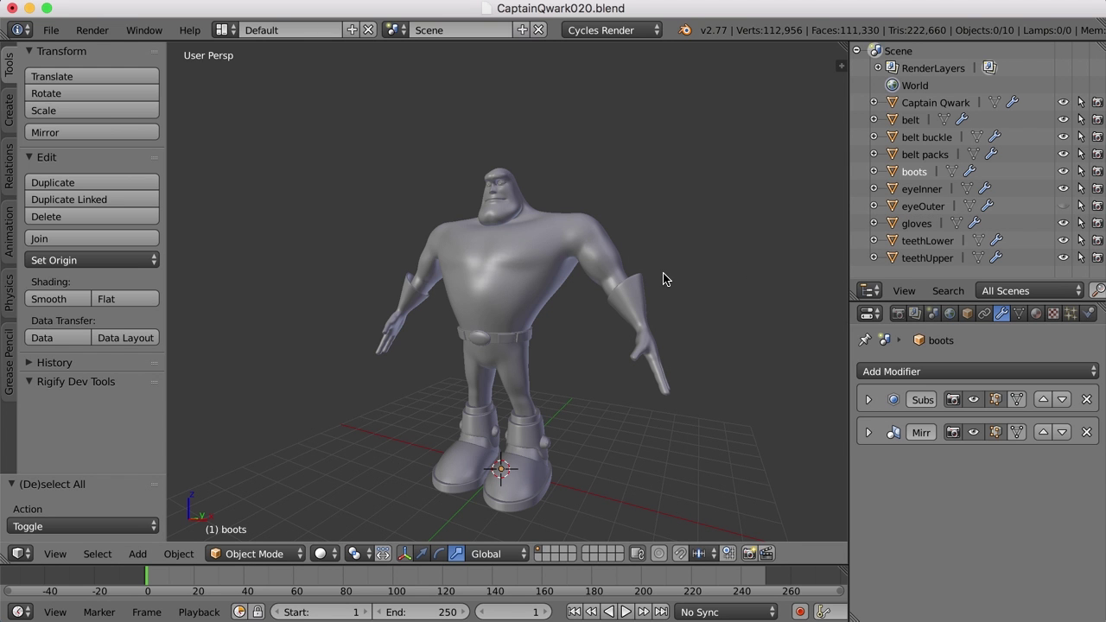
Step: Select the Captain Qwark body mesh, enter Edit Mode with nothing selected and frame the head
right_click(542, 293)
scroll(up, 3)
middle_click(585, 297)
scroll(up, 3)
key(Tab)
middle_click(572, 327)
key(ctrl+Tab)
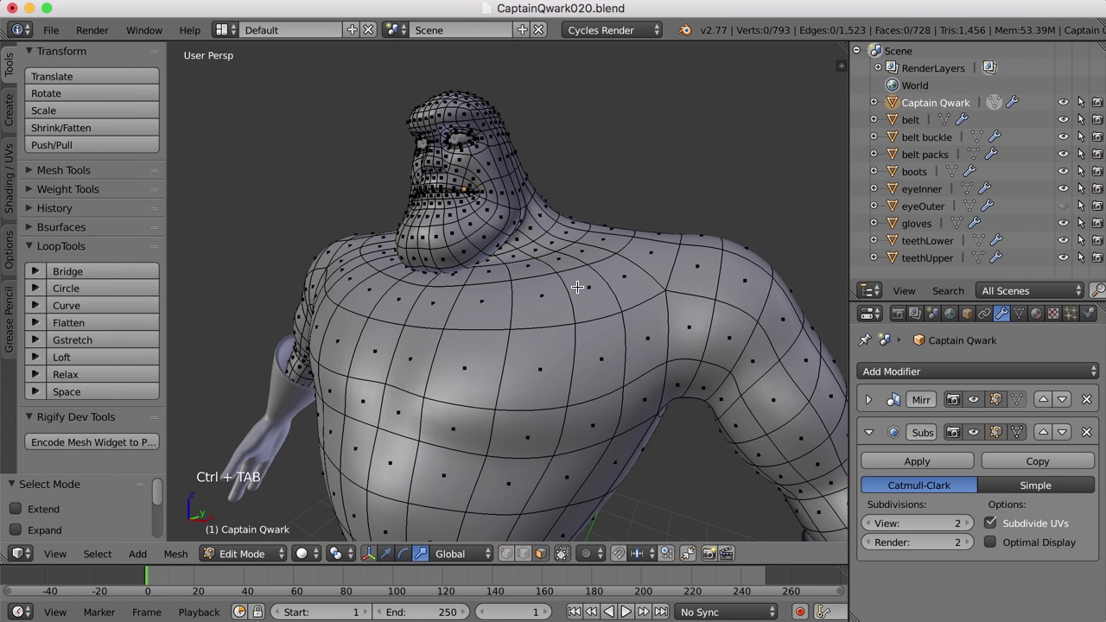
middle_click(597, 297)
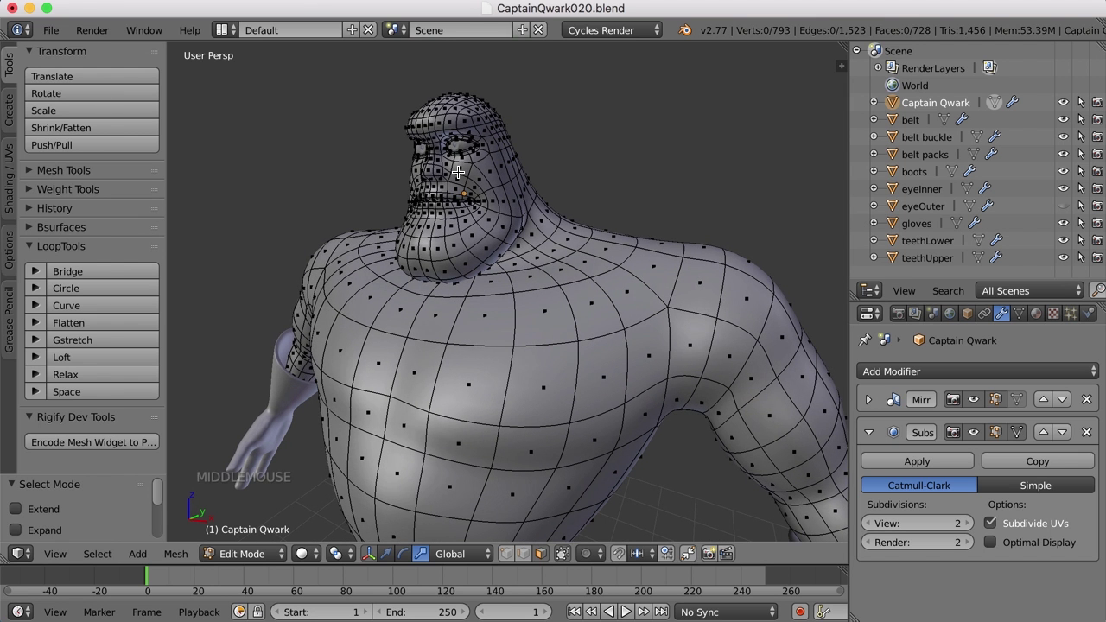
scroll(down, 3)
scroll(down, 3)
scroll(down, 3)
scroll(up, 3)
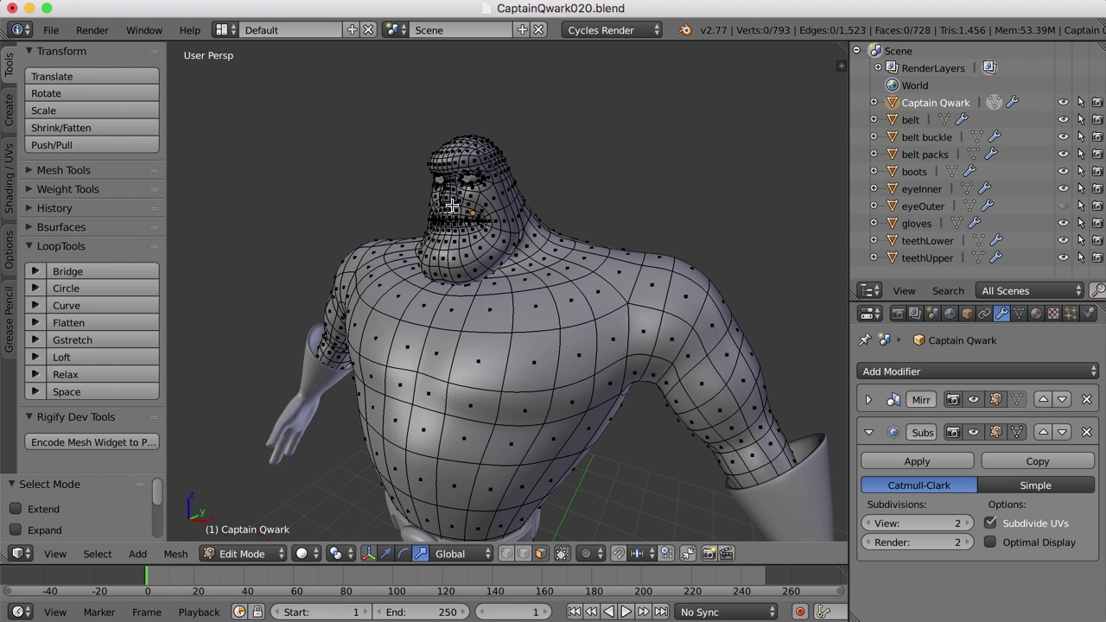
scroll(up, 3)
Step: Switch to face select and pick a starting face beside the nose
middle_click(560, 209)
scroll(up, 3)
scroll(up, 3)
middle_click(513, 245)
key(c)
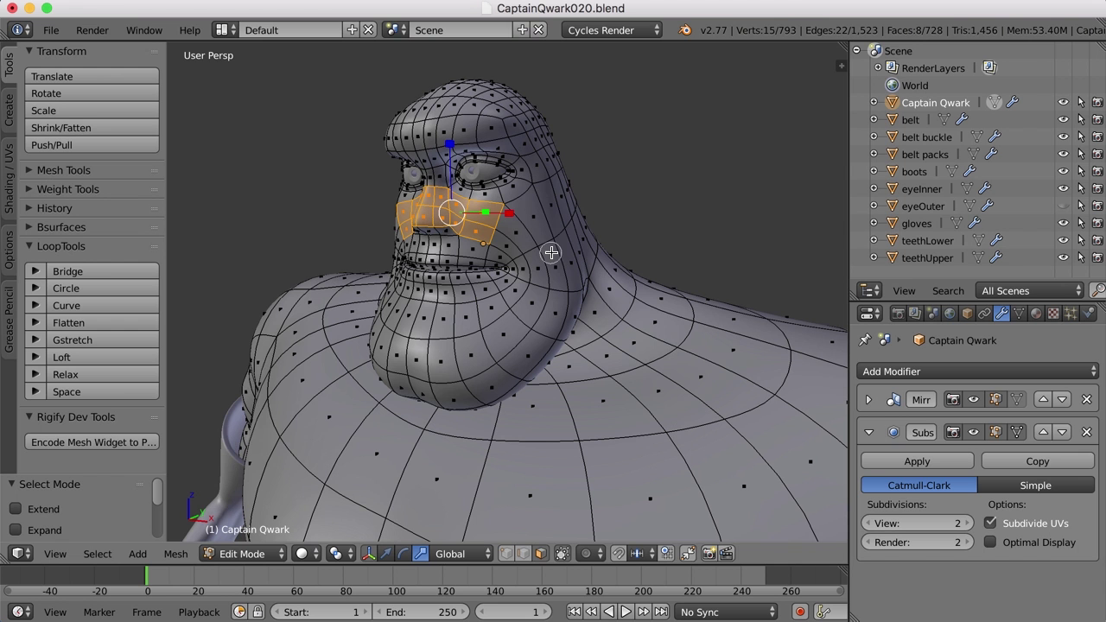
right_click(528, 259)
scroll(up, 3)
middle_click(554, 288)
scroll(down, 3)
middle_click(552, 301)
middle_click(506, 304)
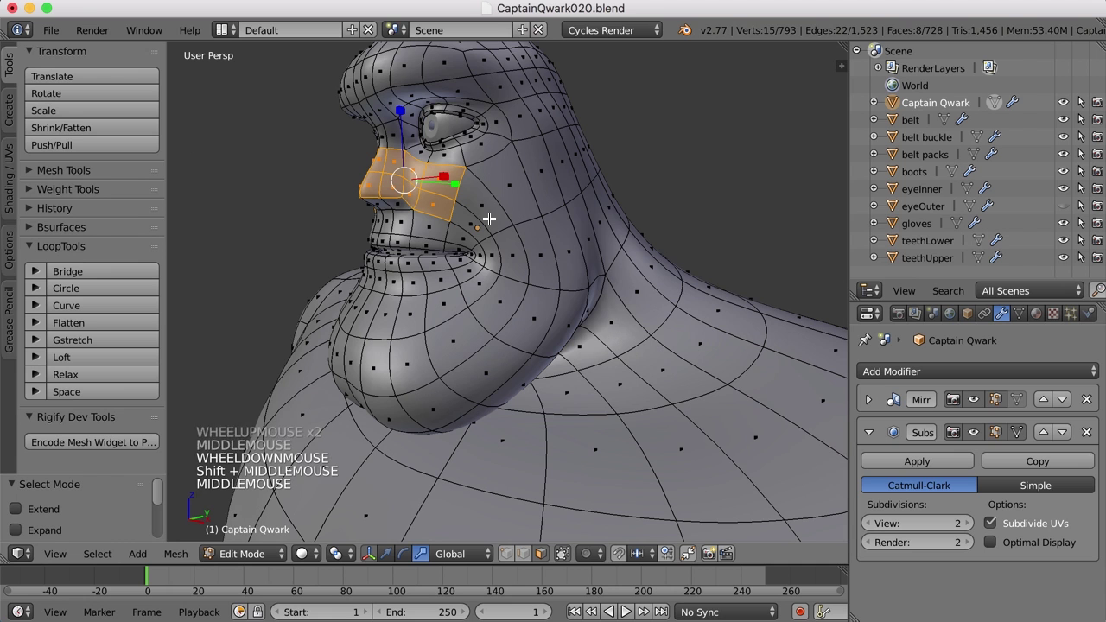
Step: Circle-select the brow and crown faces, using wireframe to reach the far side of the head
key(c)
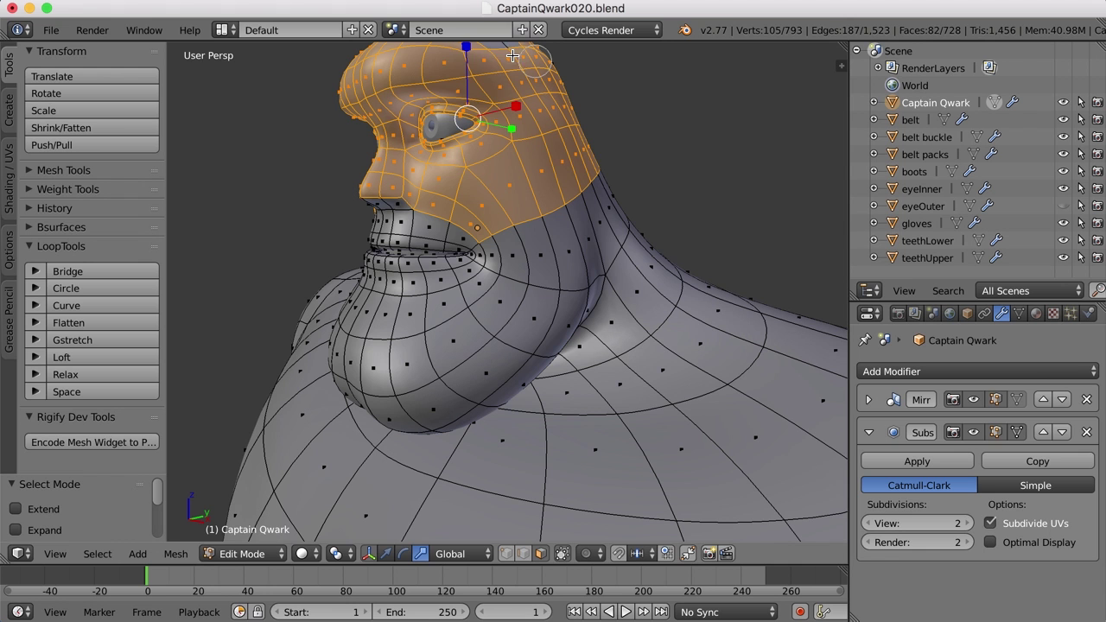
scroll(down, 3)
middle_click(593, 187)
scroll(up, 3)
scroll(down, 3)
key(z)
key(c)
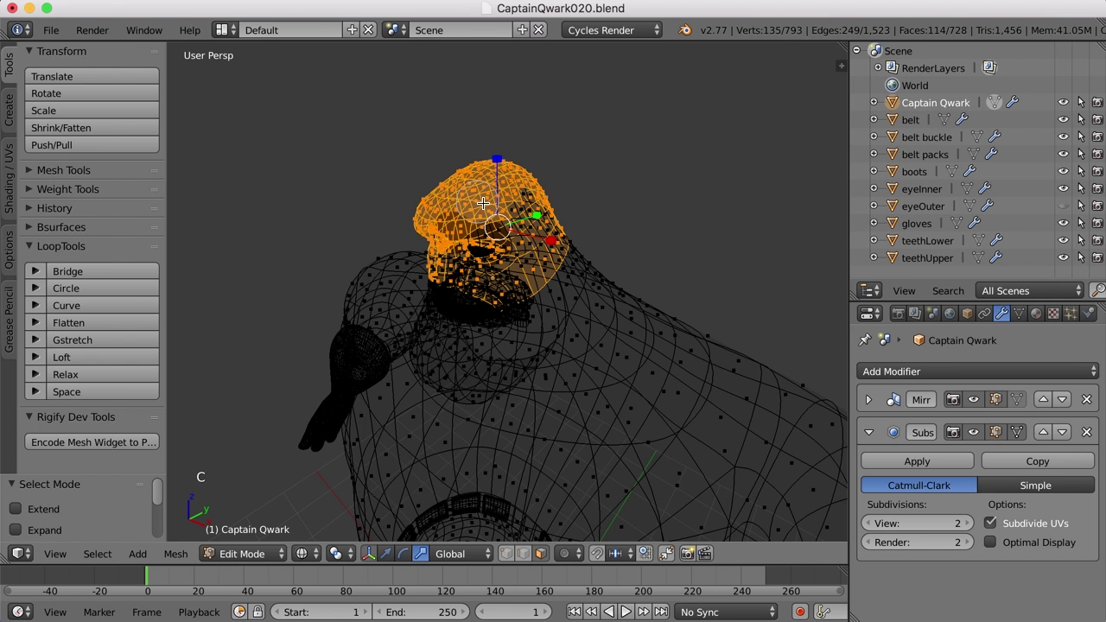
key(z)
right_click(535, 207)
middle_click(535, 206)
scroll(up, 3)
middle_click(581, 245)
Step: Add the remaining head faces near the nose to the selection and return to solid shading
key(z)
scroll(up, 3)
middle_click(575, 243)
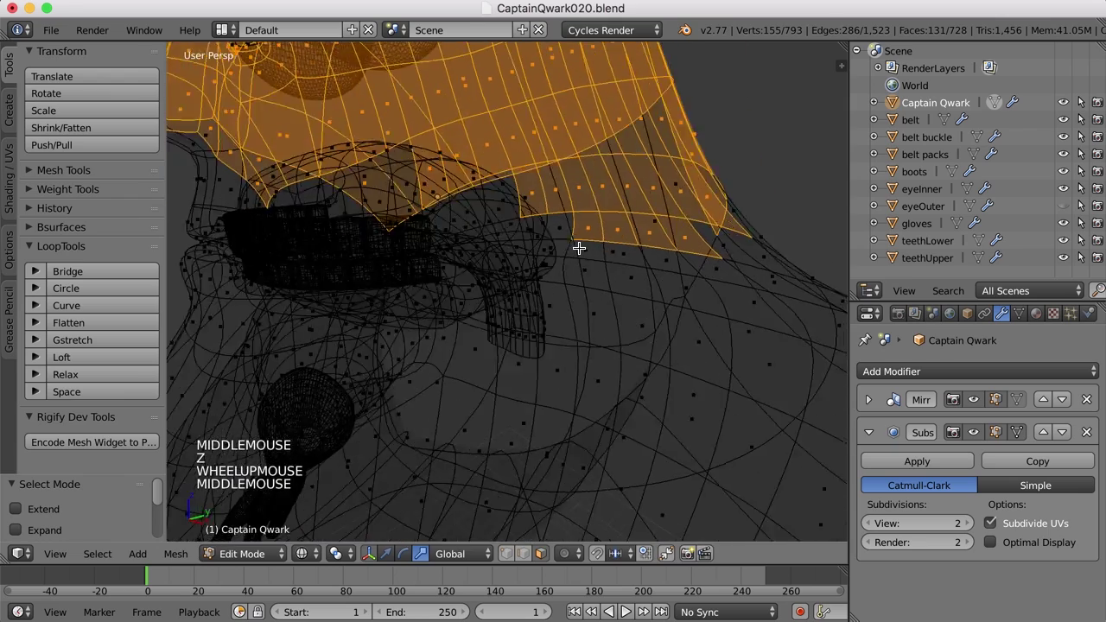
scroll(down, 3)
middle_click(592, 250)
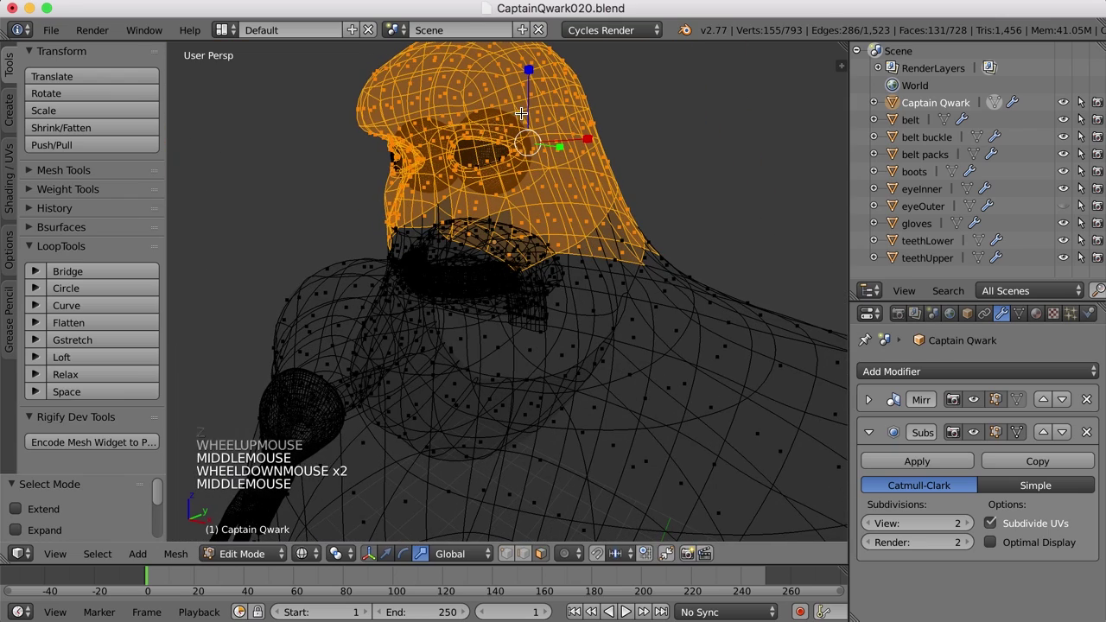
key(c)
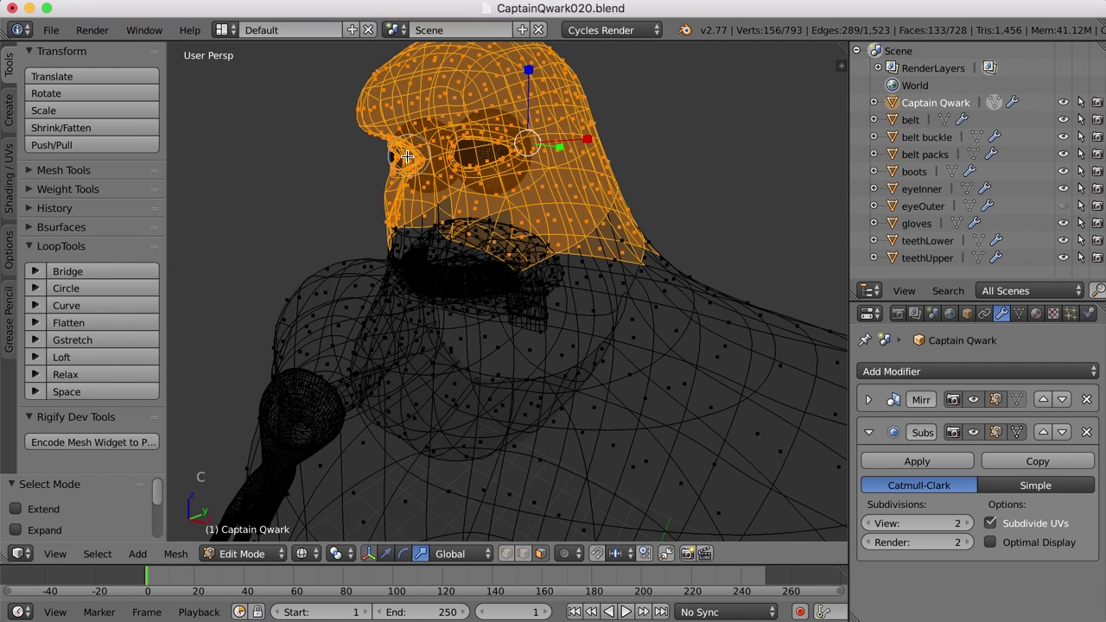
right_click(422, 153)
key(z)
scroll(down, 3)
middle_click(554, 276)
key(c)
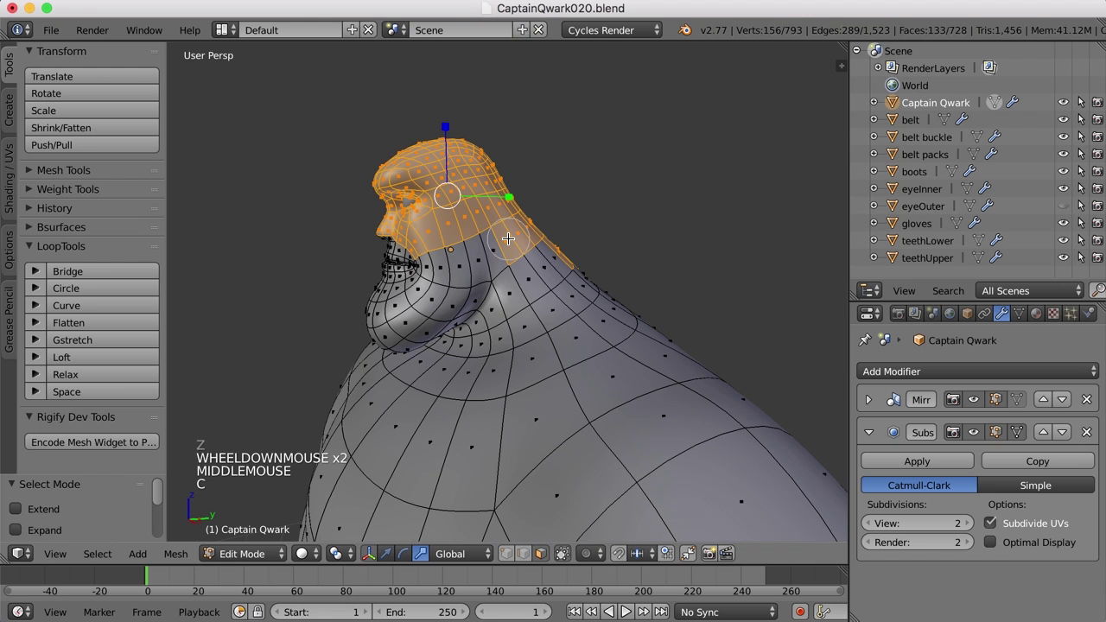
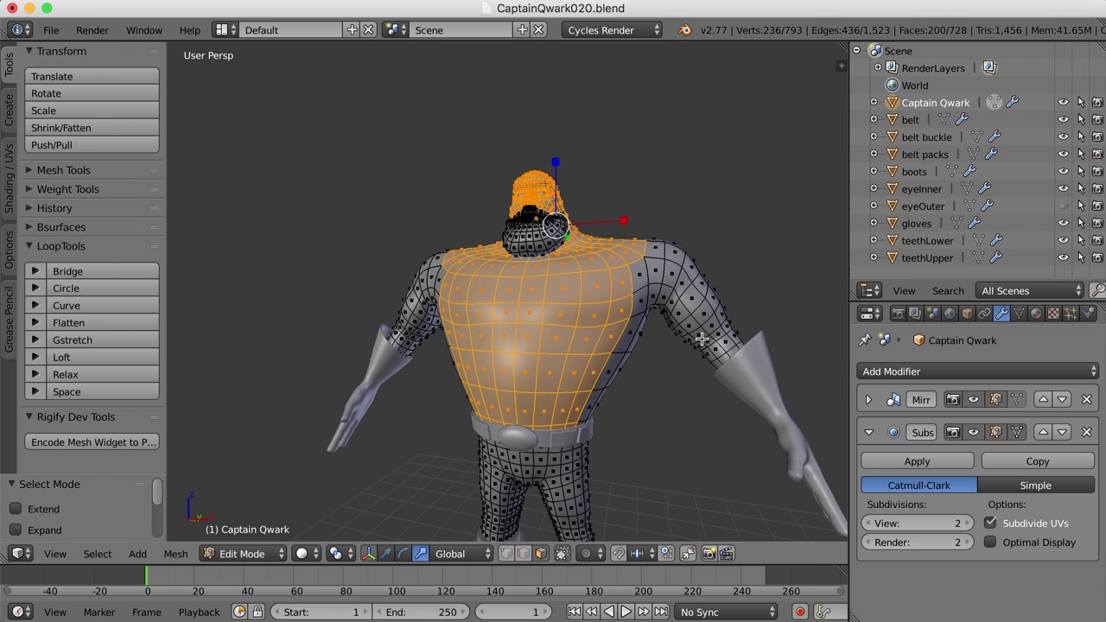
Step: Add the upper back faces of the torso to the mask selection
middle_click(712, 330)
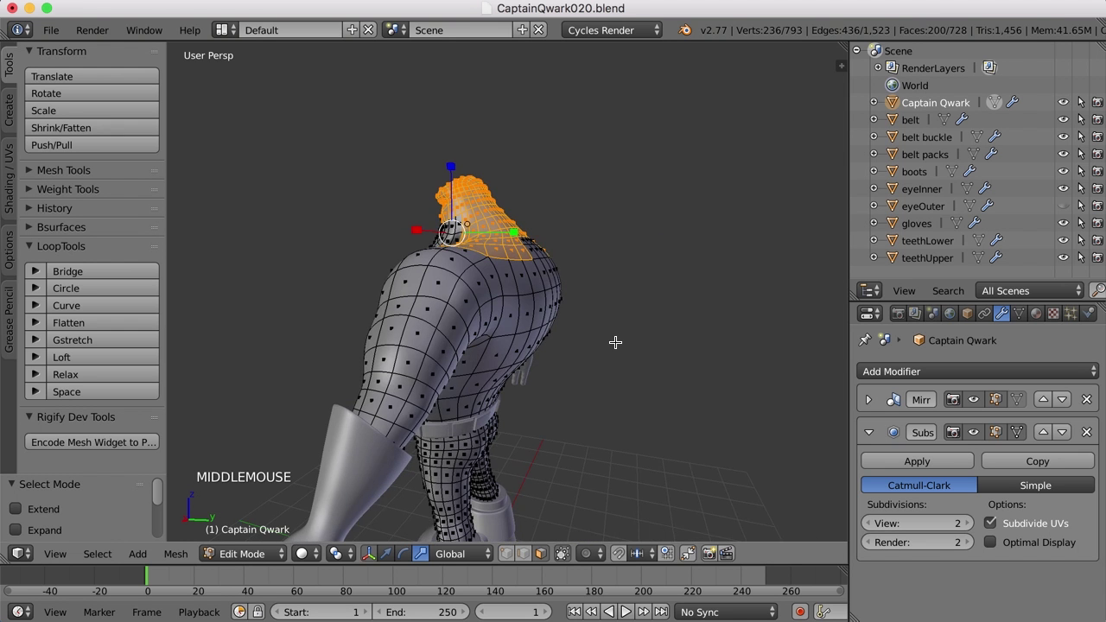
scroll(up, 3)
middle_click(575, 350)
middle_click(484, 376)
middle_click(560, 393)
key(c)
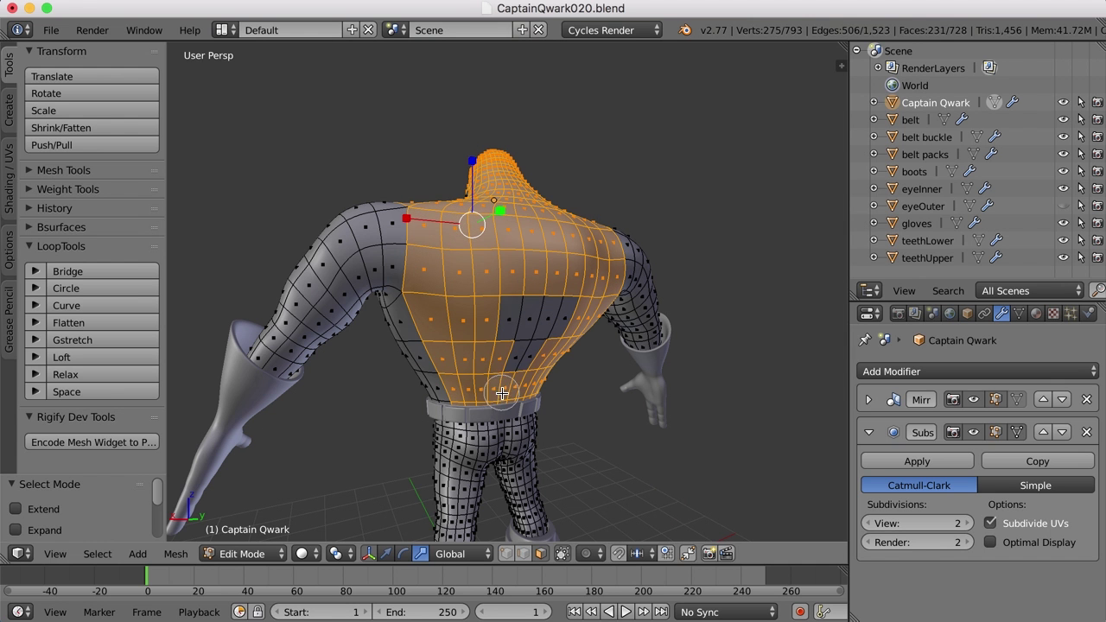
right_click(538, 327)
Step: Add the chest and remaining torso faces so the selection covers neck, shoulders and chest
middle_click(535, 338)
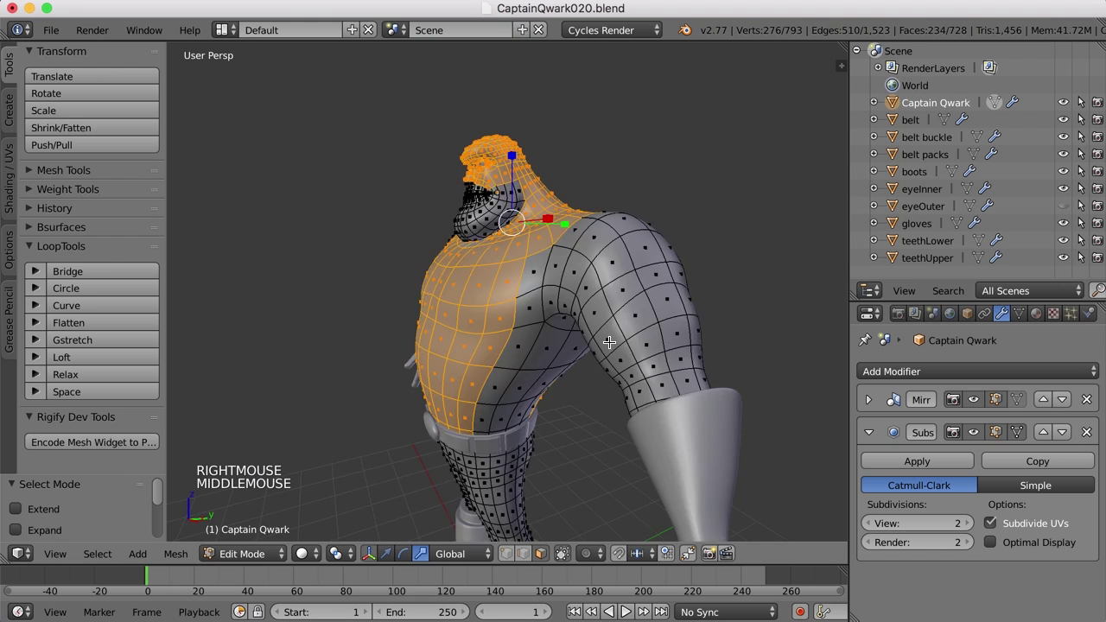
scroll(down, 3)
key(c)
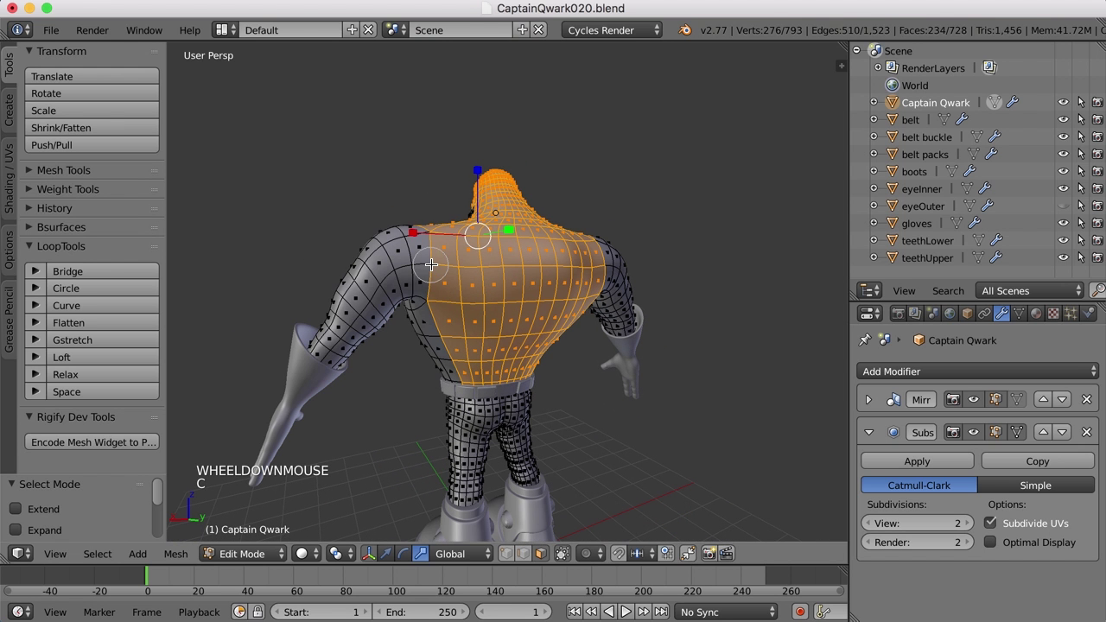
right_click(477, 368)
middle_click(515, 331)
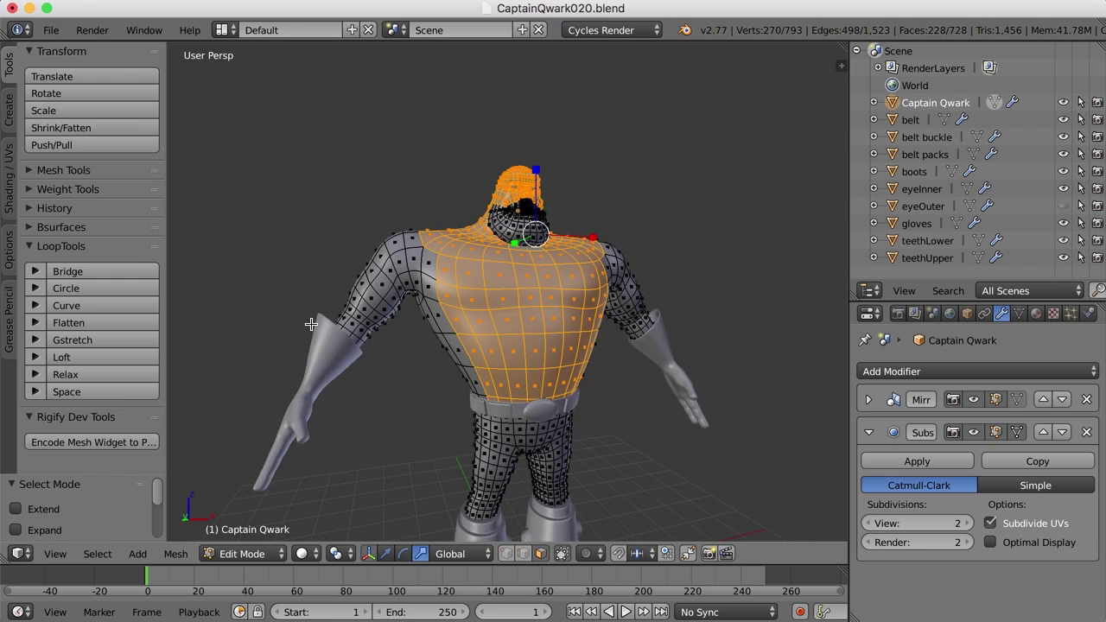
middle_click(528, 335)
scroll(up, 3)
middle_click(613, 238)
Step: Duplicate the selected head and torso faces with Shift+D and scale the copy up slightly
middle_click(620, 310)
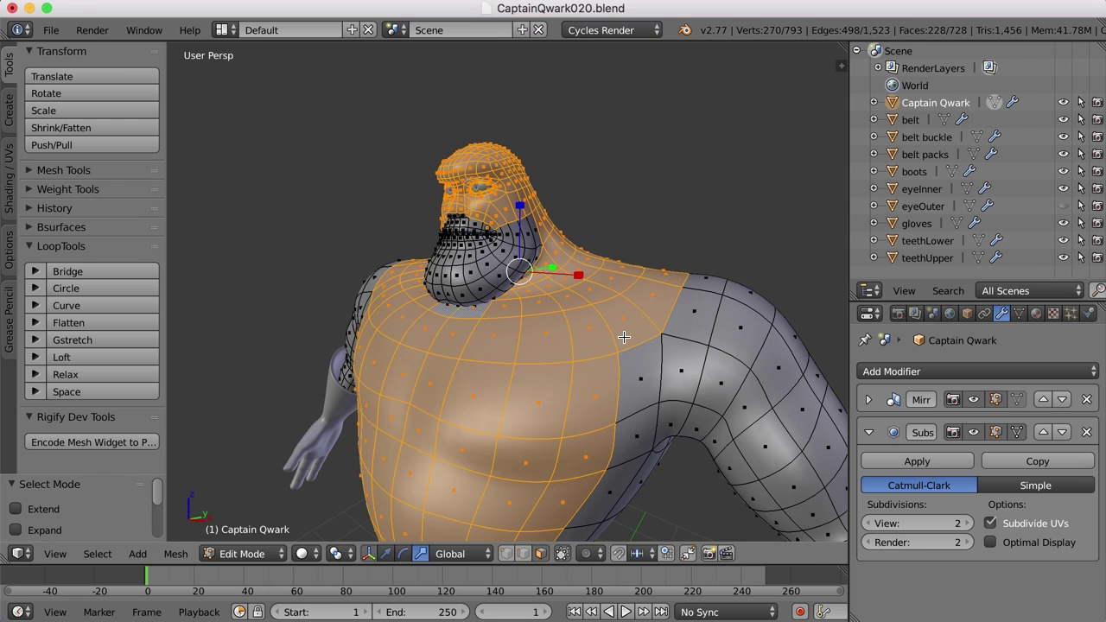
key(shift+d)
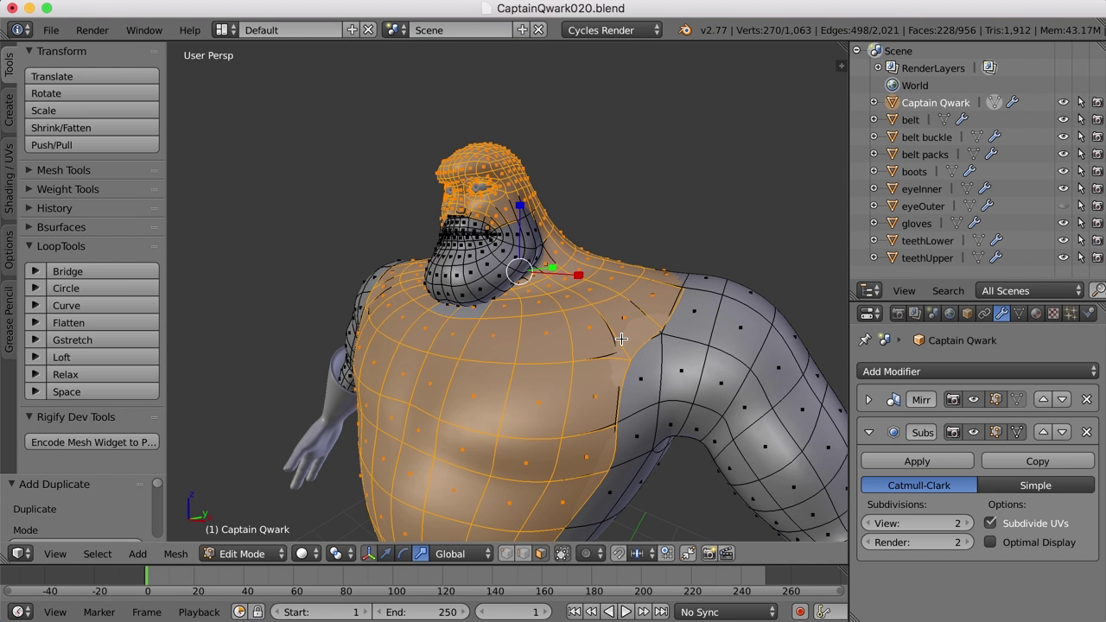
scroll(down, 3)
middle_click(640, 385)
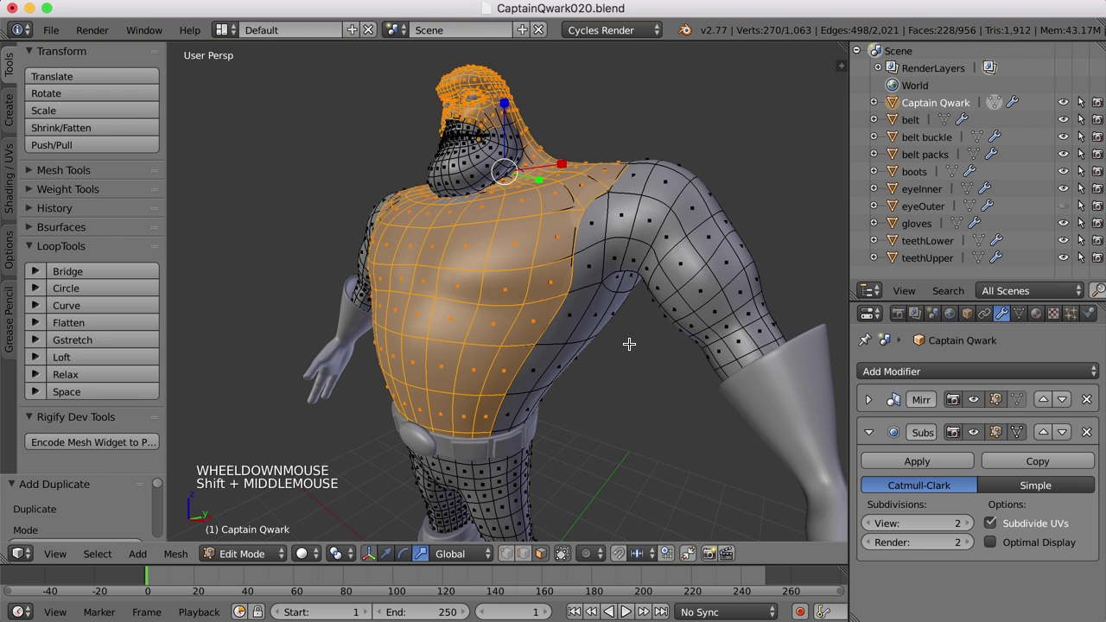
key(s)
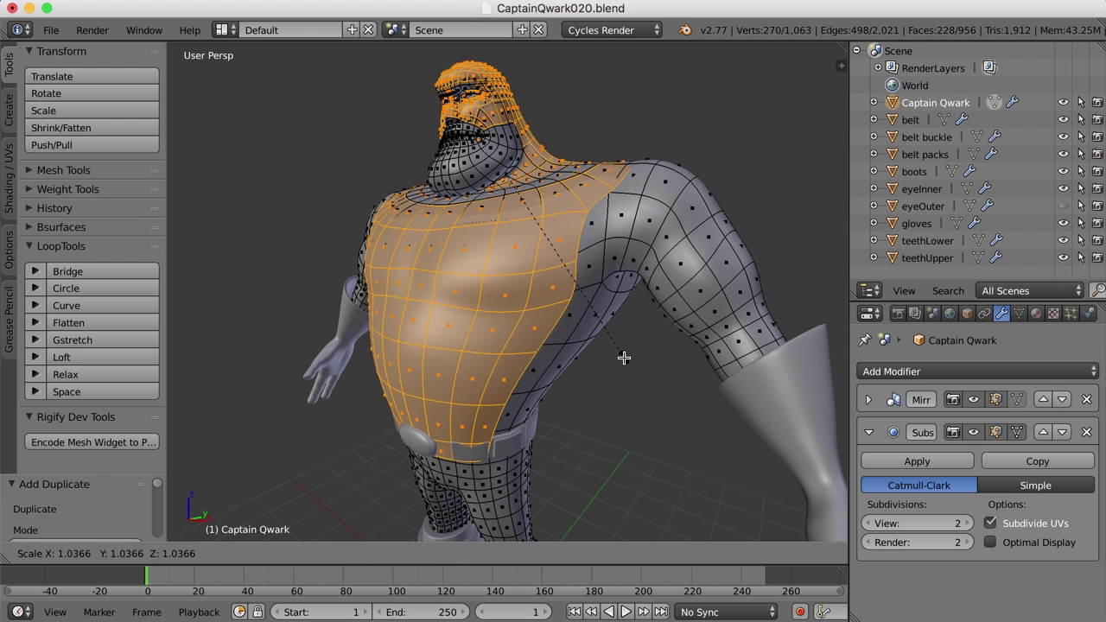
right_click(626, 355)
Step: Shrink/Fatten the copy to about -0.13 so it sits as a shell off the body
middle_click(592, 324)
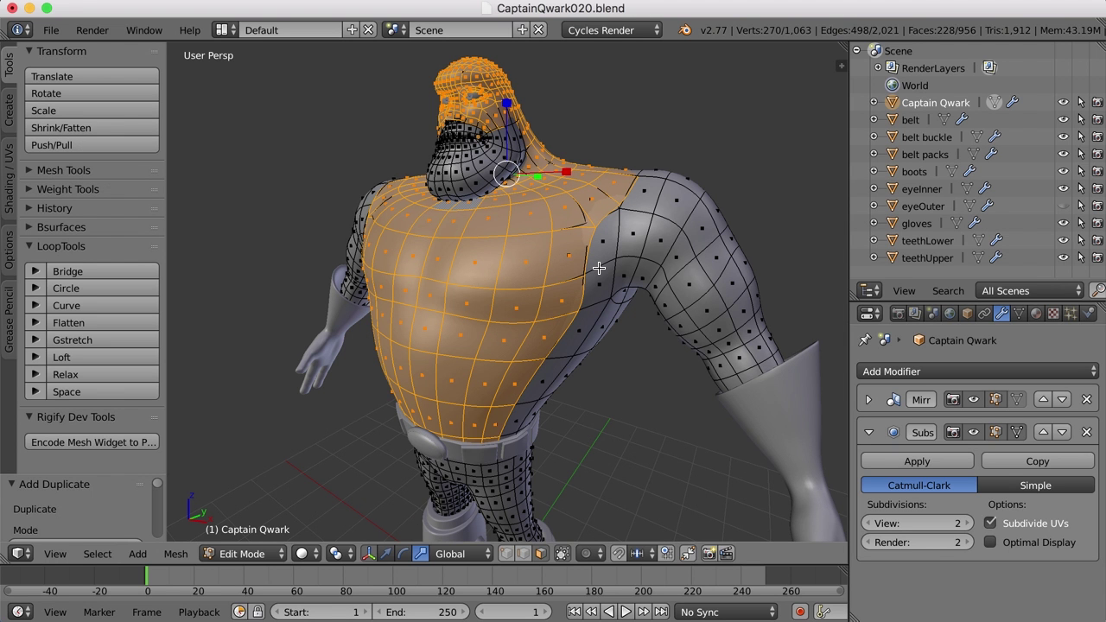
key(alt+s)
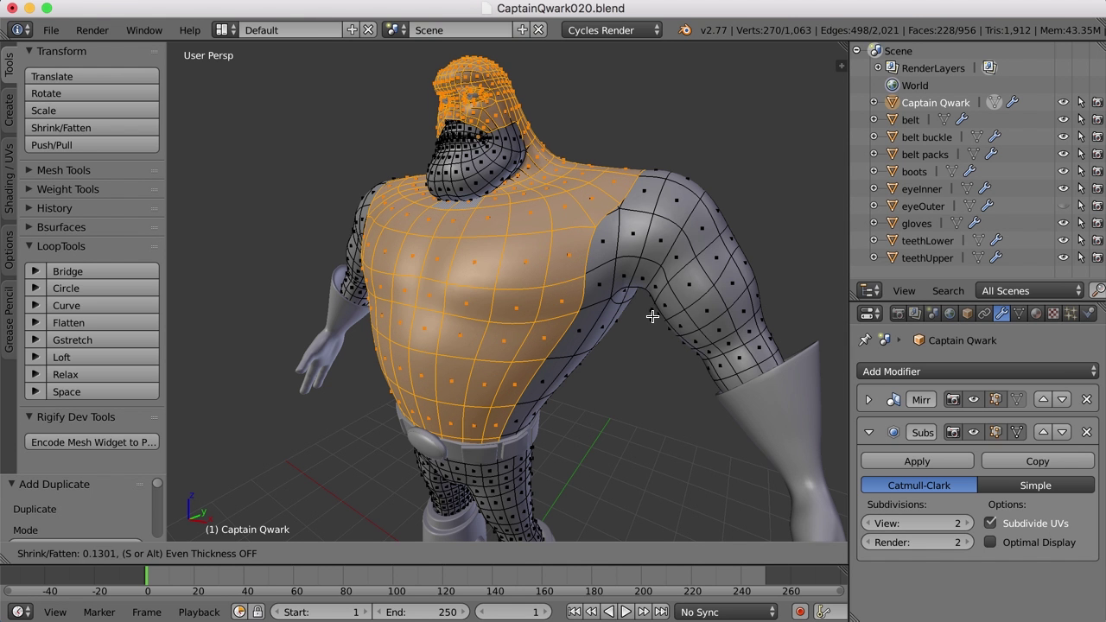
click(649, 311)
middle_click(665, 329)
scroll(up, 3)
Step: Separate the shell faces into their own object, Captain Qwark.001
key(a)
middle_click(592, 291)
middle_click(611, 252)
middle_click(624, 337)
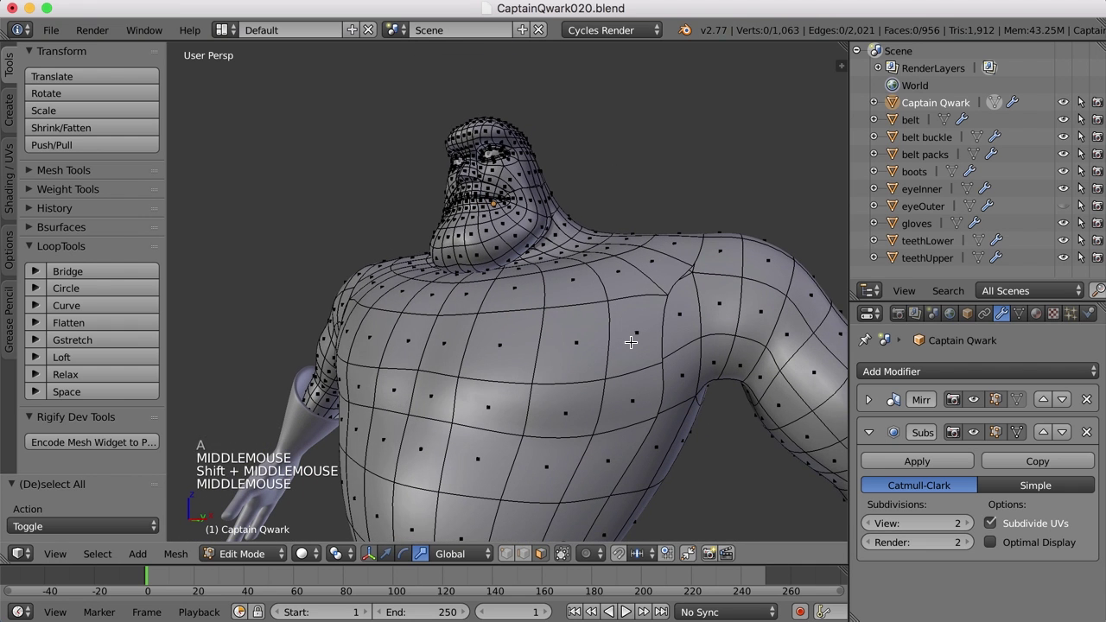
key(super+z)
scroll(down, 3)
middle_click(628, 340)
middle_click(639, 415)
middle_click(637, 372)
key(p)
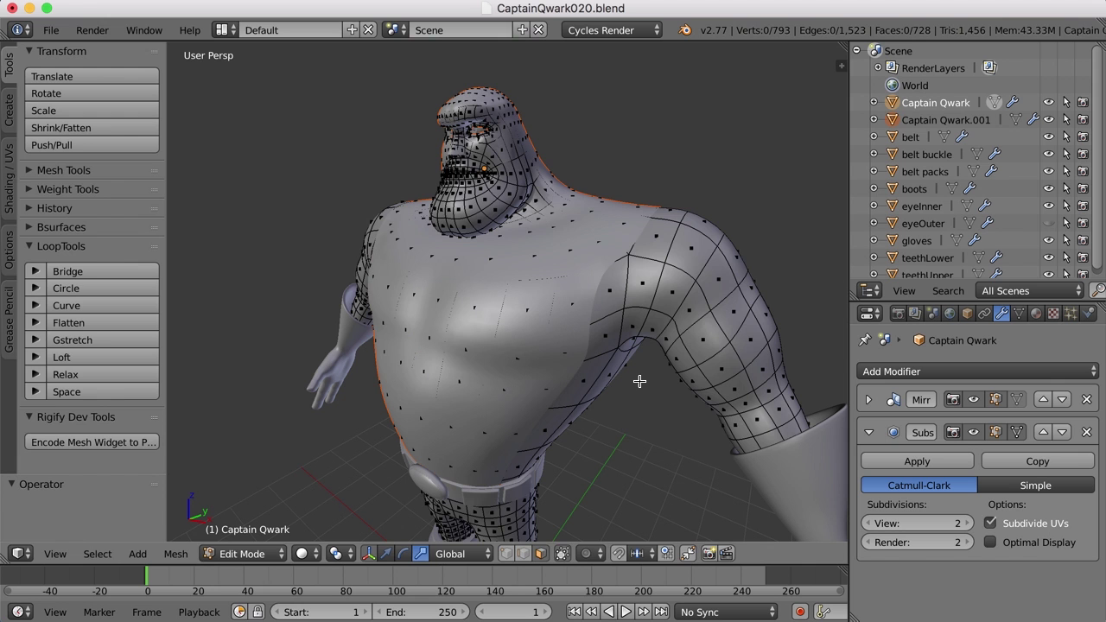
Step: In Object Mode, move Captain Qwark.001 to its own layer, leaving the original visible
key(Tab)
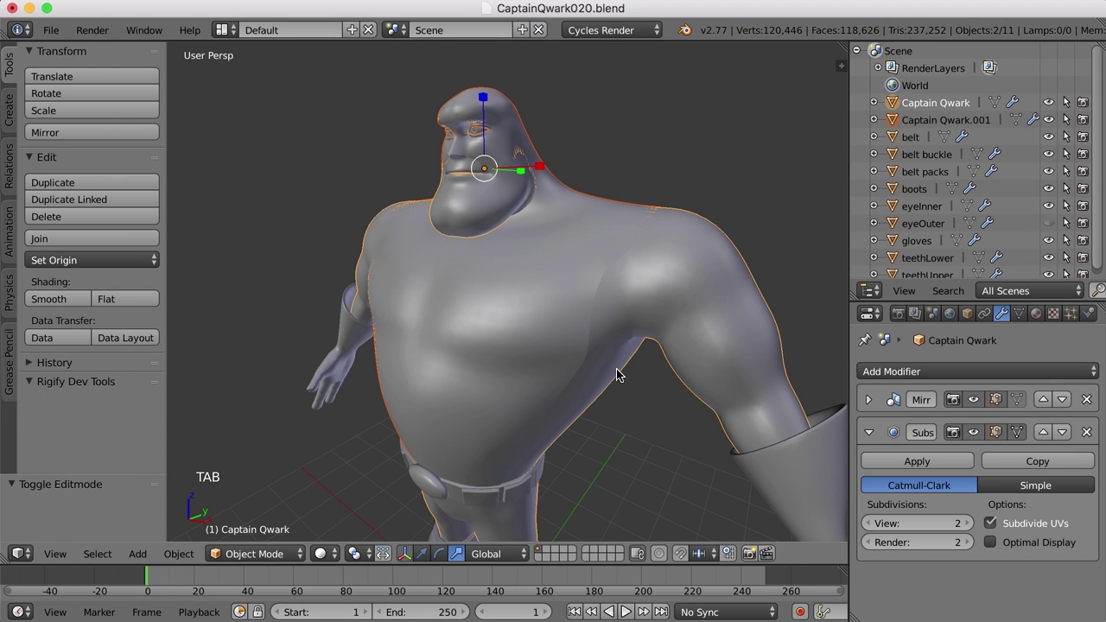
right_click(554, 287)
middle_click(551, 334)
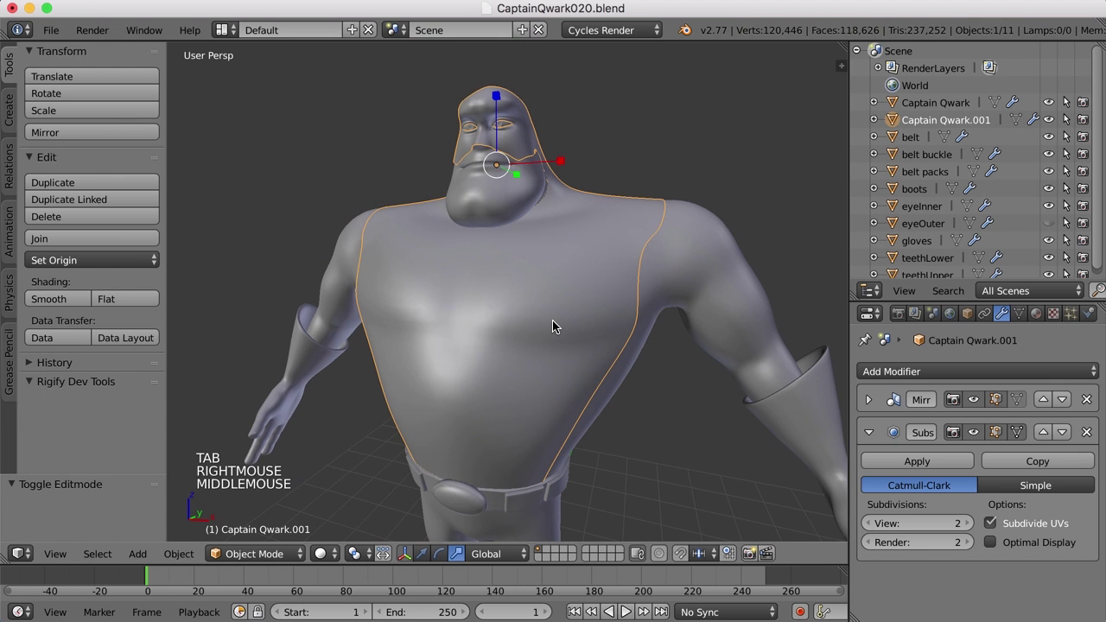
scroll(down, 3)
key(m)
click(550, 558)
middle_click(583, 386)
Step: Show only the copy's layer and inspect the shell's face opening
key(a)
middle_click(601, 374)
scroll(up, 3)
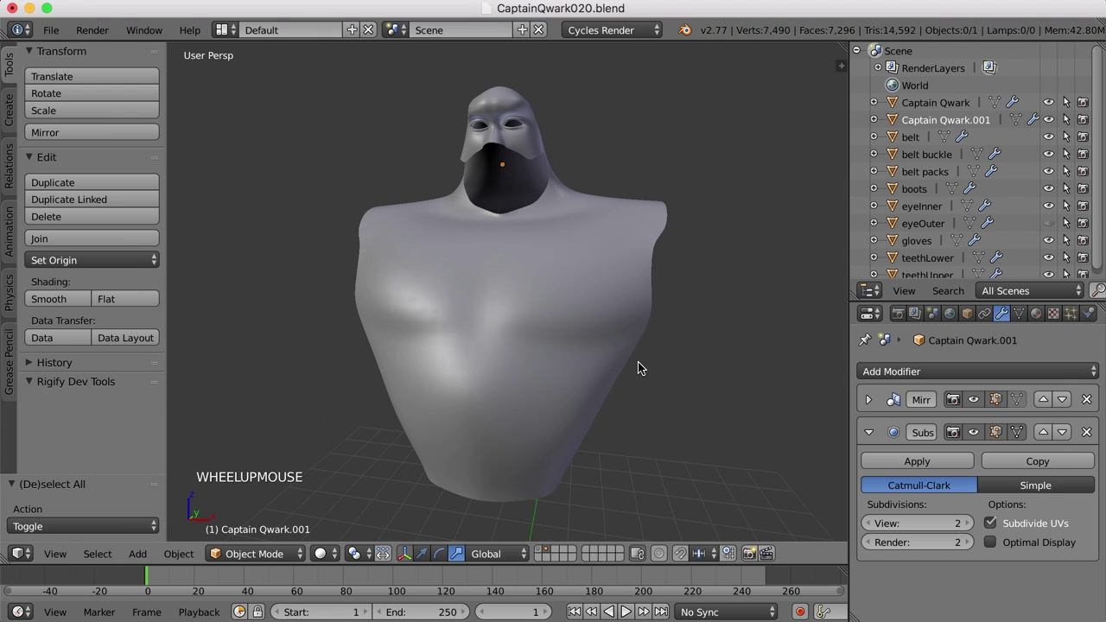
scroll(up, 3)
middle_click(566, 231)
scroll(up, 3)
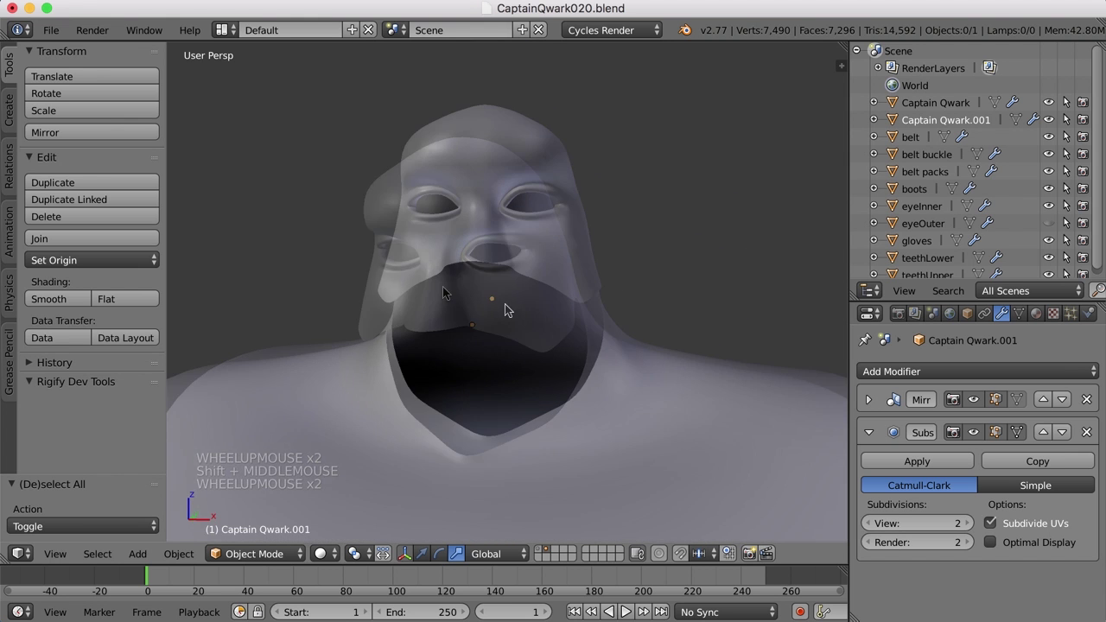
Step: View the shell from the side, then show both layers so it sits over the full character
middle_click(607, 333)
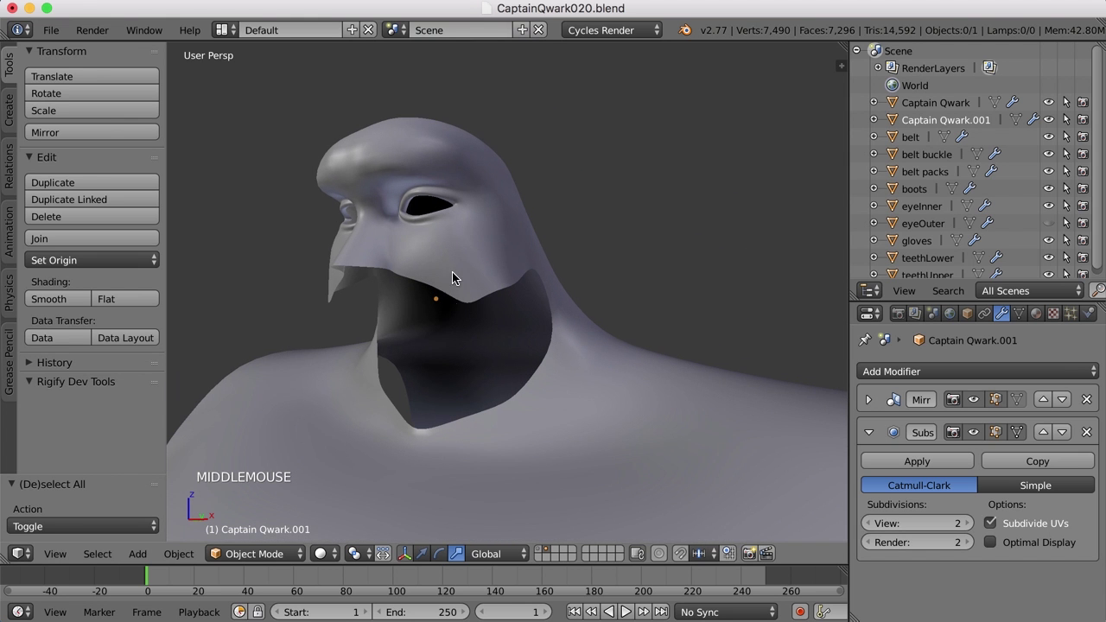
scroll(down, 3)
middle_click(531, 318)
middle_click(542, 246)
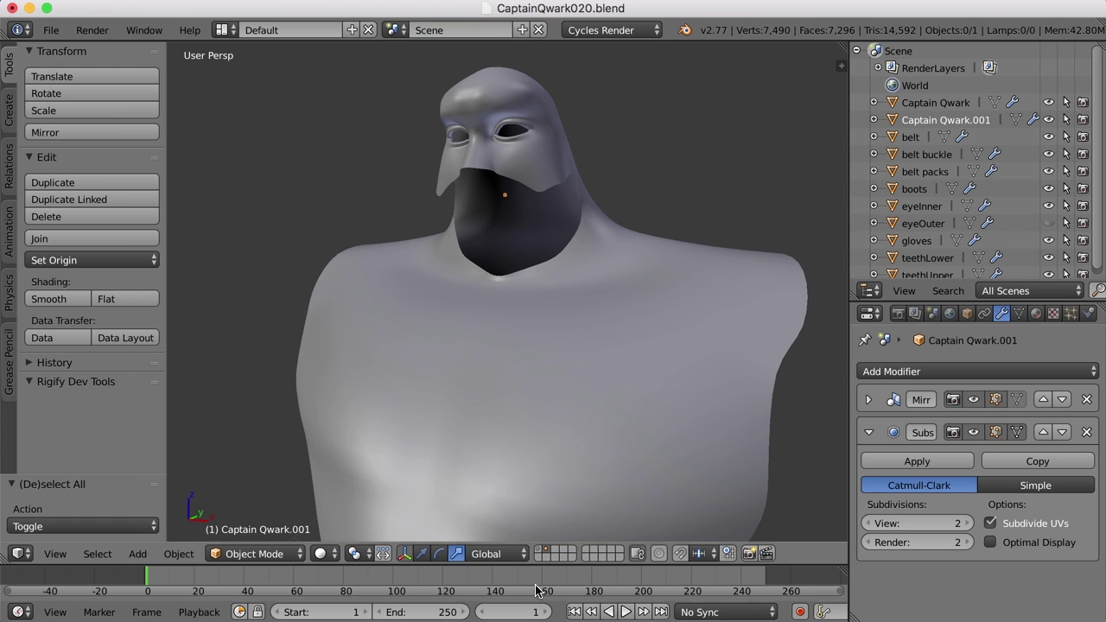
click(538, 547)
middle_click(579, 246)
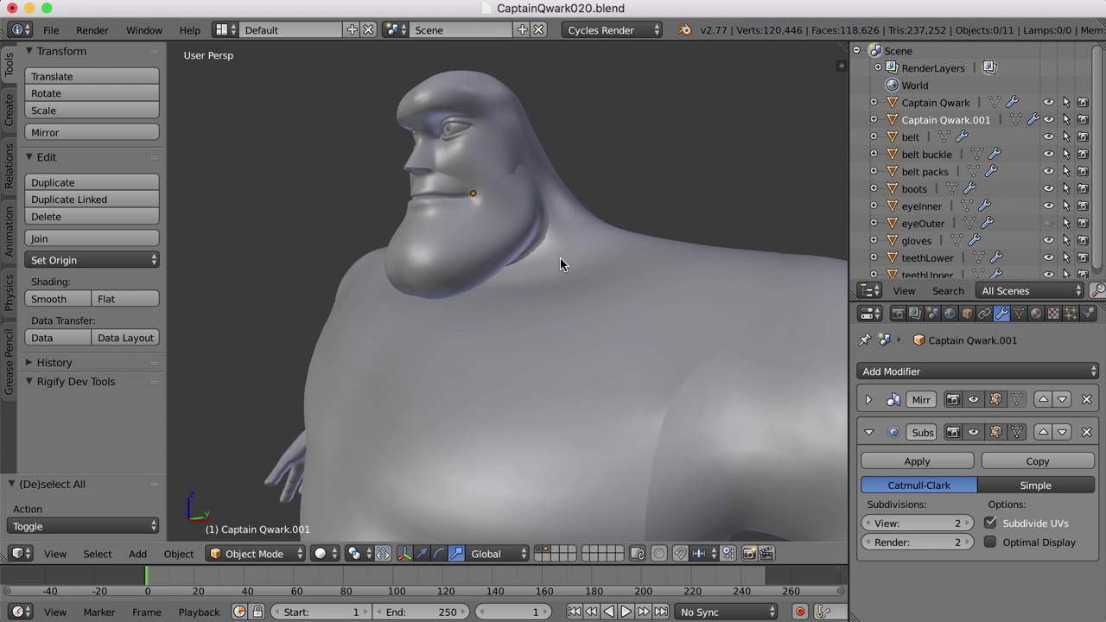
Step: Edit the Captain Qwark.001 shell mesh and frame the cheek below the eye
right_click(566, 263)
key(Tab)
scroll(up, 3)
middle_click(596, 274)
middle_click(553, 326)
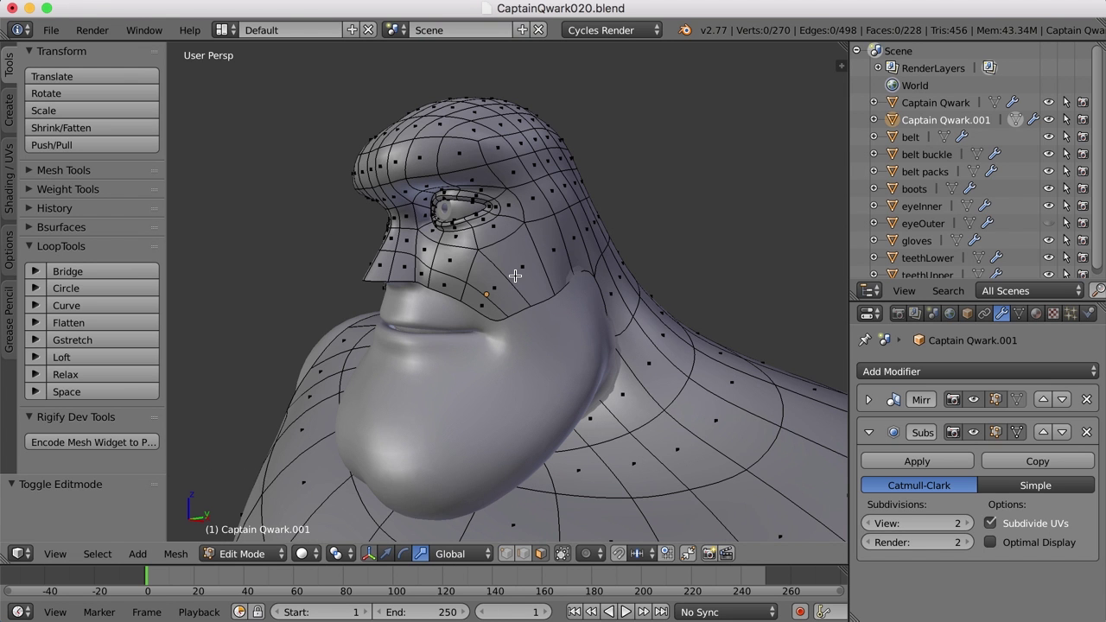
middle_click(568, 276)
middle_click(544, 262)
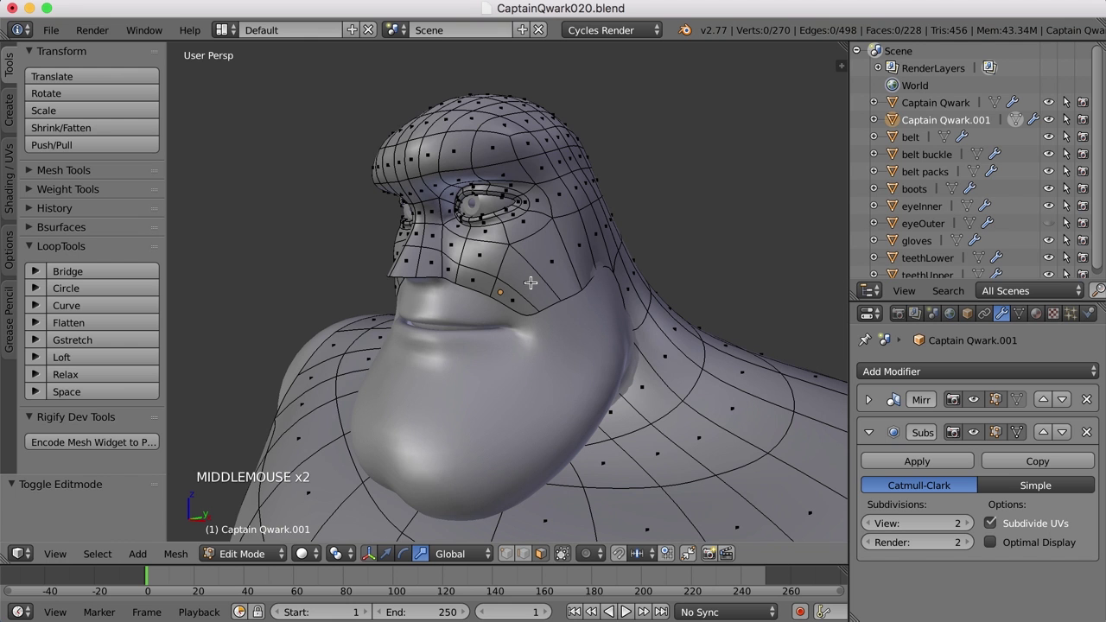
middle_click(448, 266)
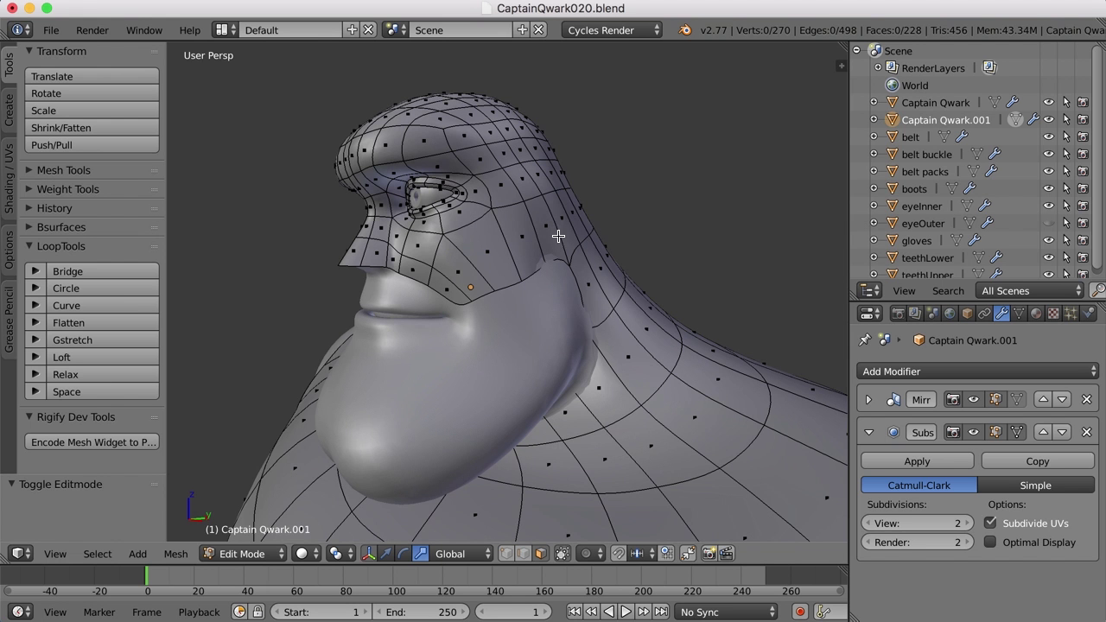
middle_click(456, 279)
Step: Select six cheek faces below the eye and delete them as Faces, opening a gap
right_click(428, 278)
right_click(436, 255)
right_click(481, 277)
right_click(460, 294)
right_click(503, 253)
right_click(534, 239)
key(x)
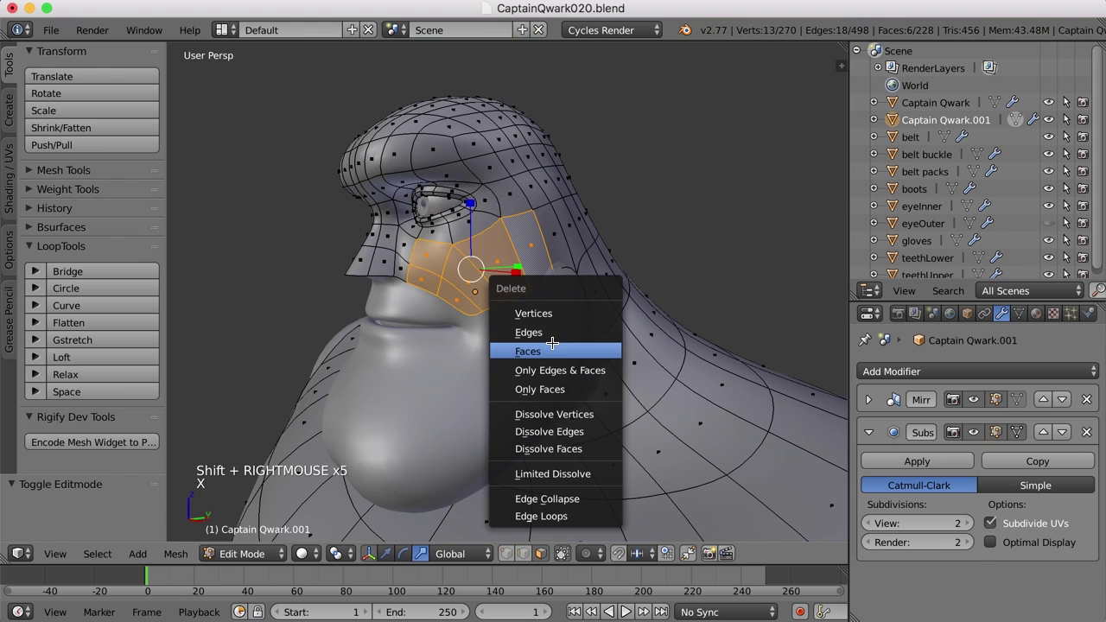
middle_click(538, 348)
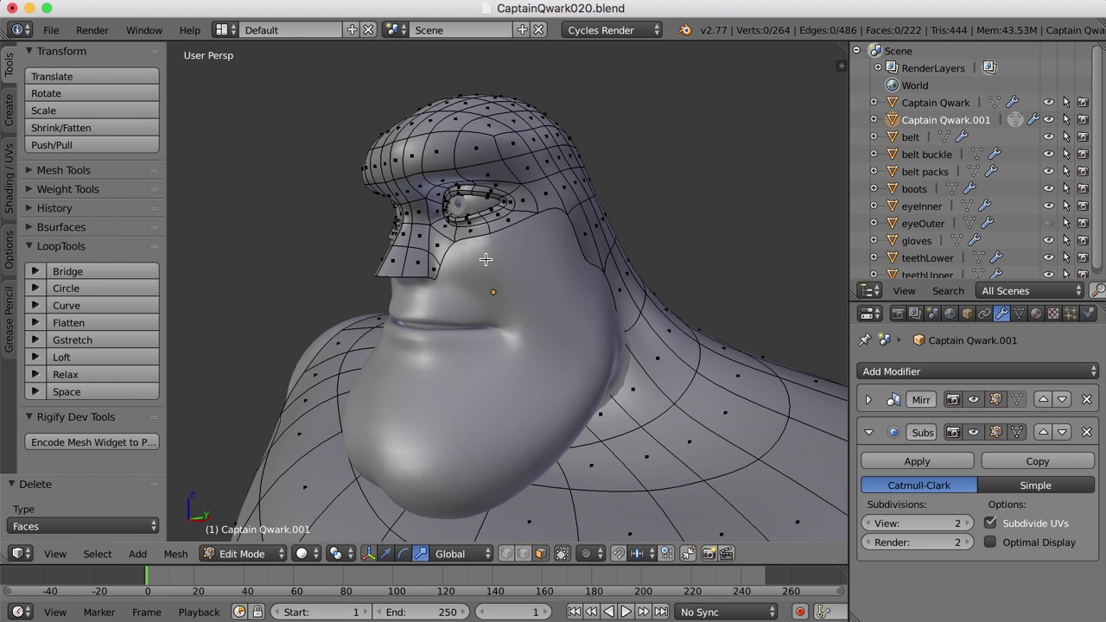
Step: Rename Captain Qwark.001 to mask in the Outliner, re-enter its mesh and expand the Bsurfaces tools
key(Tab)
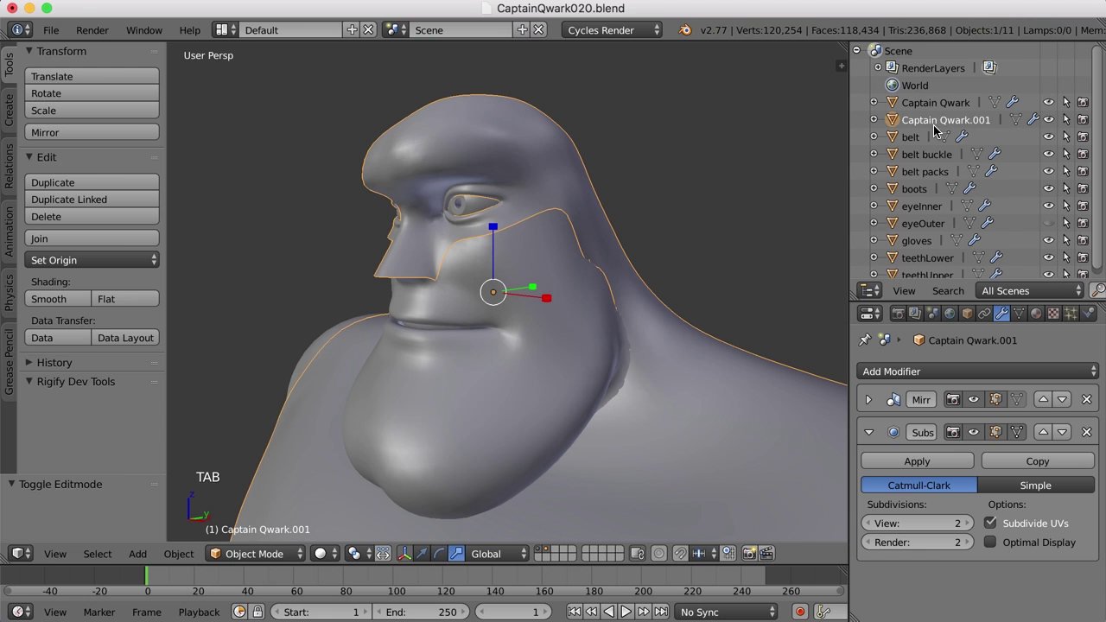
double_click(938, 117)
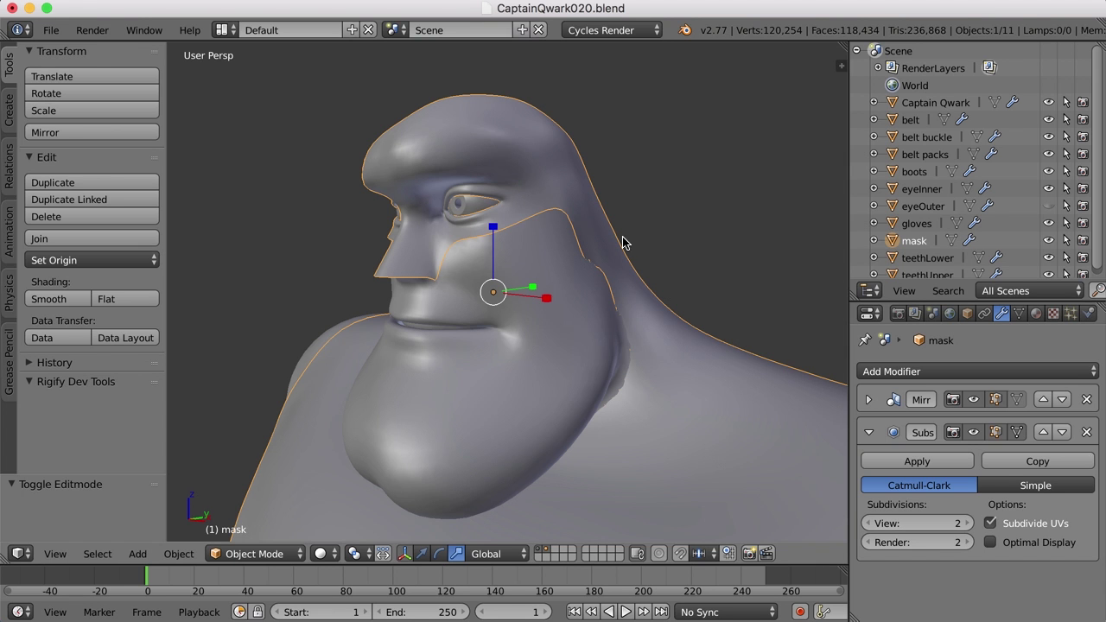
key(Tab)
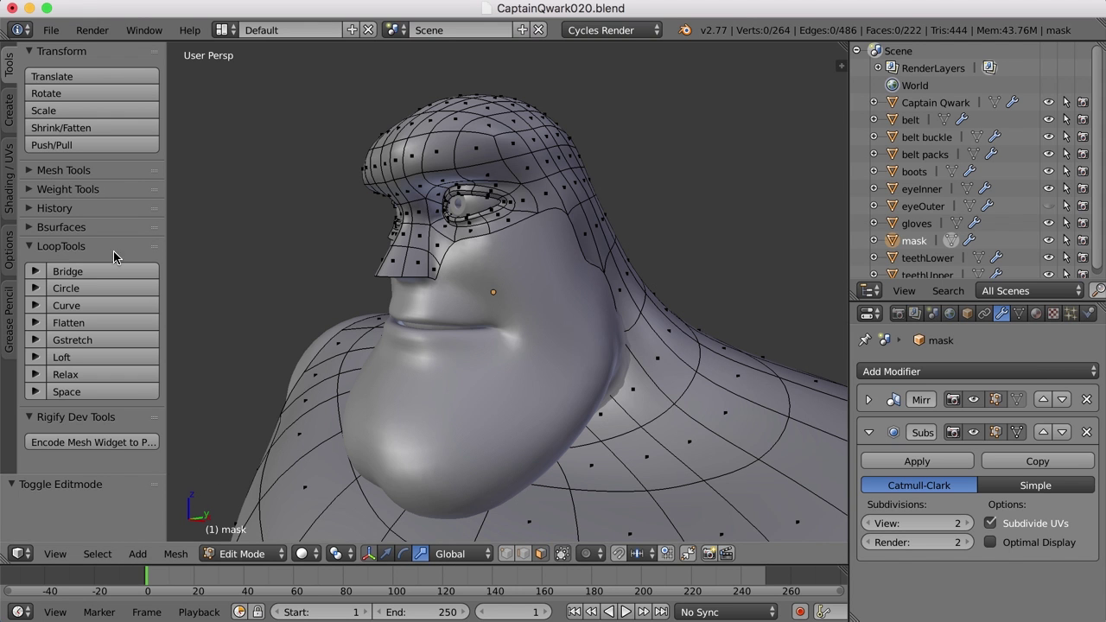
click(29, 228)
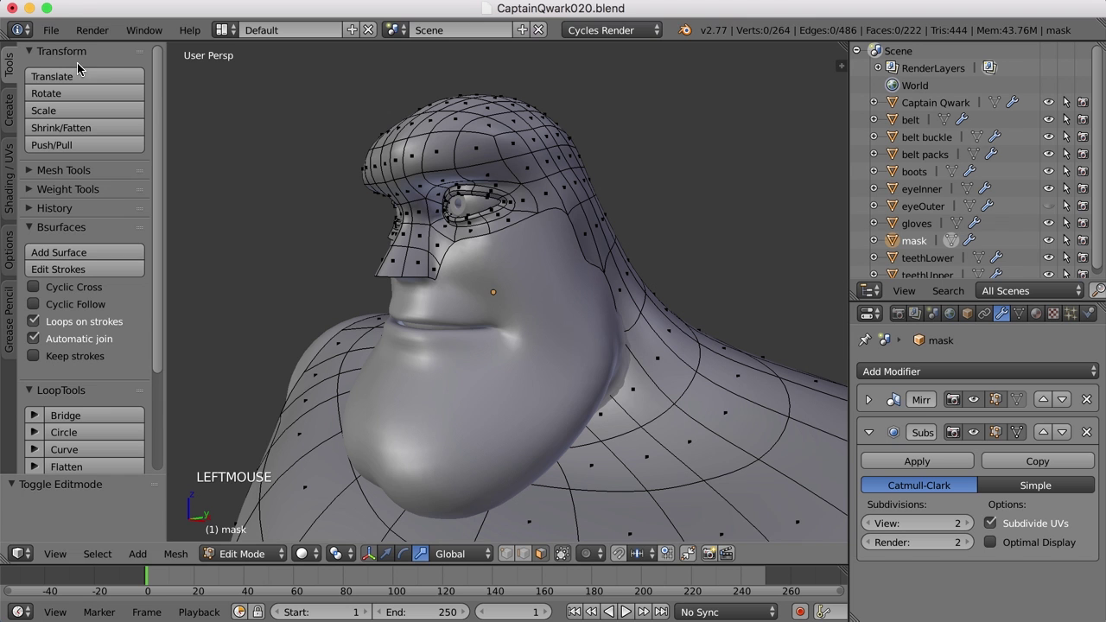
click(56, 29)
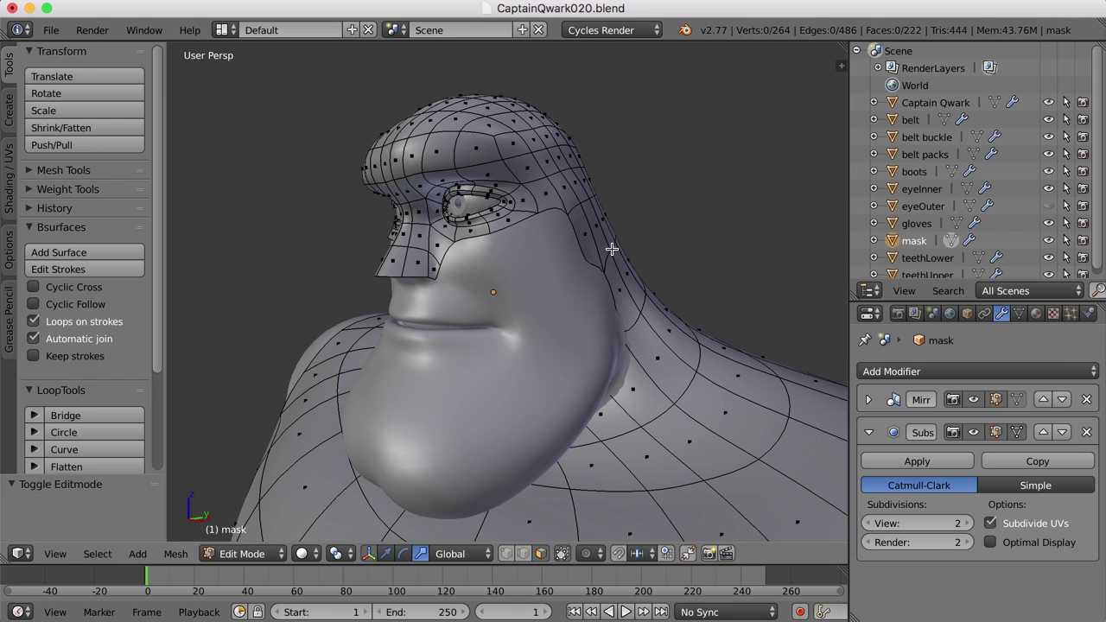
Step: Create a new grease pencil datablock with Object data source and Surface stroke placement
key(n)
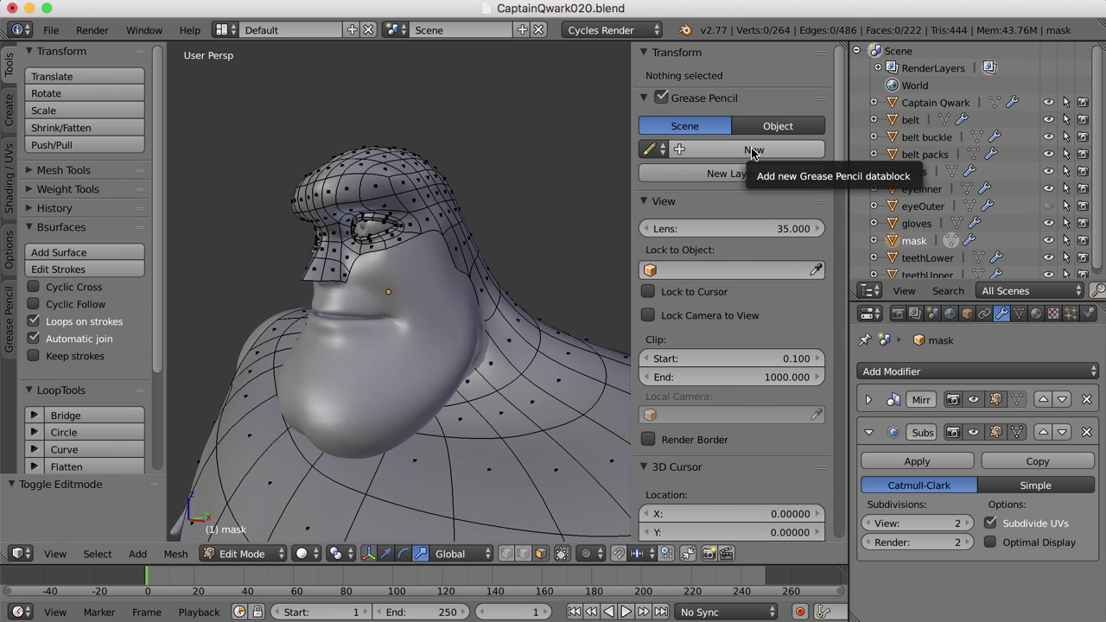
click(756, 151)
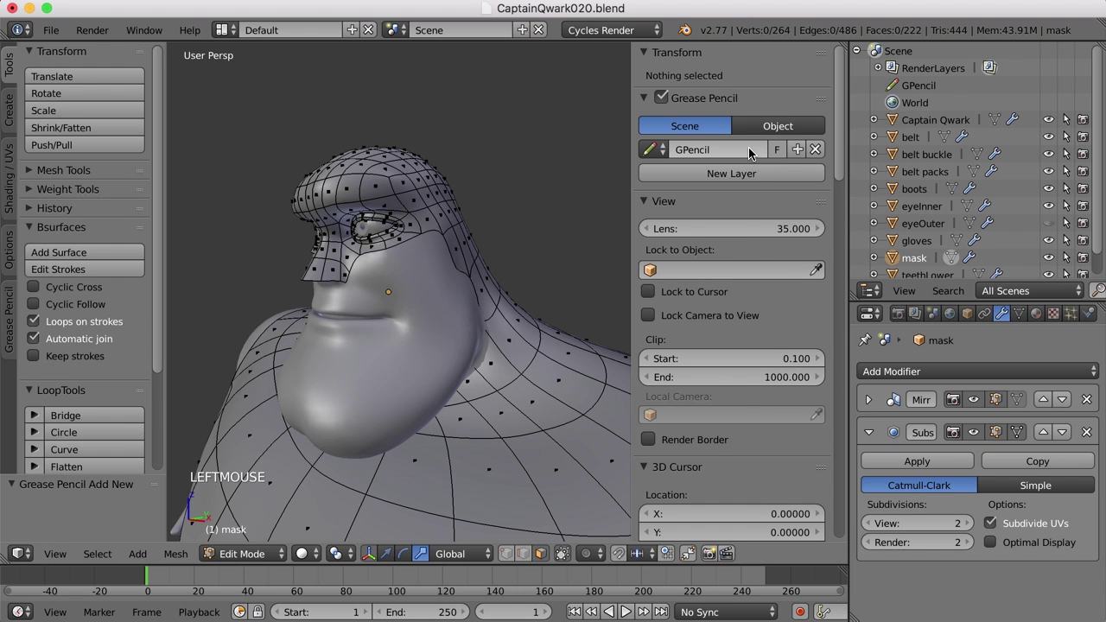
click(18, 321)
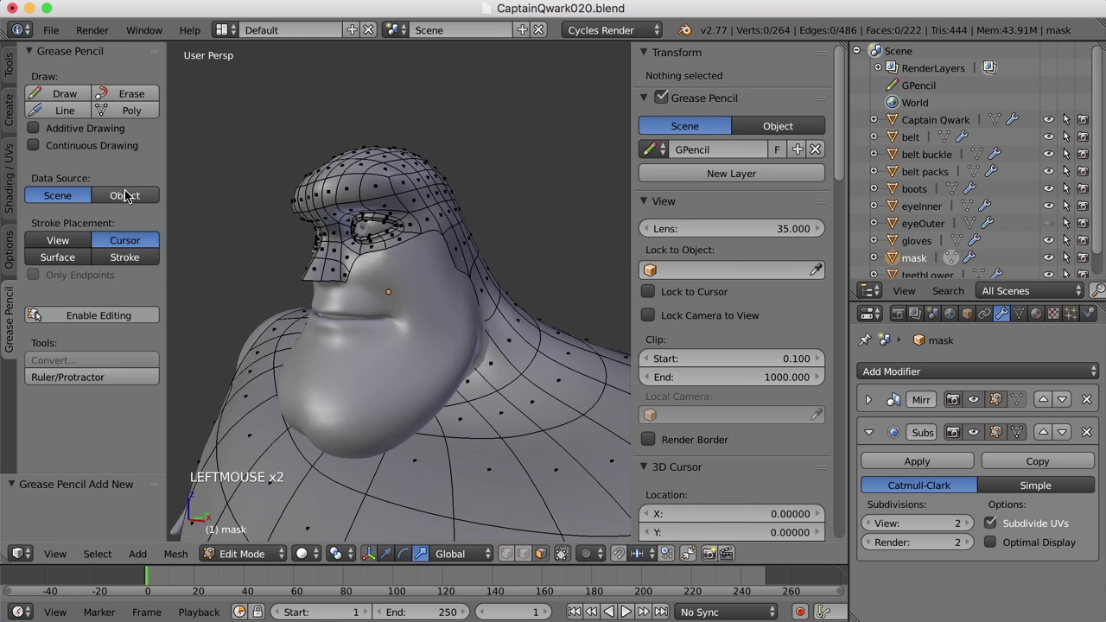
click(132, 199)
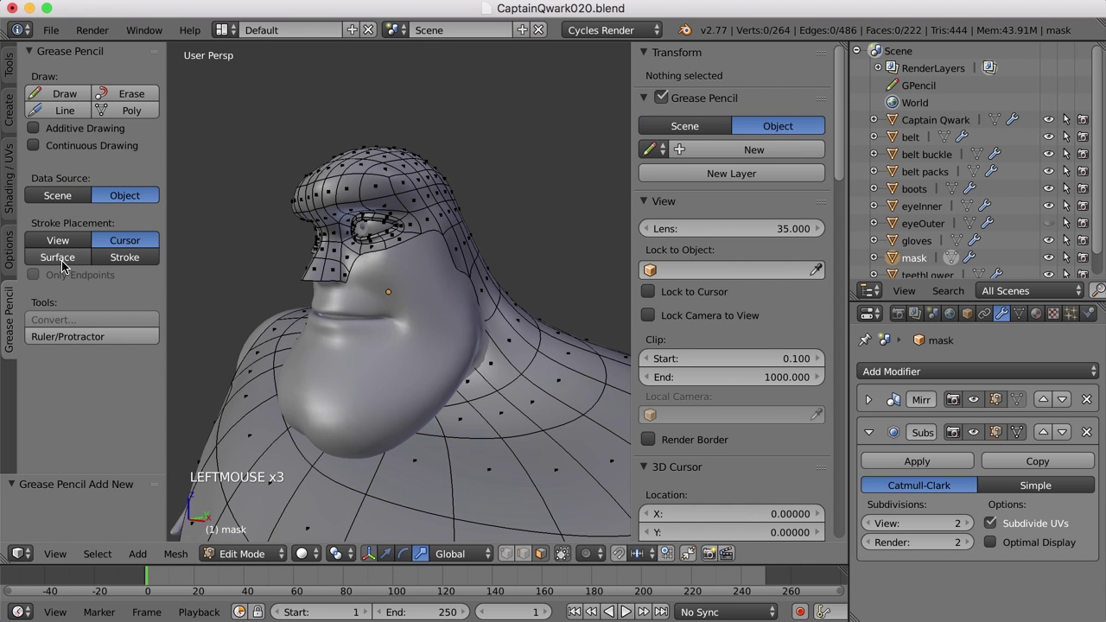
click(66, 266)
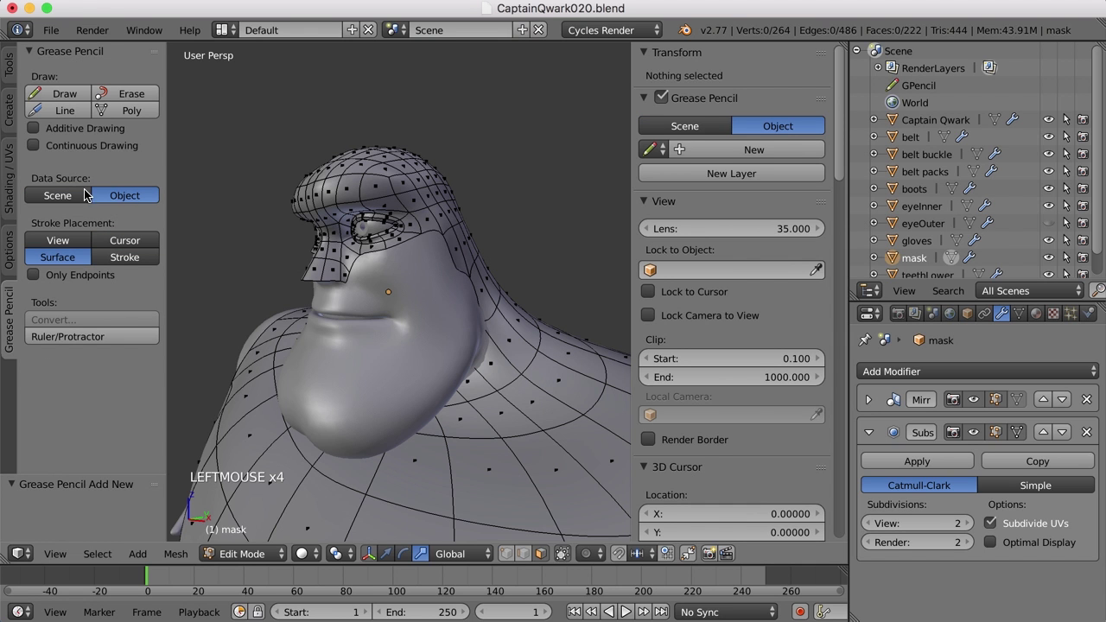
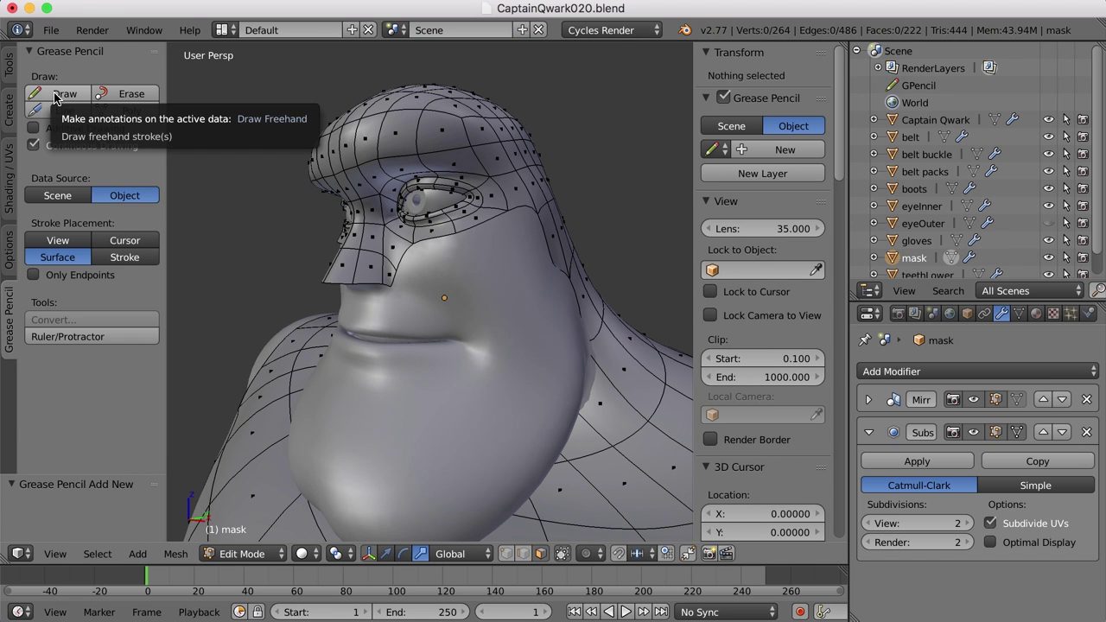
Step: Draw freehand grease pencil strokes down across the cheek gap on the face surface
click(55, 96)
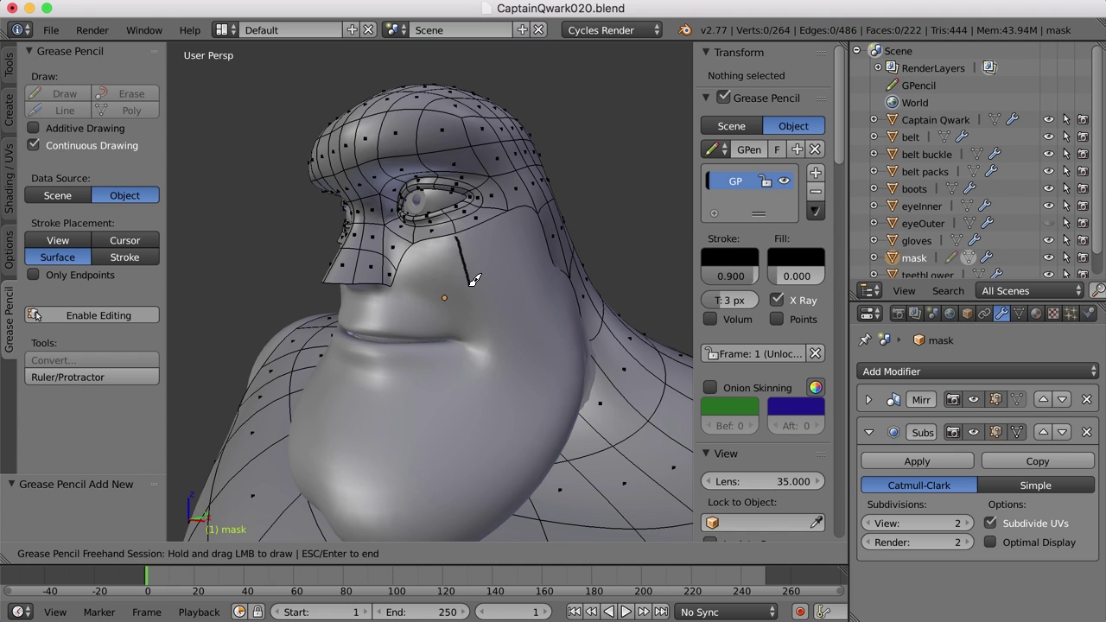
middle_click(531, 277)
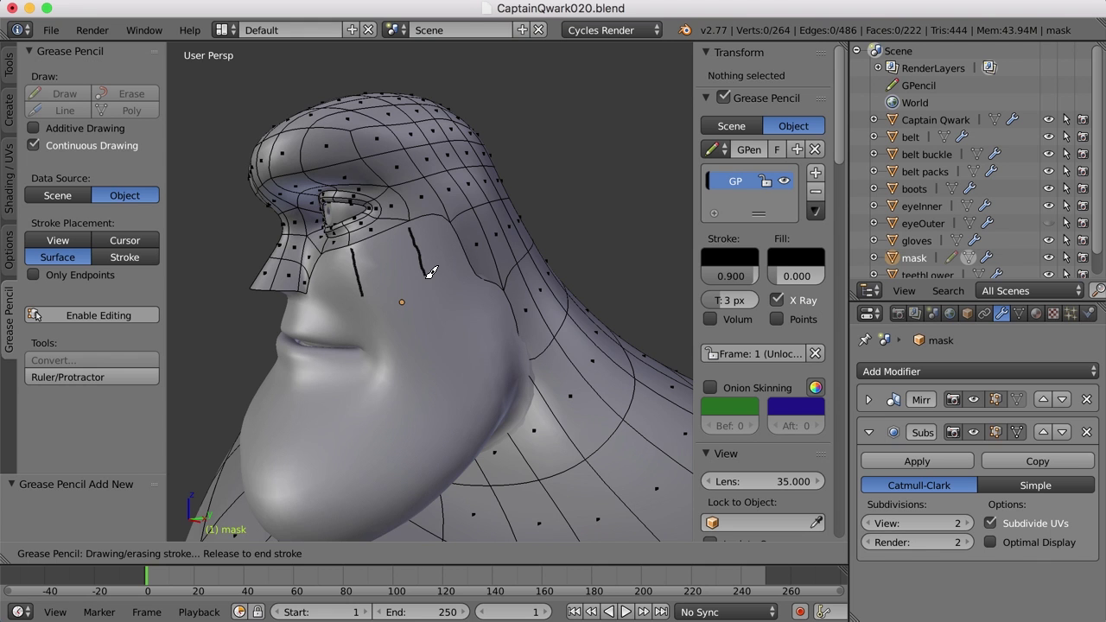
middle_click(447, 327)
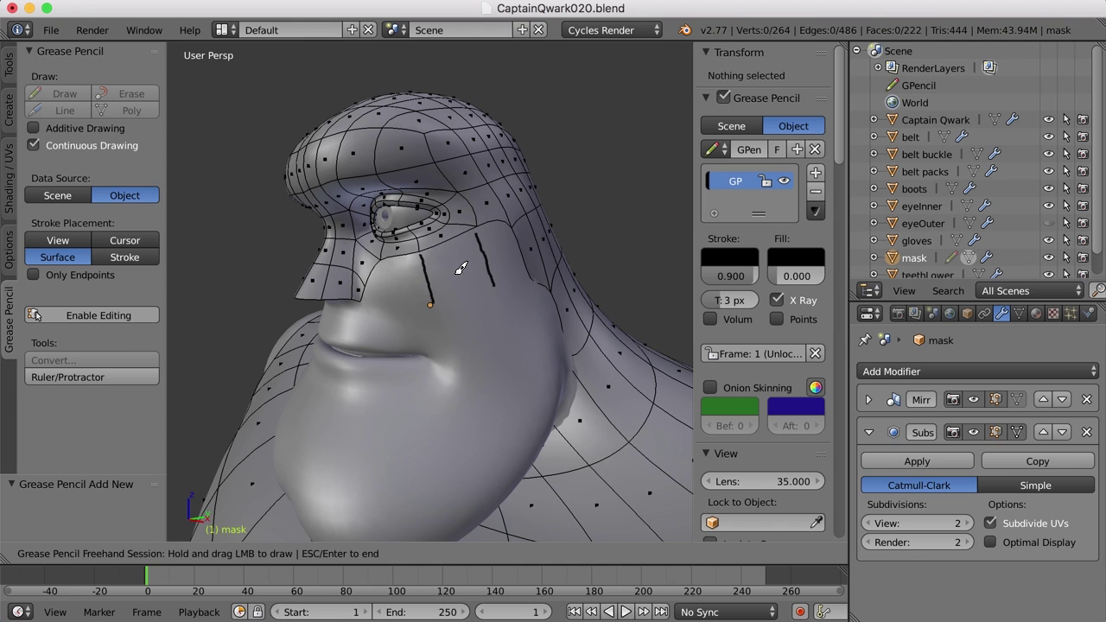
middle_click(460, 332)
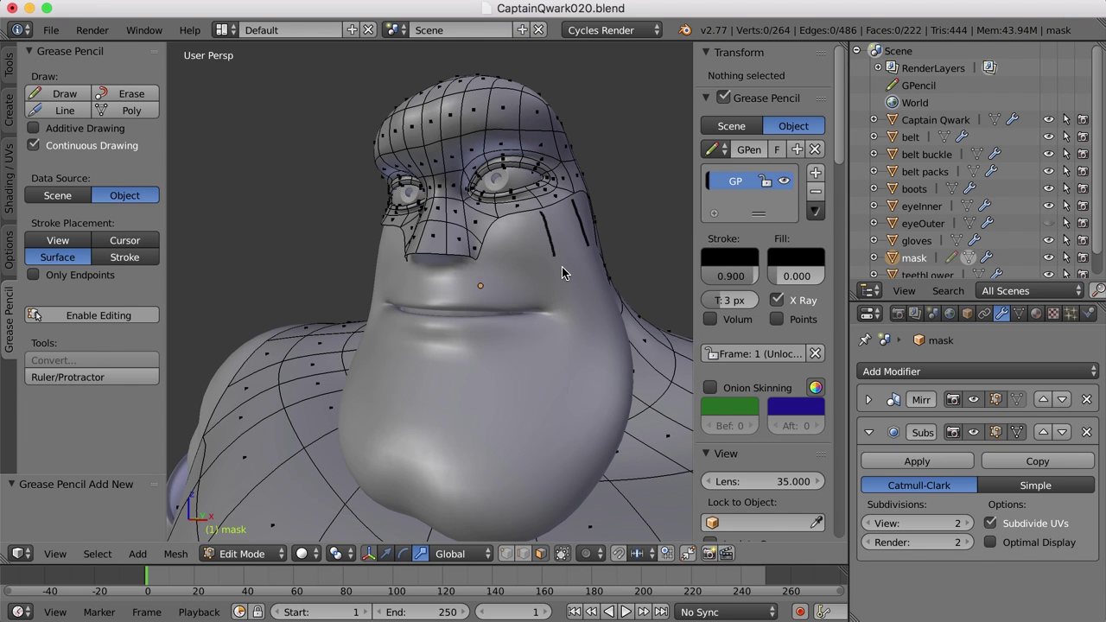
Step: Select the vertices on the mask's nose edge bordering the cheek gap
key(ctrl+Tab)
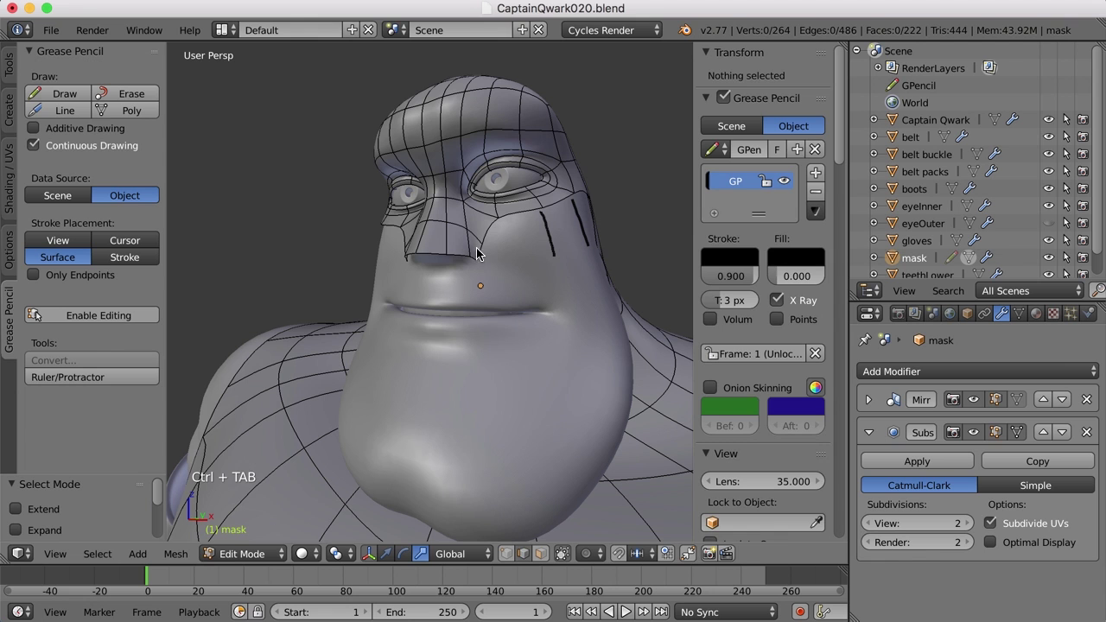
right_click(485, 253)
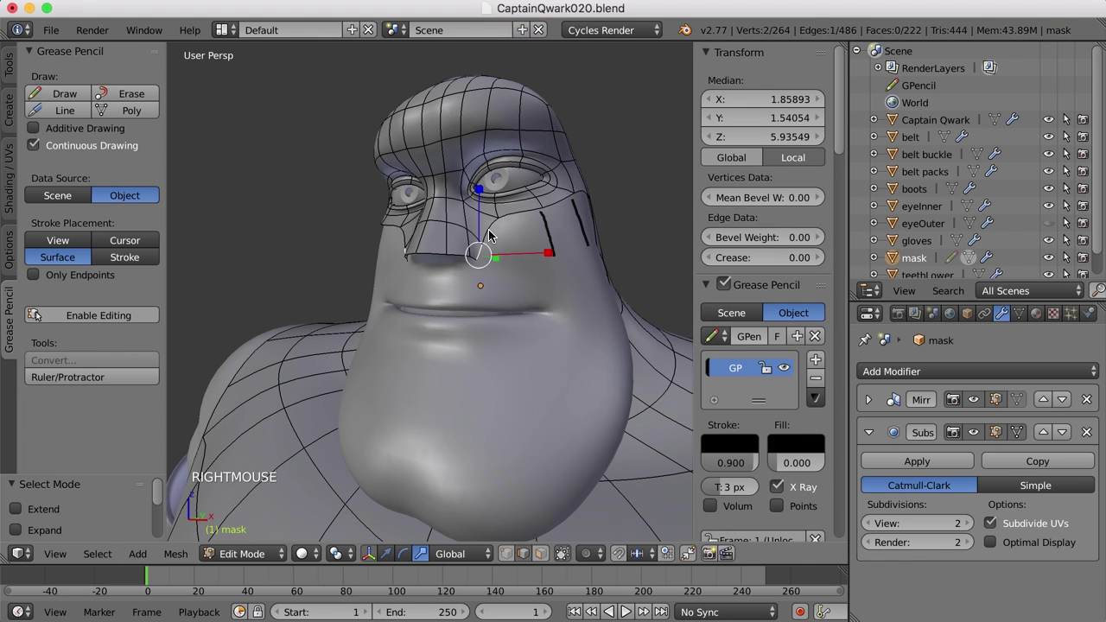
right_click(493, 233)
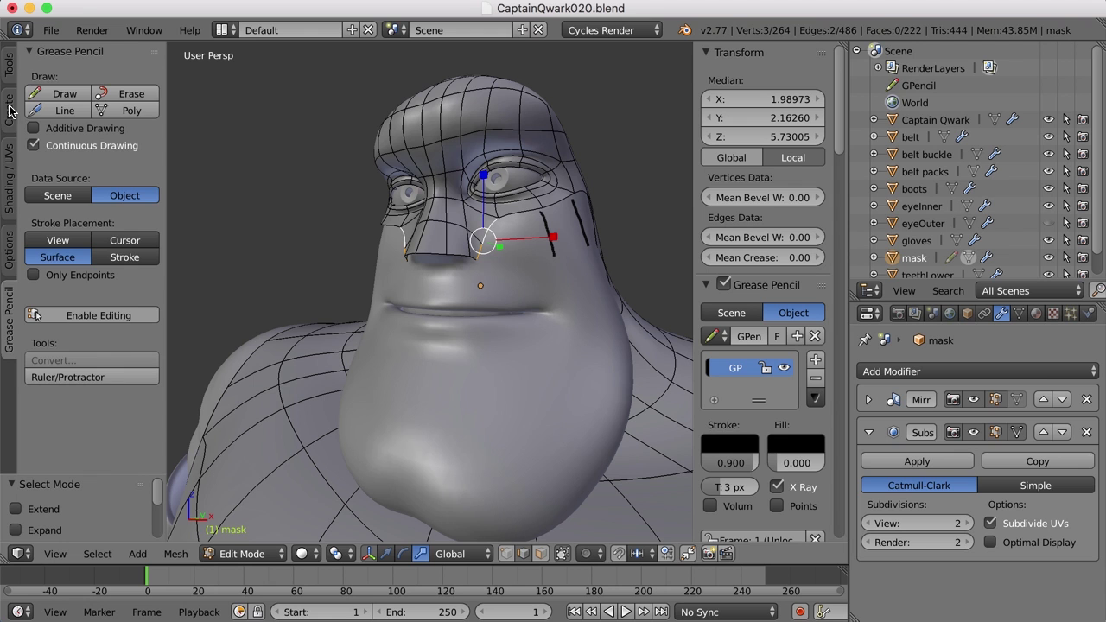
Step: Generate a Bsurfaces face patch from the strokes with Follow set to 1
click(15, 60)
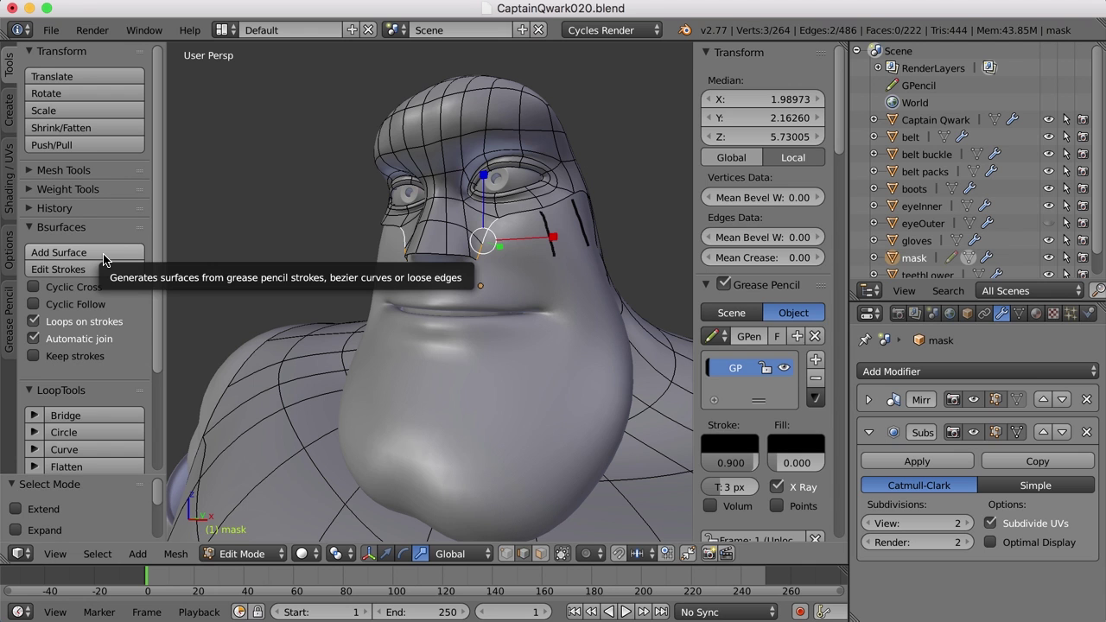
click(108, 257)
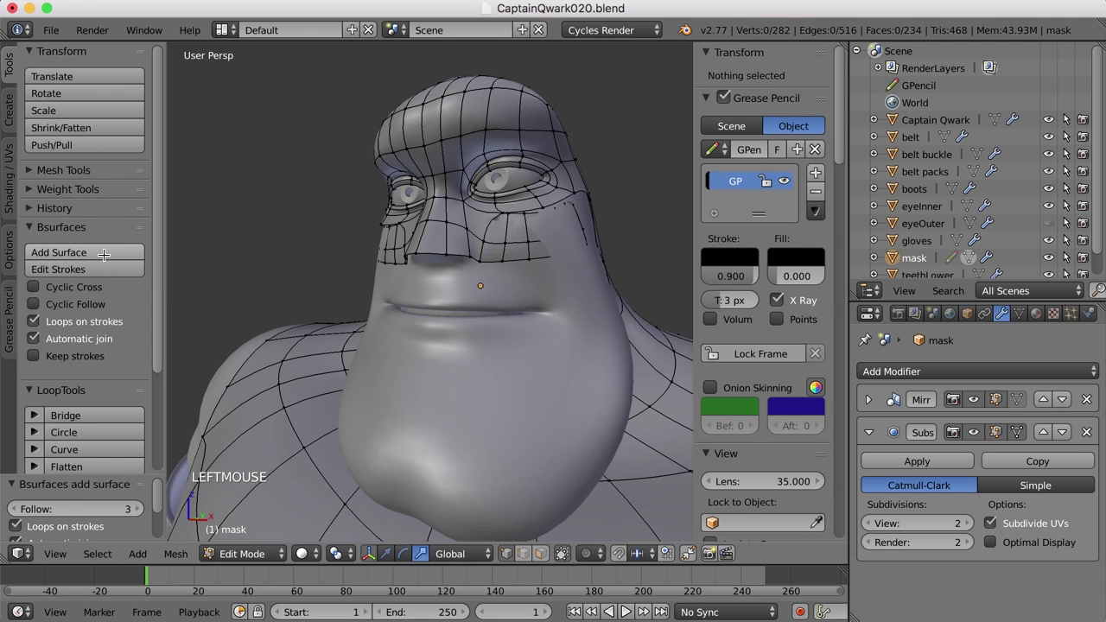
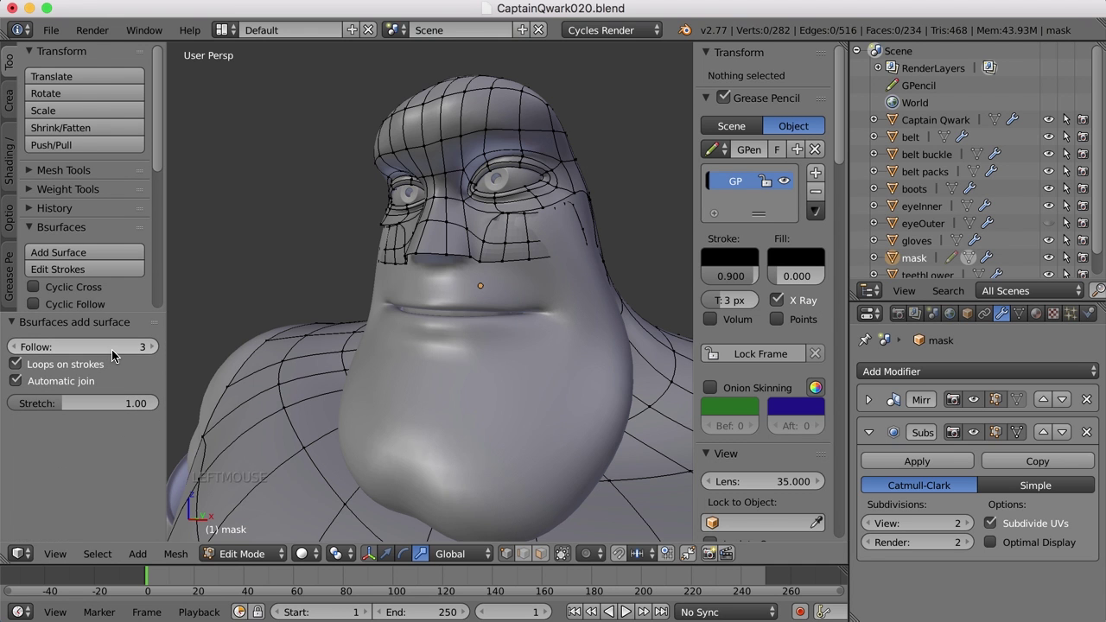
click(112, 349)
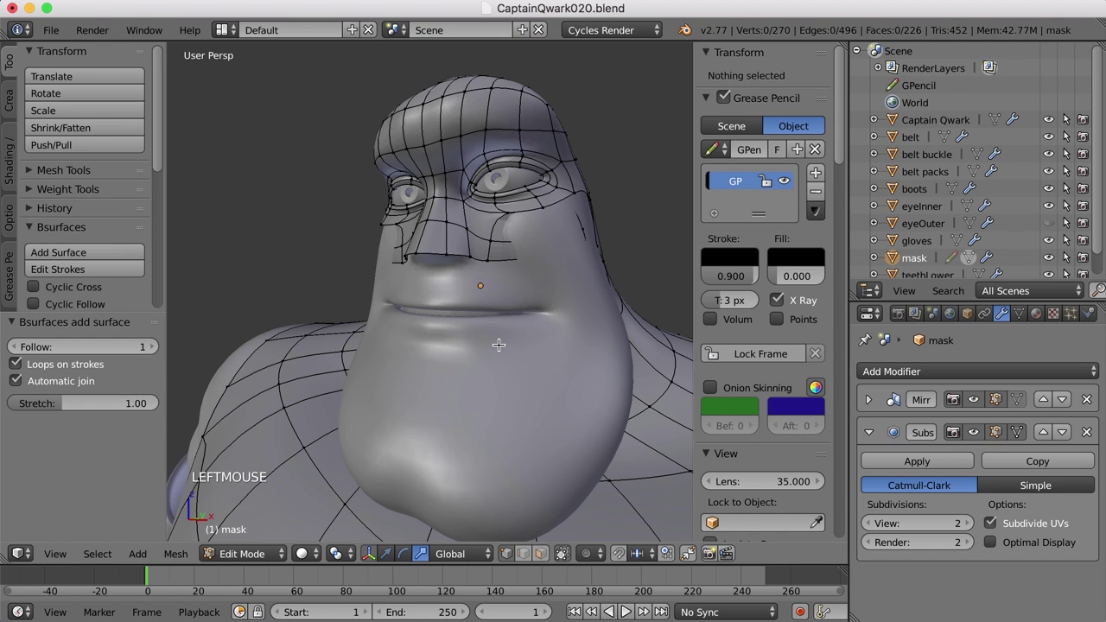
Step: Merge the stray patch vertex near the eye onto its neighbouring mask vertex At Last
key(Tab)
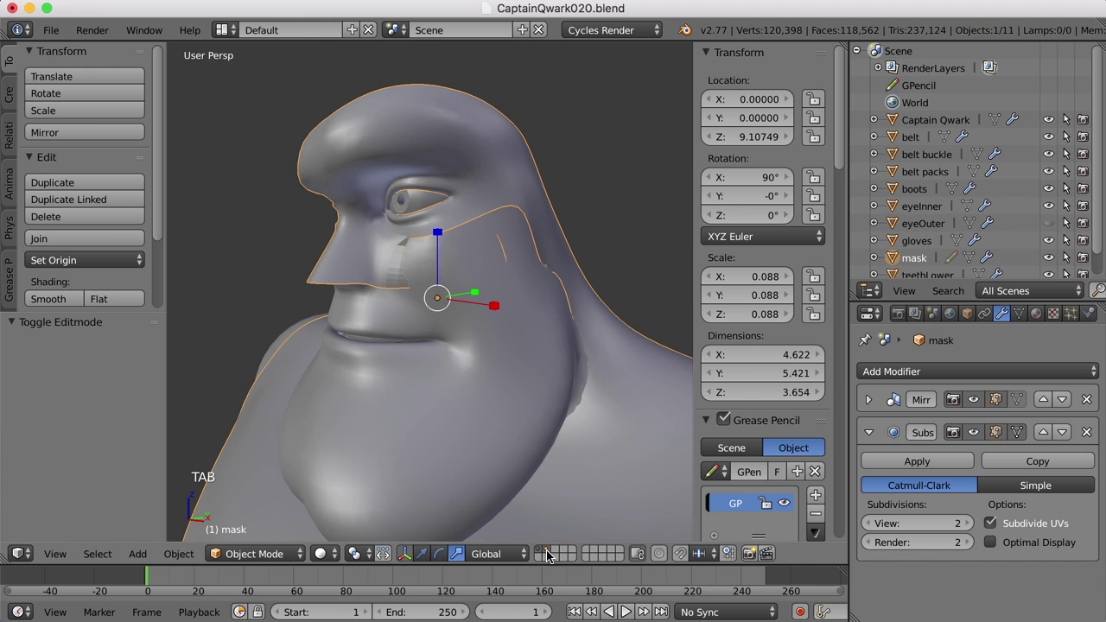
click(550, 552)
key(Tab)
middle_click(508, 332)
right_click(517, 217)
scroll(up, 3)
middle_click(530, 244)
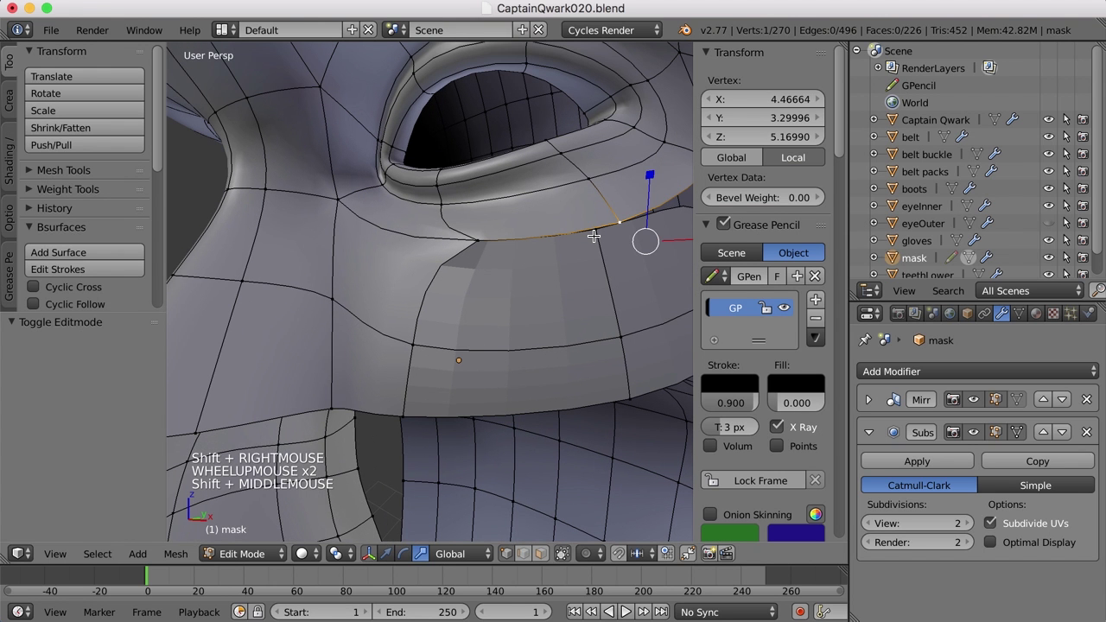
right_click(597, 234)
right_click(628, 218)
scroll(down, 3)
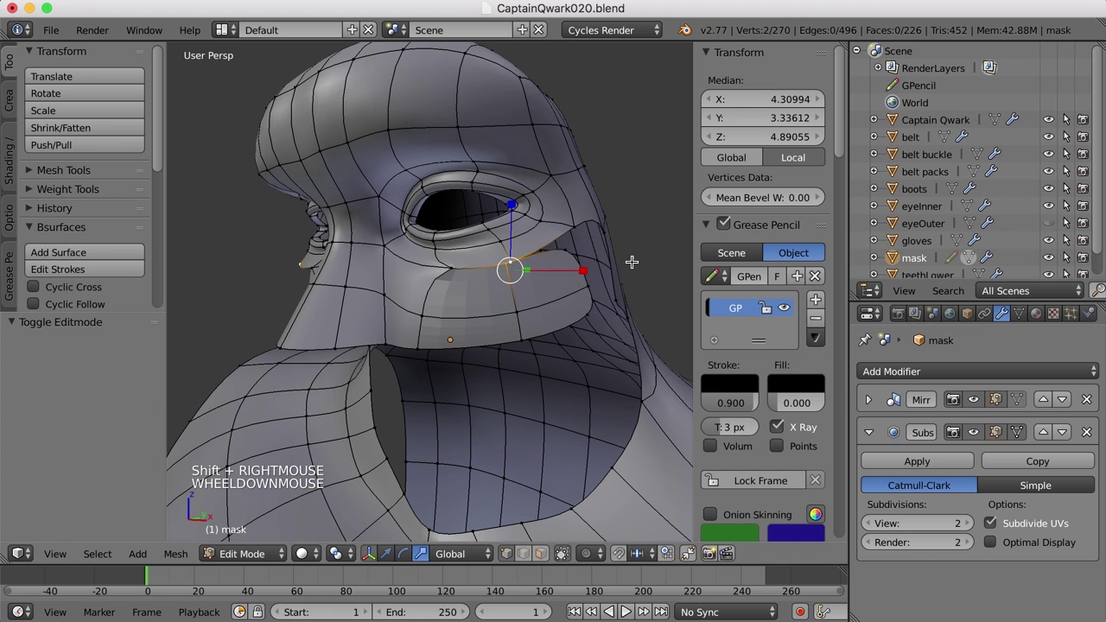
key(alt+m)
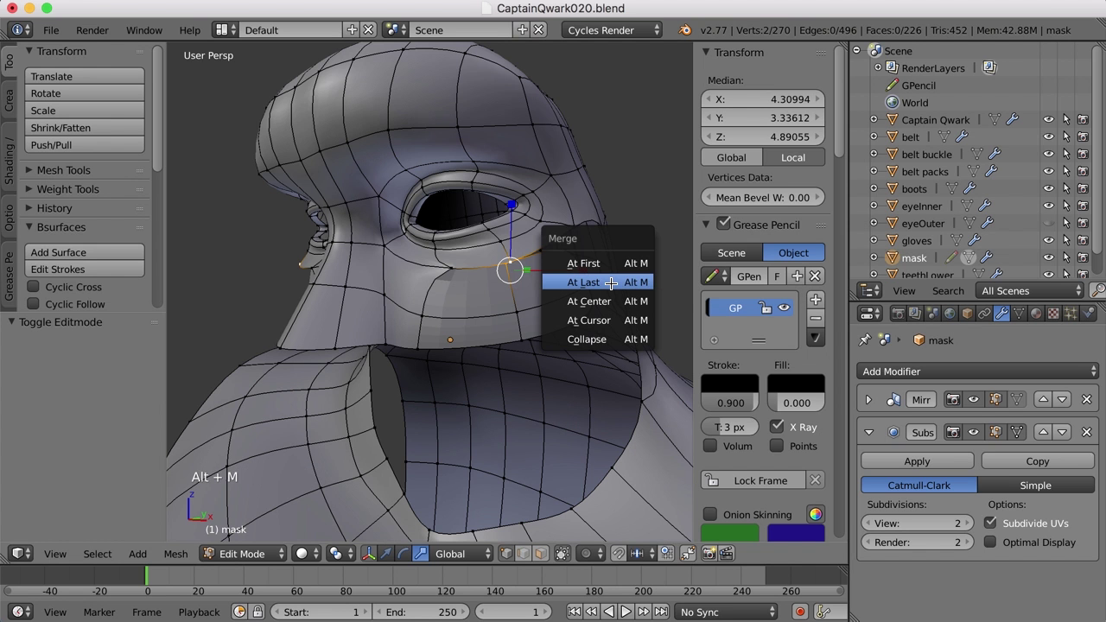
Step: Weld the remaining patch corner vertex pairs onto the mask edge and inspect the opening
right_click(517, 311)
right_click(525, 337)
scroll(down, 3)
middle_click(538, 337)
scroll(up, 3)
right_click(449, 248)
right_click(462, 218)
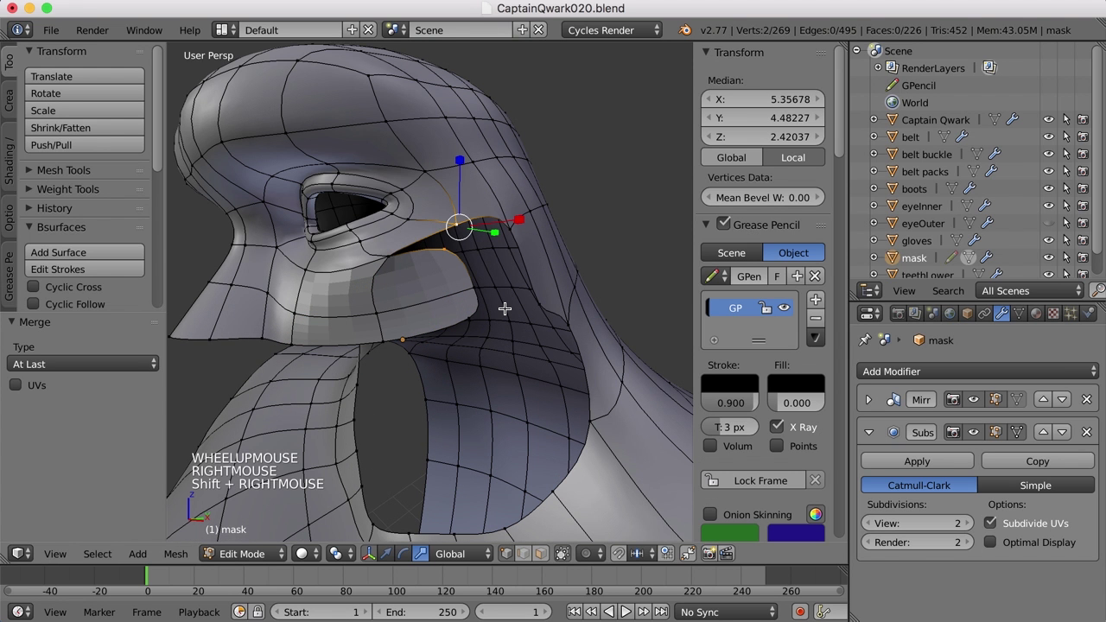
key(alt+m)
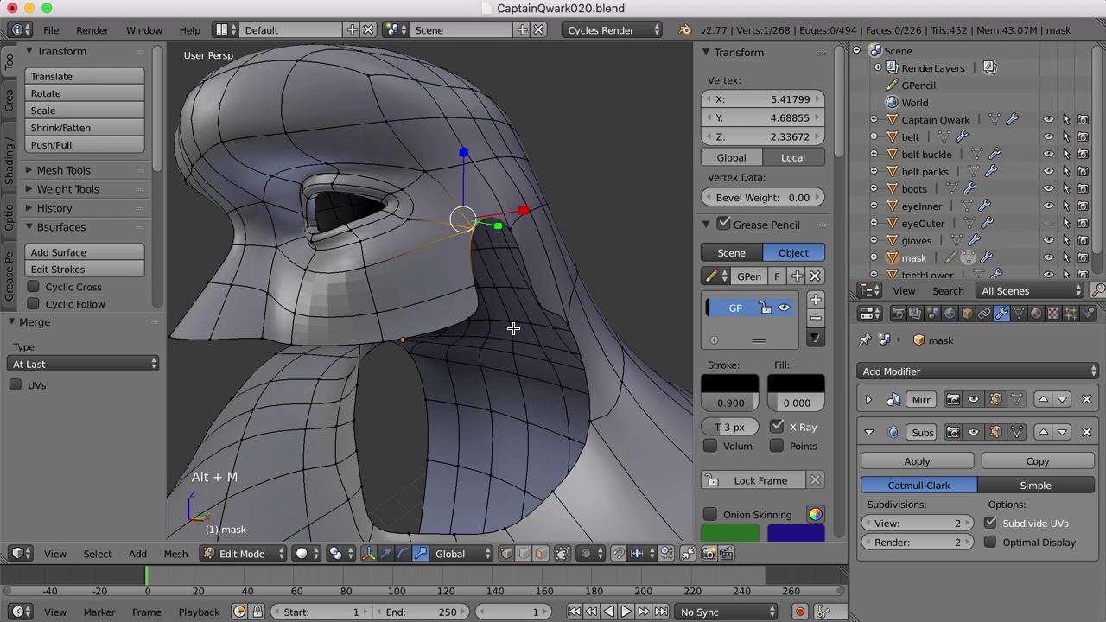
middle_click(514, 328)
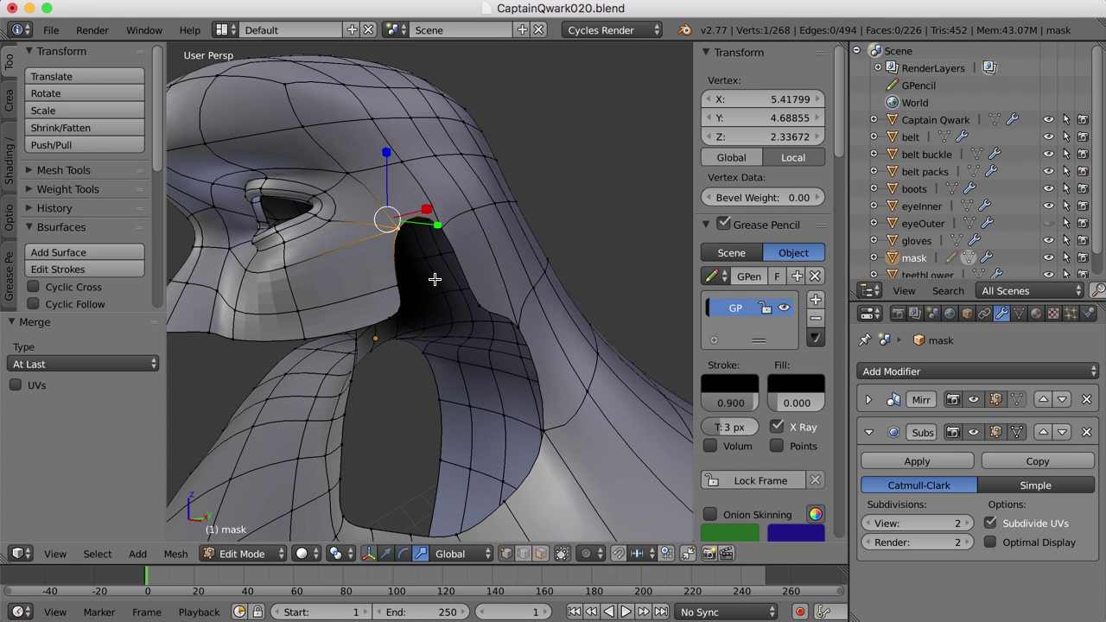
middle_click(475, 270)
scroll(up, 3)
scroll(down, 3)
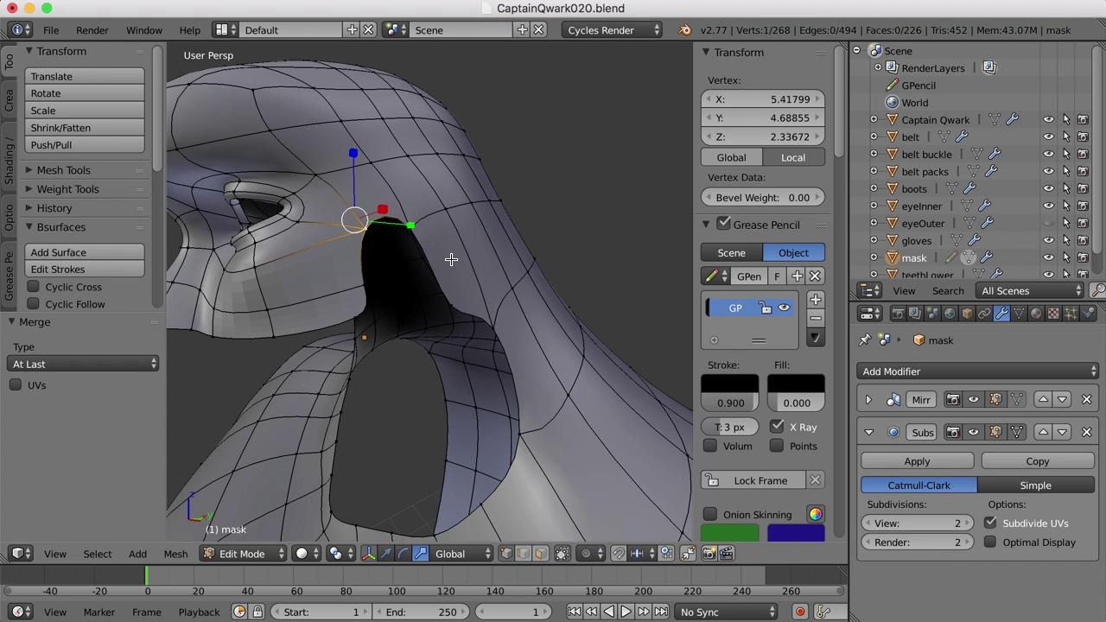
Step: Bridge the two edges bordering the cheek gap to close the hole, then deselect
key(ctrl+r)
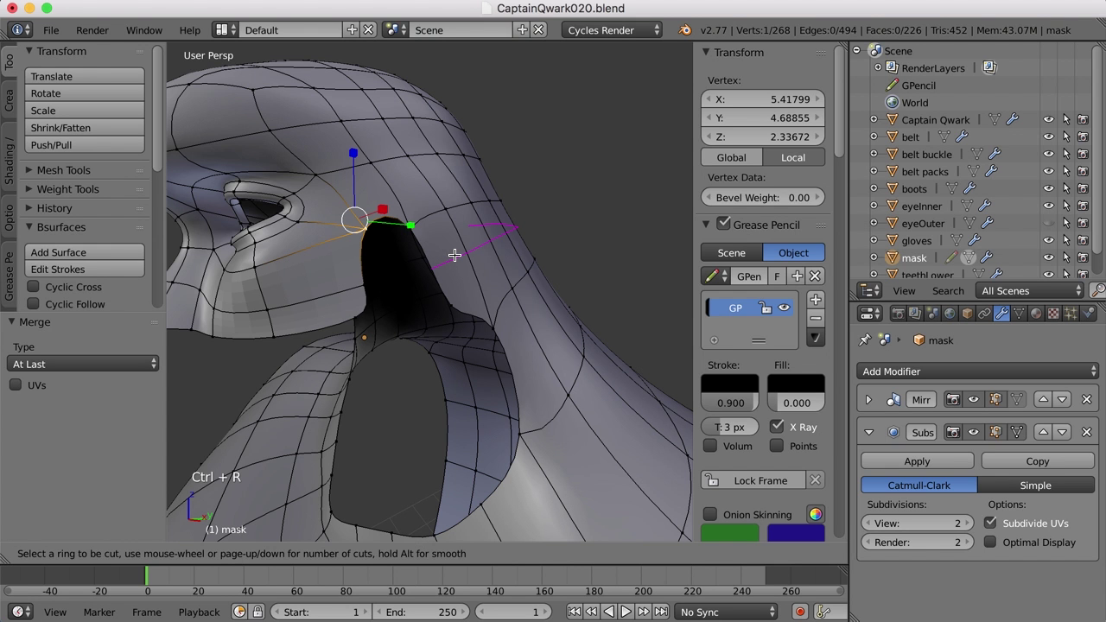
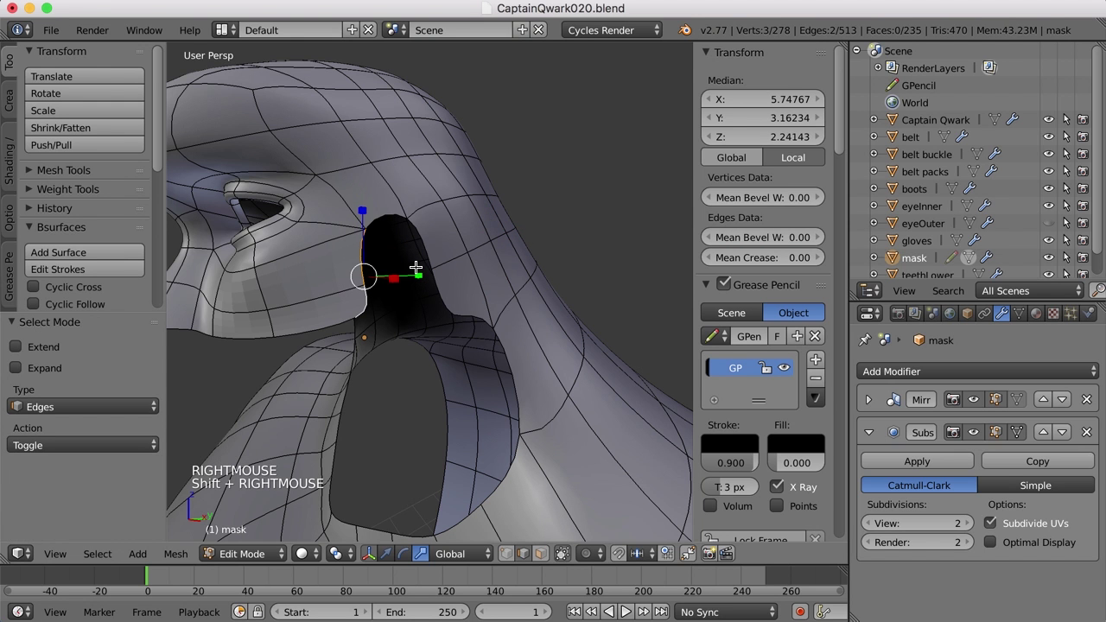
right_click(428, 240)
right_click(441, 288)
key(ctrl+e)
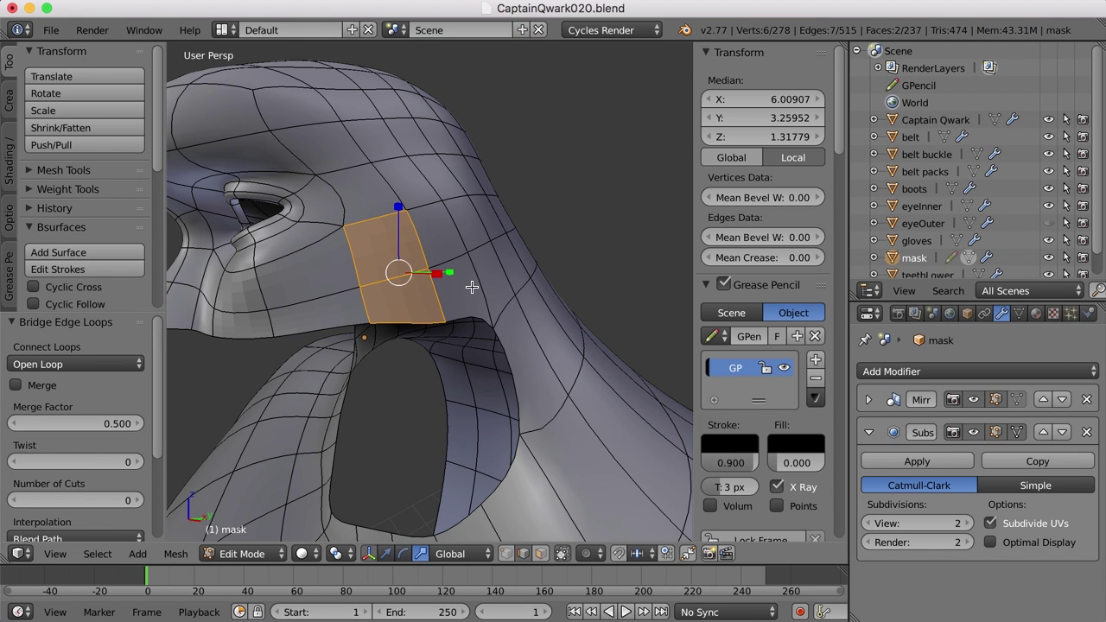
key(a)
middle_click(471, 329)
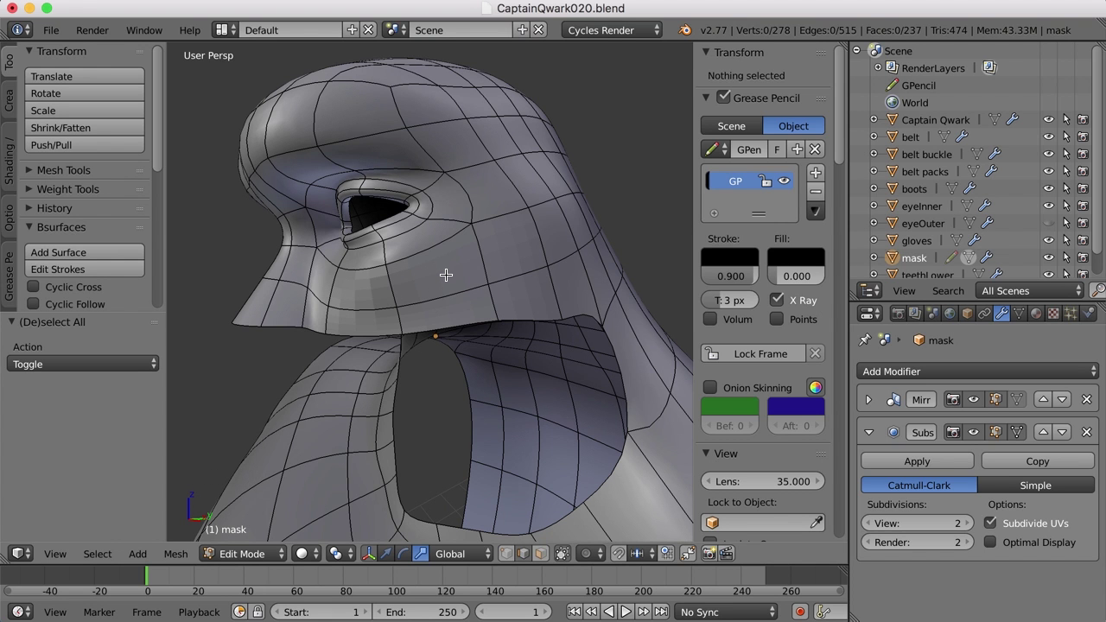
Step: Give the mask smooth shading and show the body alongside it for fitting
key(Tab)
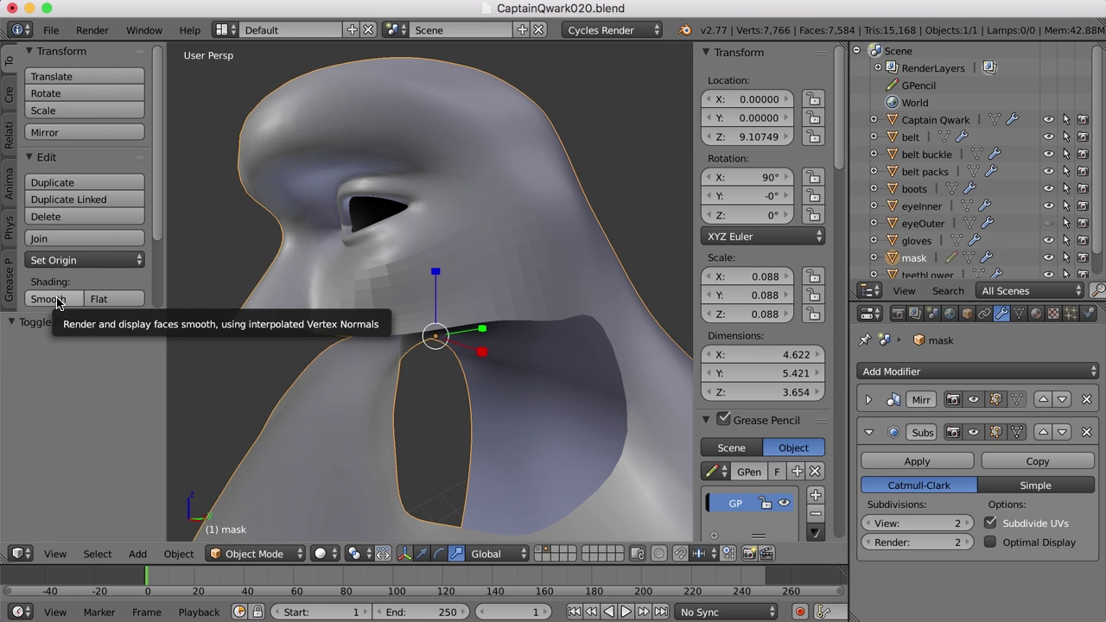
click(61, 300)
click(63, 311)
key(Tab)
right_click(401, 320)
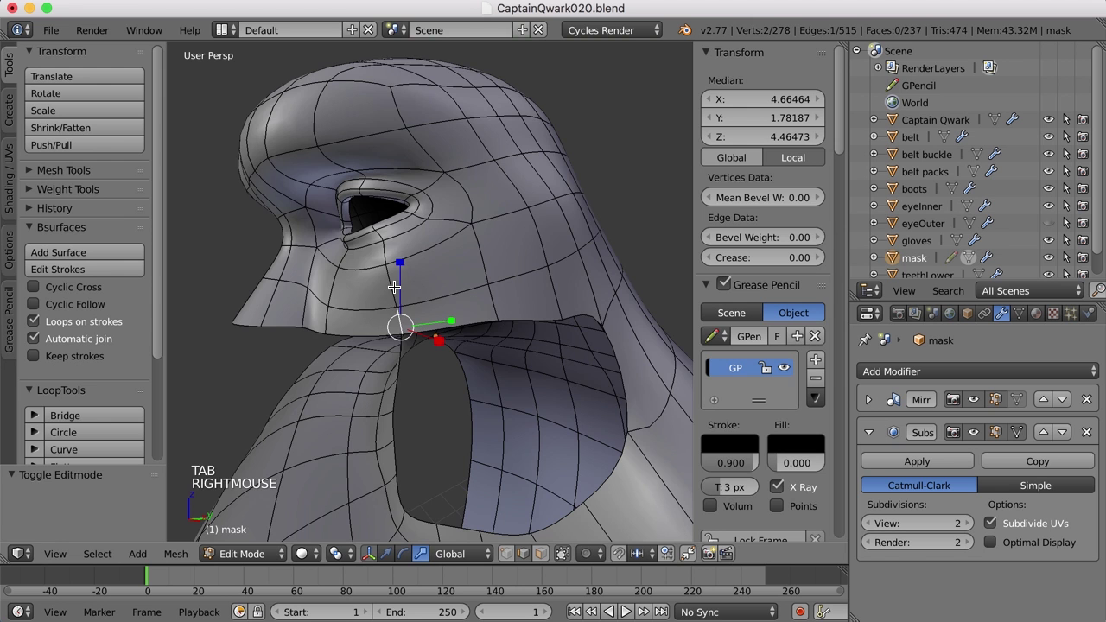
middle_click(460, 307)
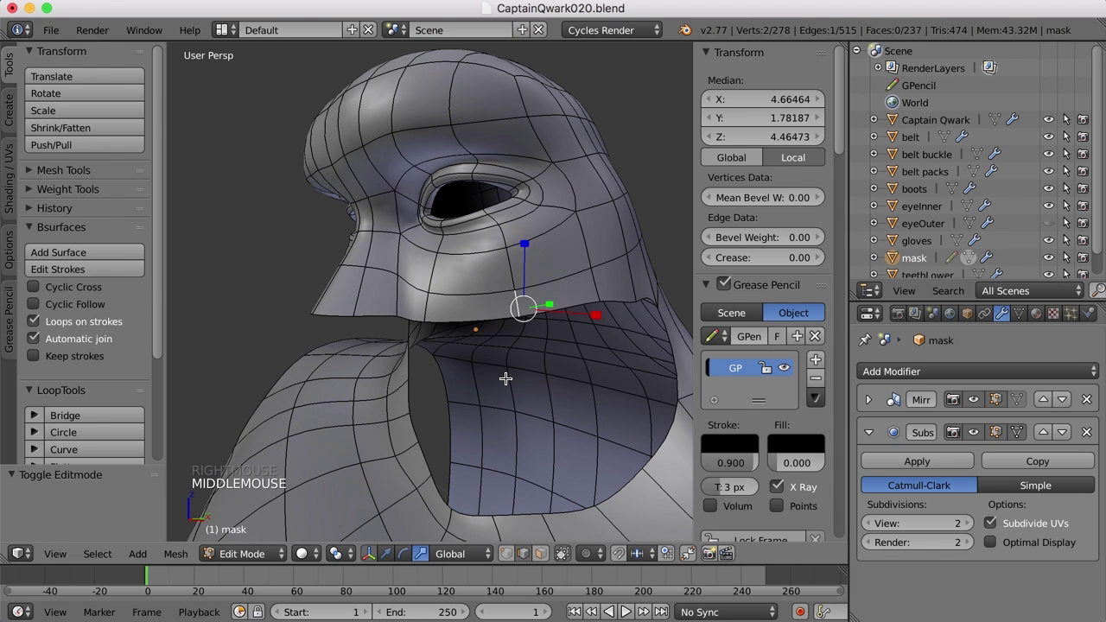
key(Tab)
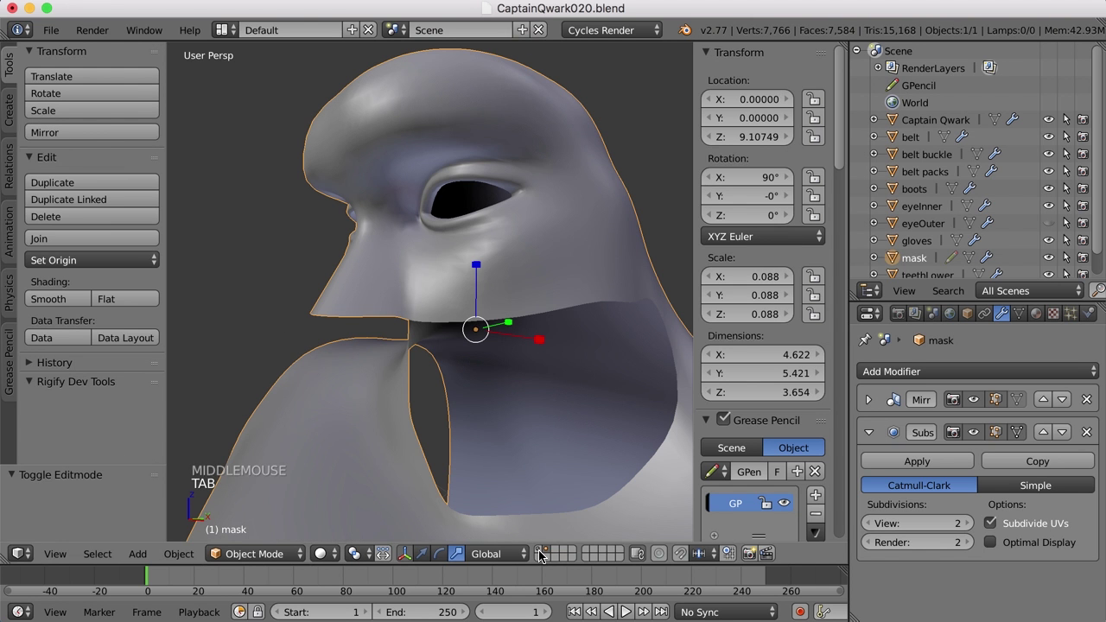
click(543, 553)
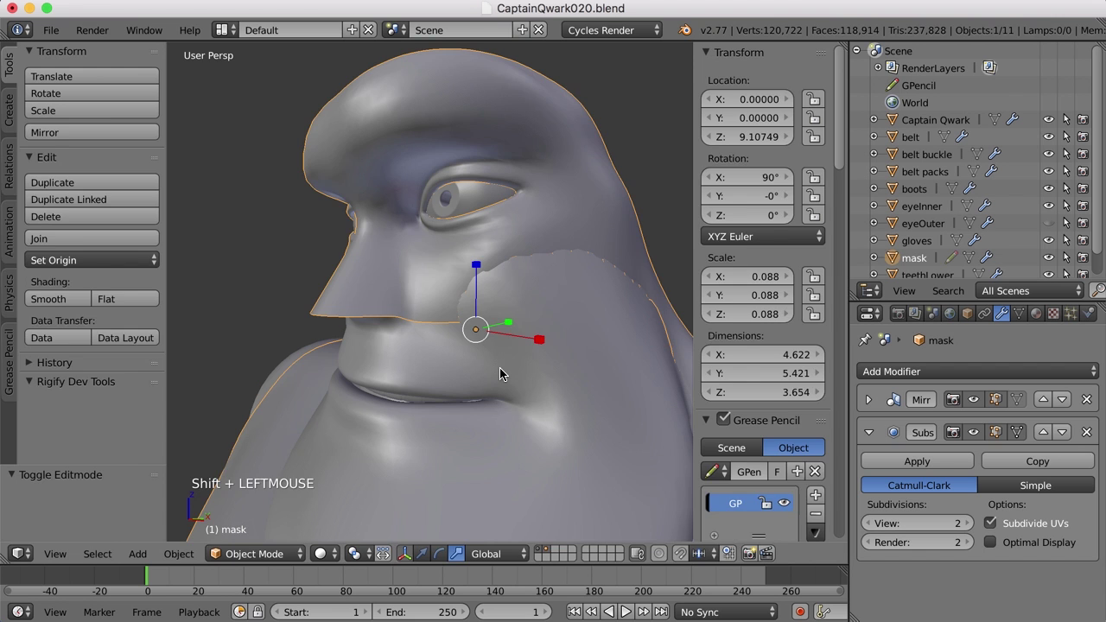
key(Tab)
Step: Nudge the cheek patch's edge vertices inward so they sit snugly on the head
middle_click(551, 351)
middle_click(567, 350)
middle_click(528, 333)
key(ctrl+alt+Left)
middle_click(522, 305)
middle_click(450, 274)
middle_click(515, 291)
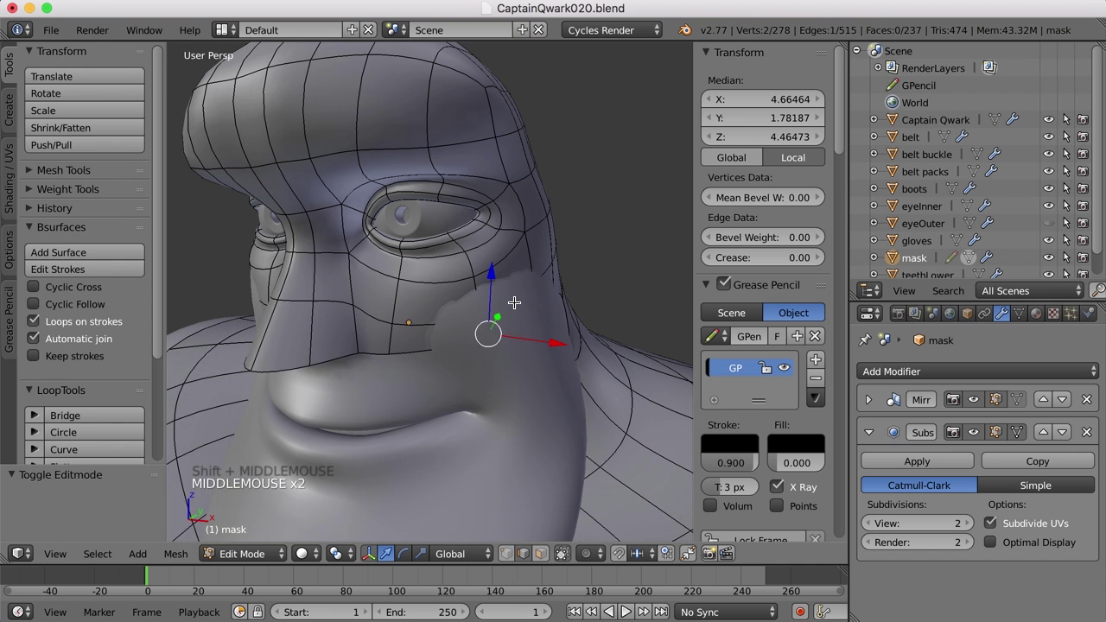
click(561, 357)
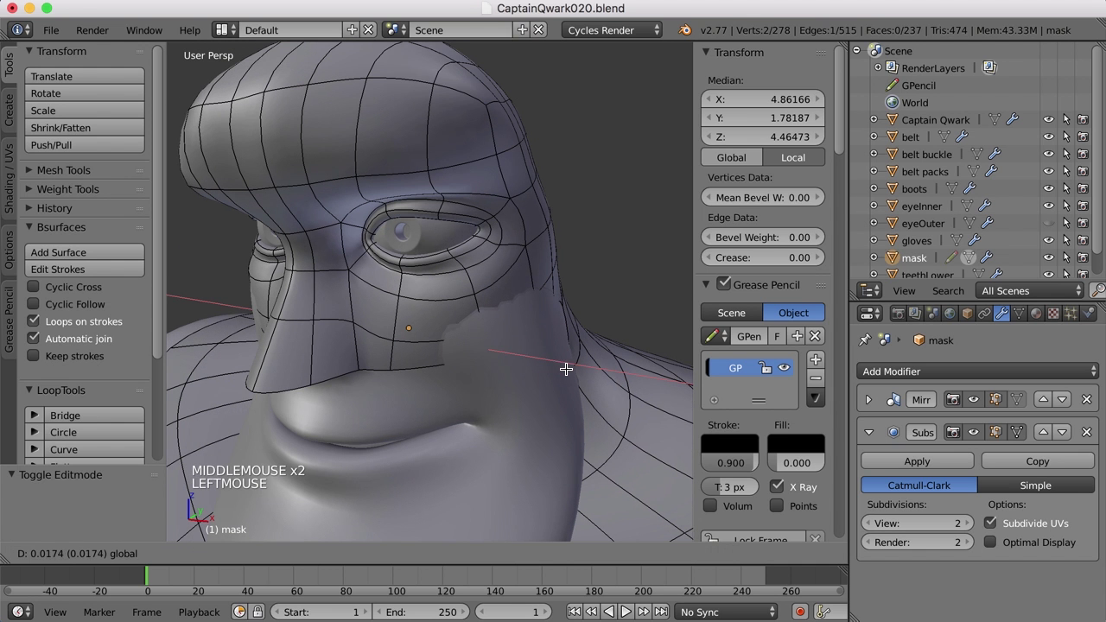
click(512, 325)
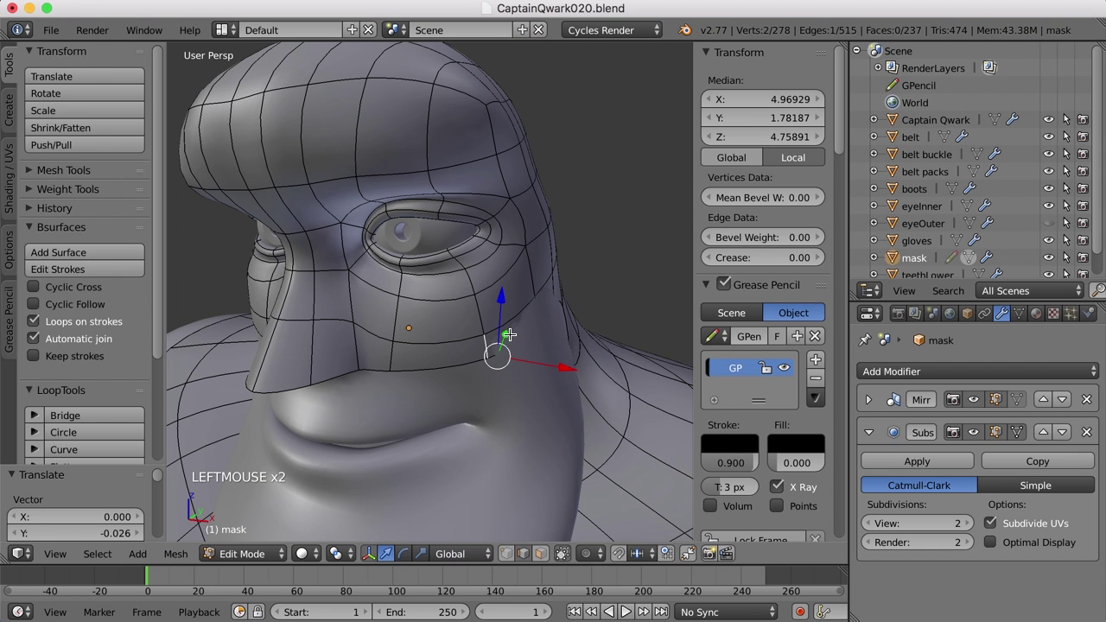
right_click(540, 301)
right_click(577, 357)
Step: Move a back-edge vertex of the patch onto the head surface from a side view
middle_click(577, 358)
scroll(down, 3)
middle_click(538, 308)
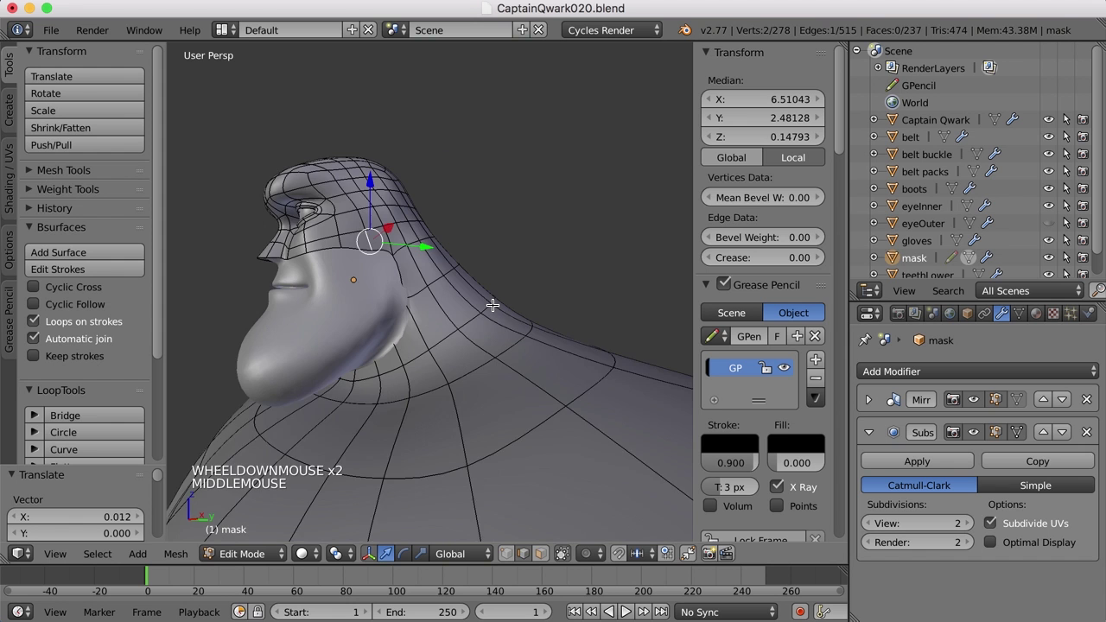
middle_click(467, 312)
scroll(up, 3)
middle_click(504, 295)
middle_click(520, 308)
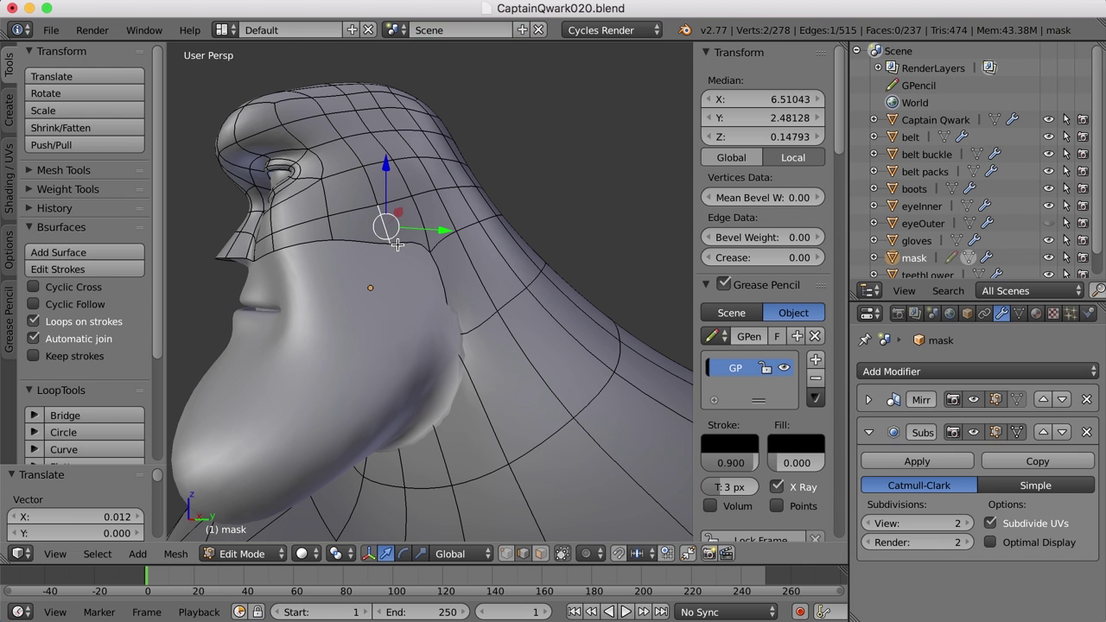
right_click(443, 271)
middle_click(478, 287)
click(490, 339)
key(super+z)
middle_click(474, 253)
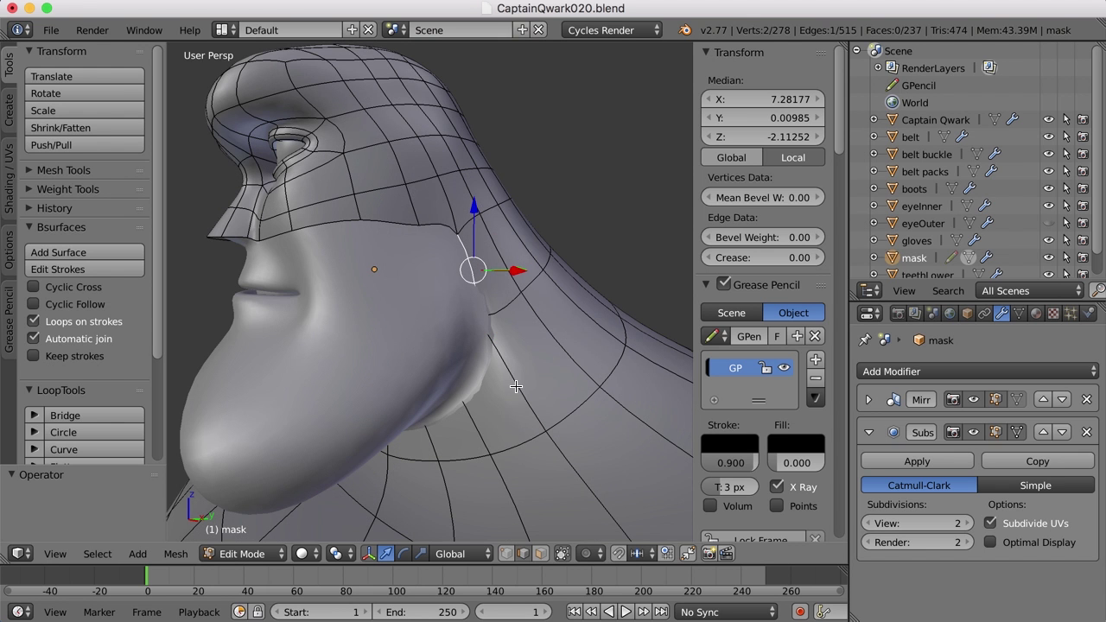
middle_click(516, 384)
Step: Reposition further jaw-side border vertices toward the neck and inspect the back edge
key(ctrl+Tab)
right_click(482, 312)
middle_click(521, 333)
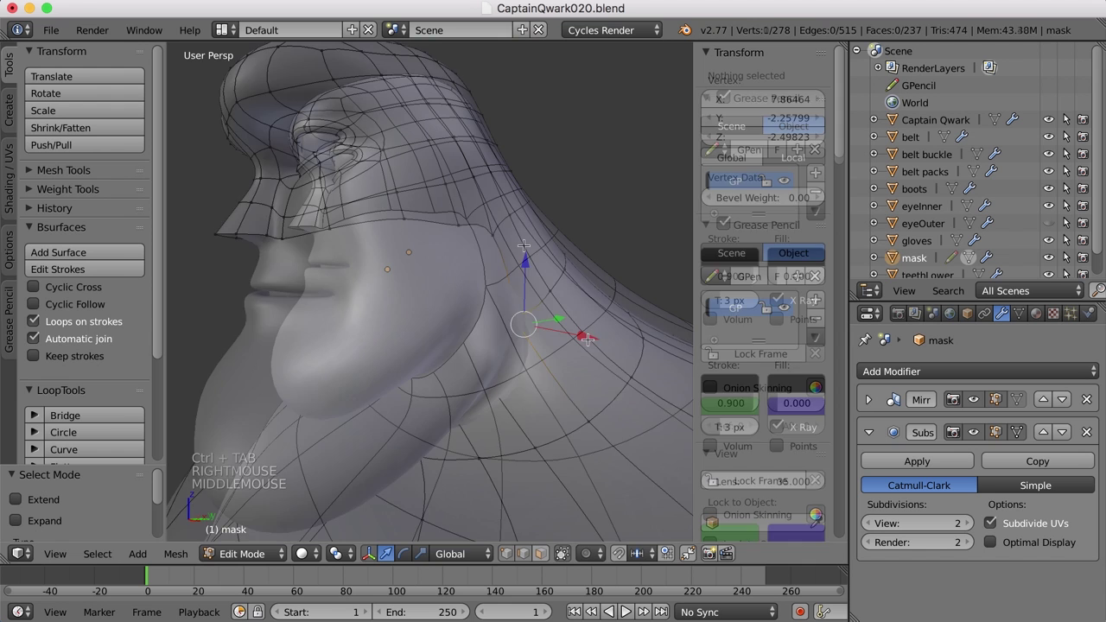
click(525, 243)
right_click(480, 244)
middle_click(504, 279)
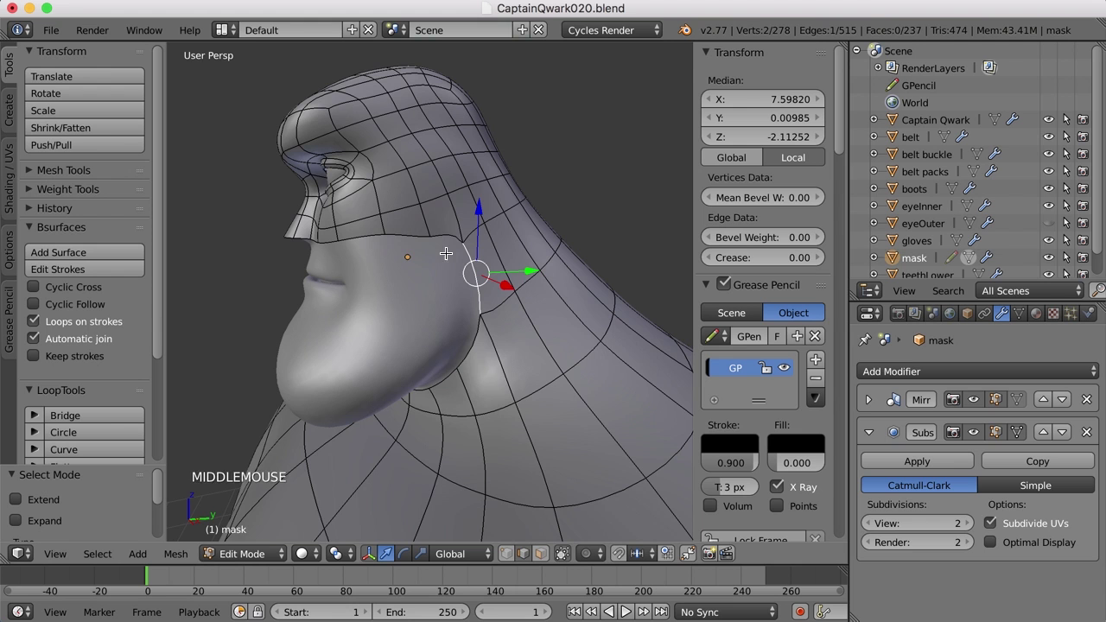
middle_click(531, 355)
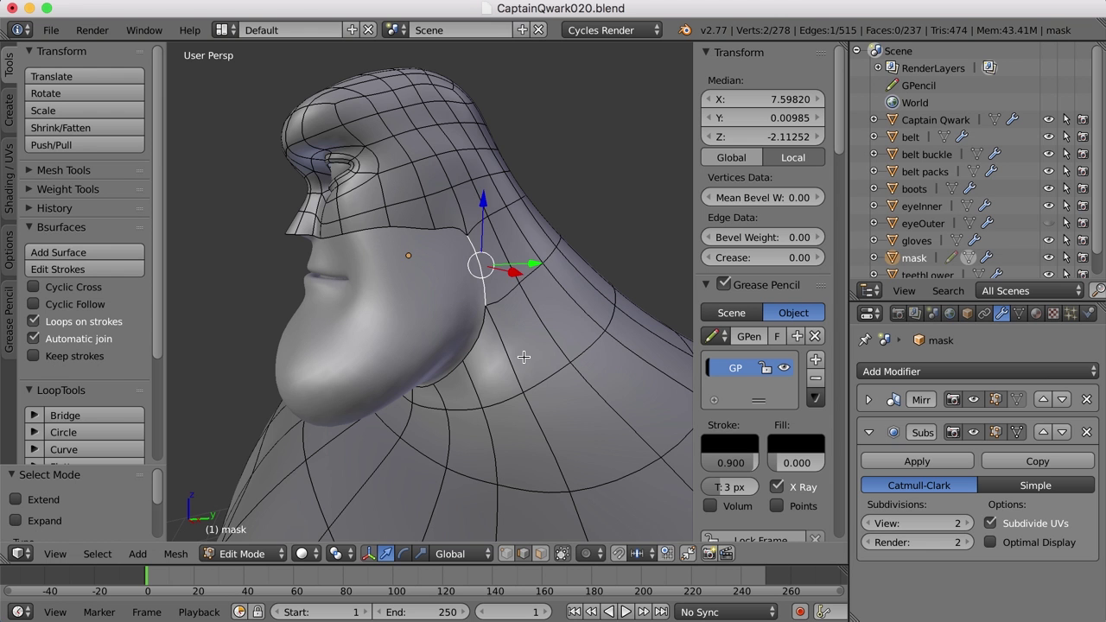
middle_click(486, 335)
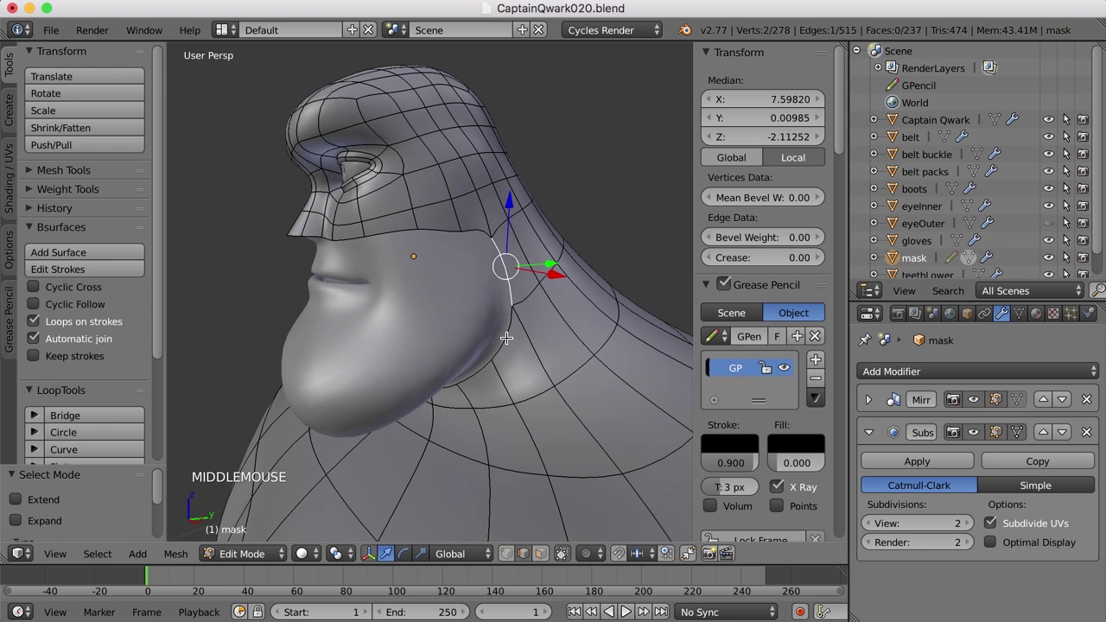
middle_click(507, 330)
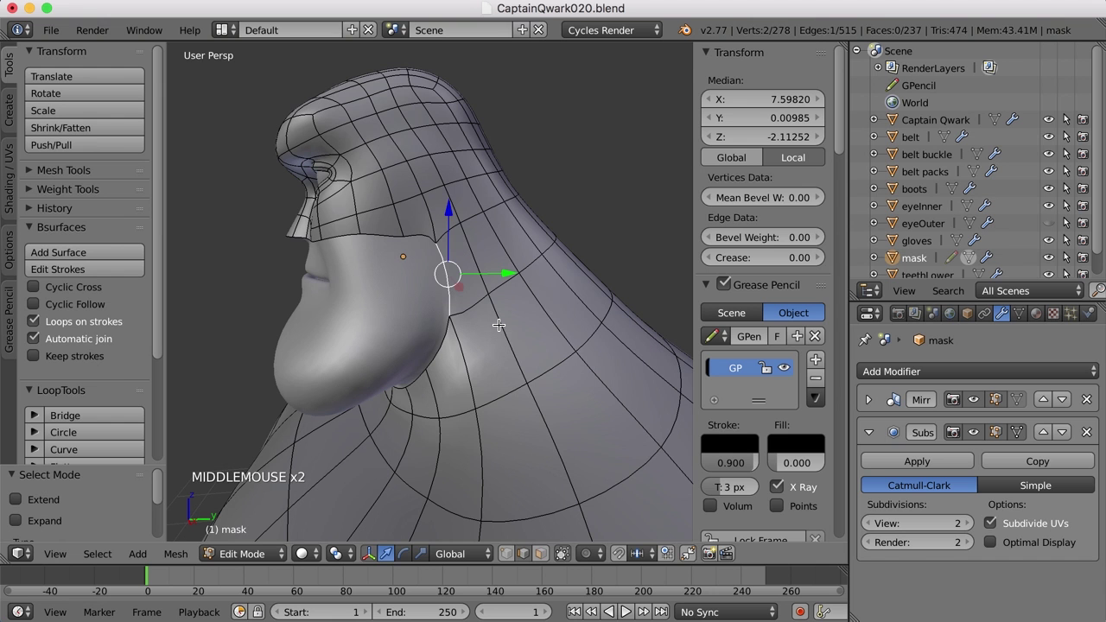
Step: Extrude the mask edge into the cheek gap and merge its vertices At Last
key(e)
click(500, 323)
click(493, 272)
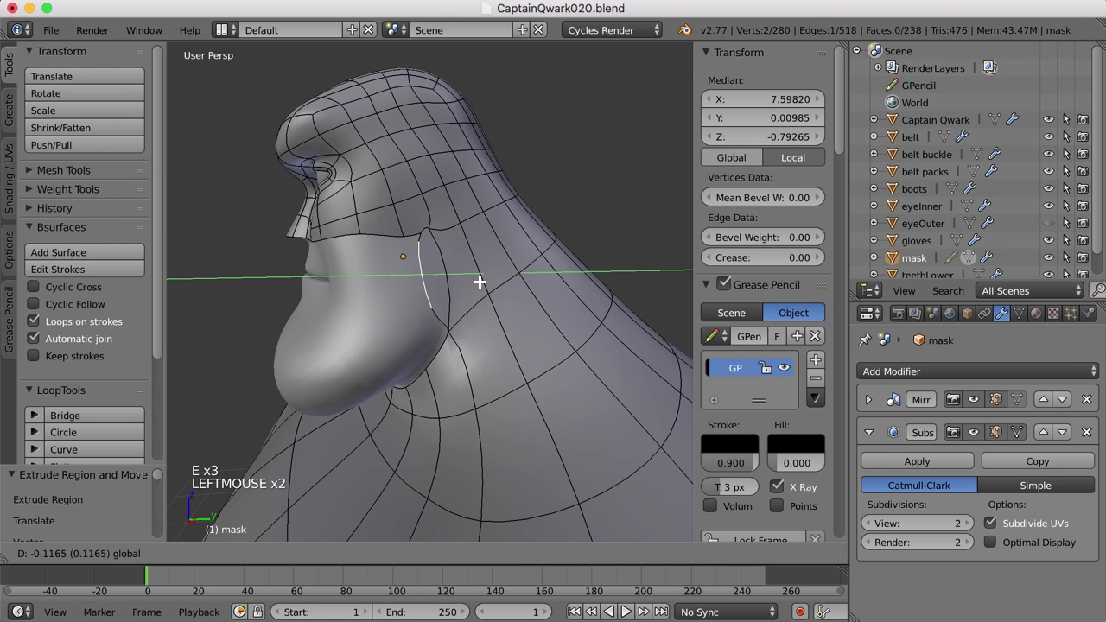
key(ctrl+Tab)
scroll(up, 3)
middle_click(452, 268)
right_click(508, 204)
right_click(483, 194)
key(alt+m)
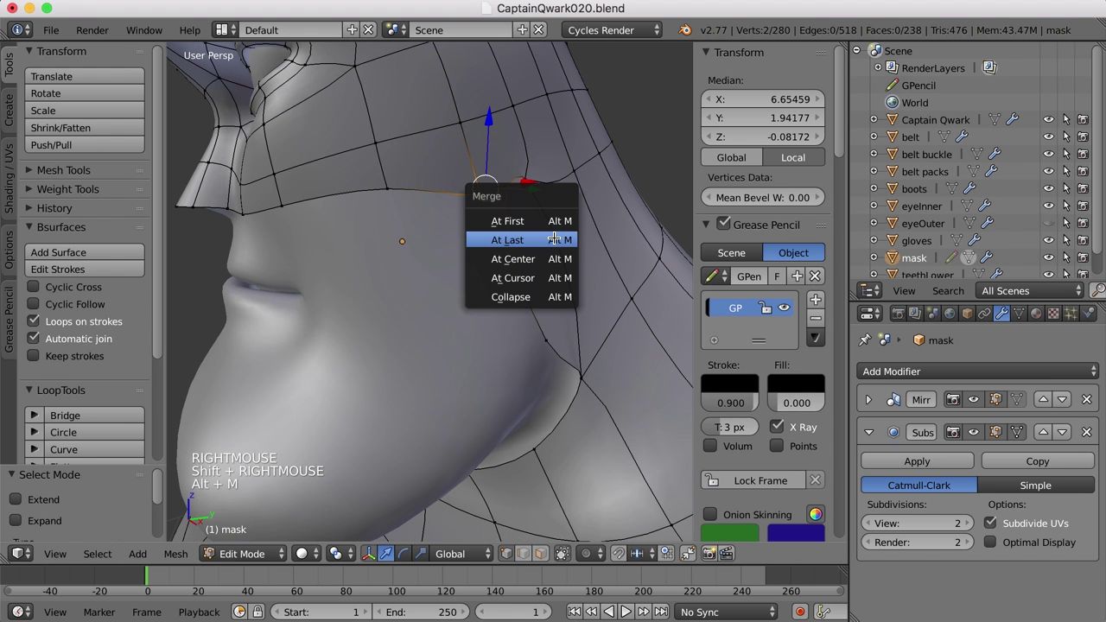
middle_click(556, 283)
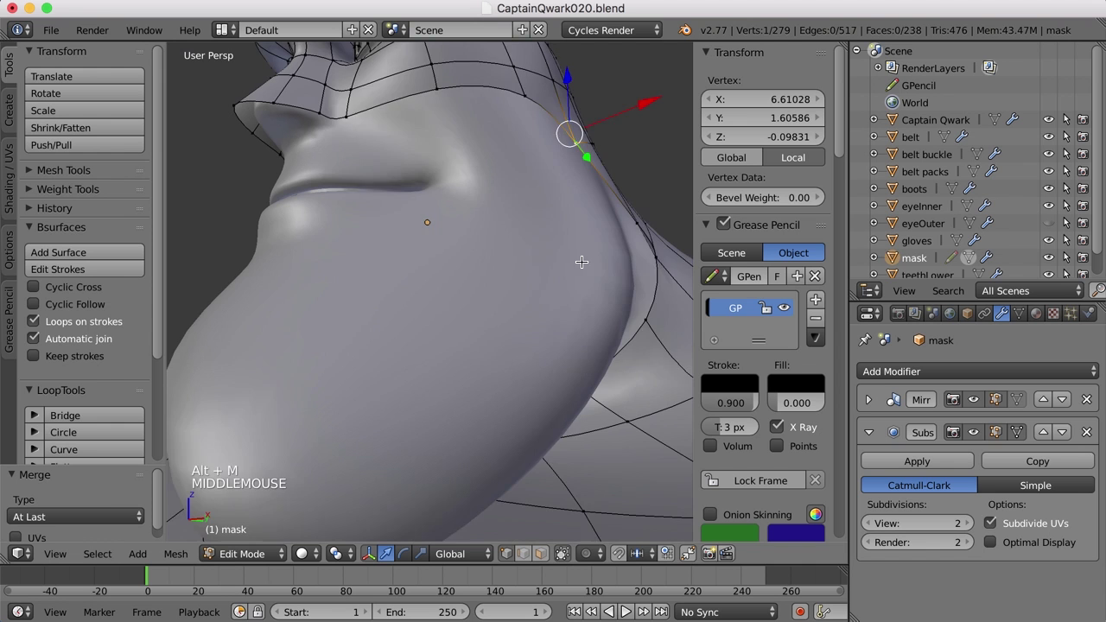
Step: Slide the vertices below the ear into place along the jaw
right_click(646, 242)
scroll(down, 3)
middle_click(648, 265)
click(633, 264)
right_click(591, 281)
click(648, 267)
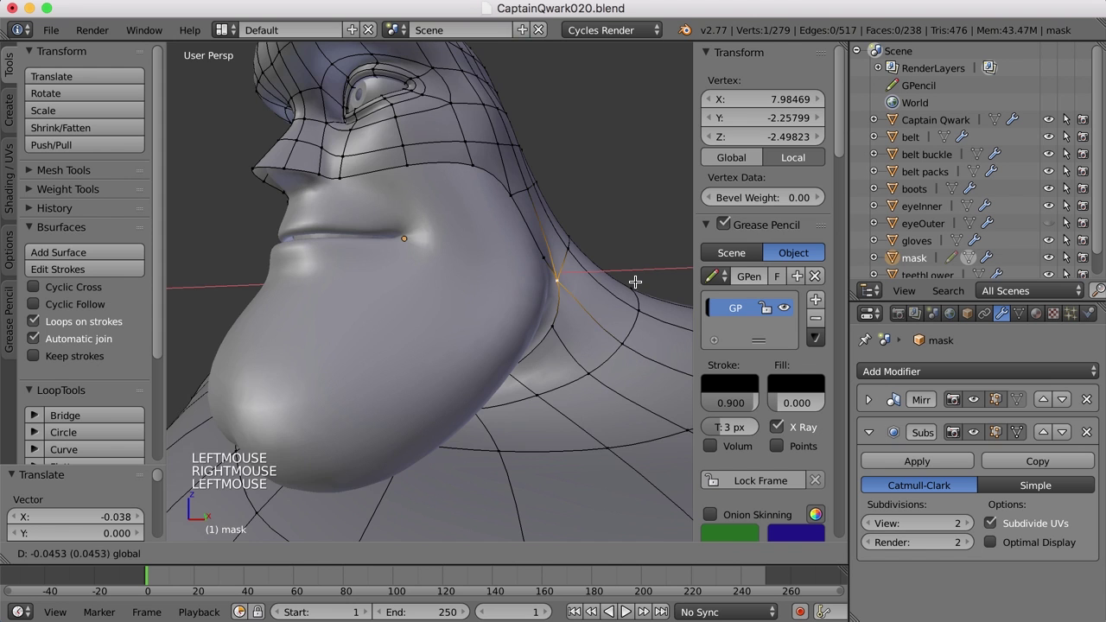
scroll(up, 3)
middle_click(611, 340)
scroll(up, 3)
scroll(down, 3)
scroll(down, 3)
middle_click(559, 363)
middle_click(566, 324)
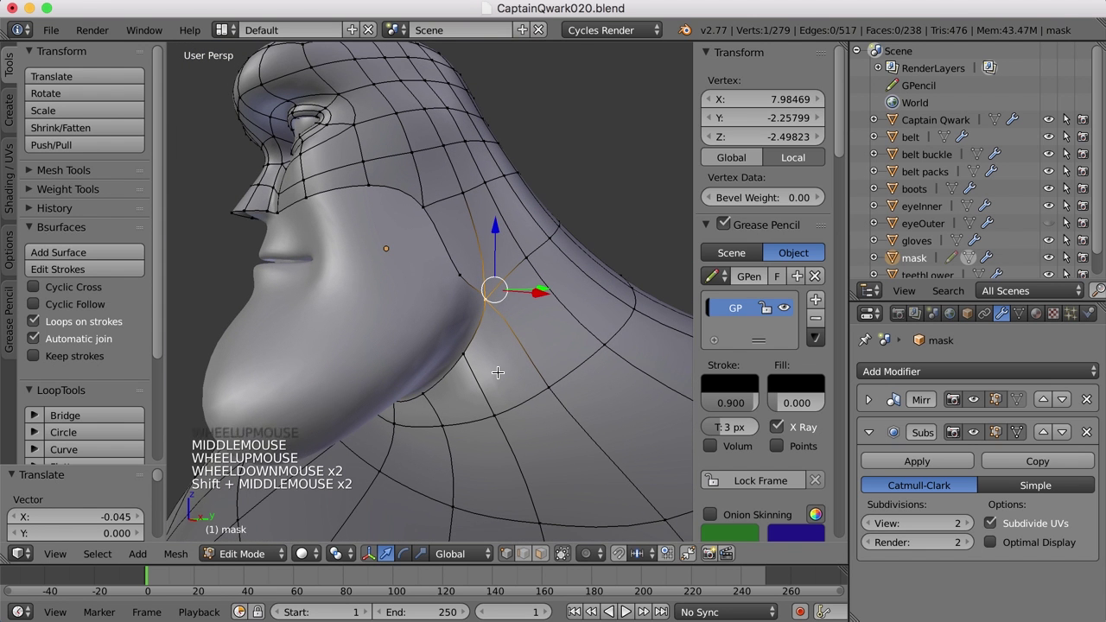
Step: Fill the cheek gap with a new face from the bordering vertices
key(ctrl+Tab)
right_click(477, 337)
right_click(473, 280)
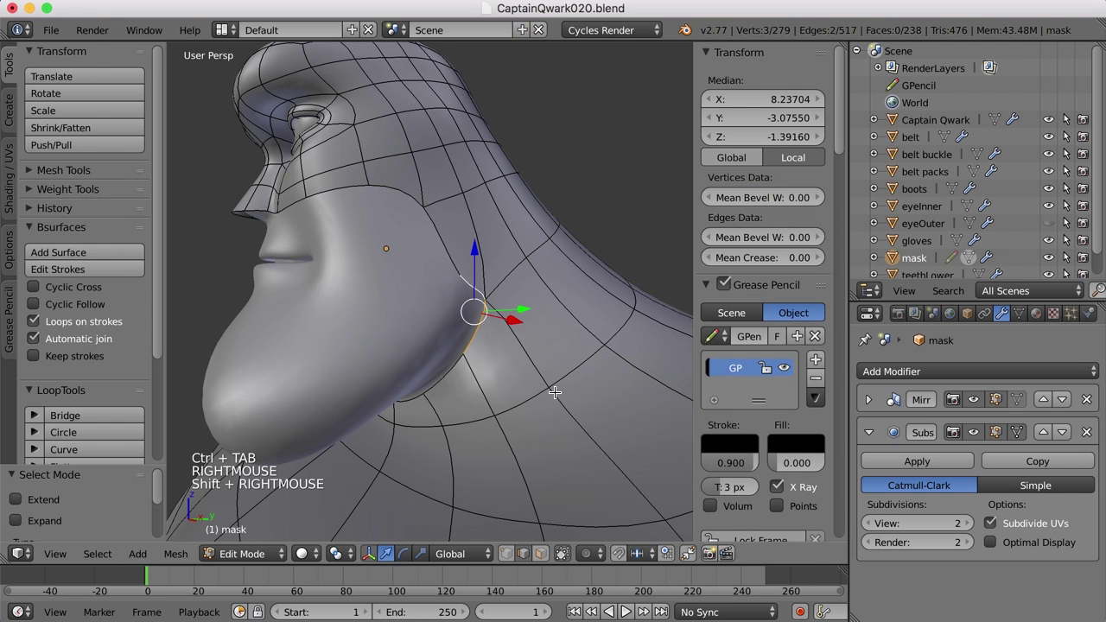
key(f)
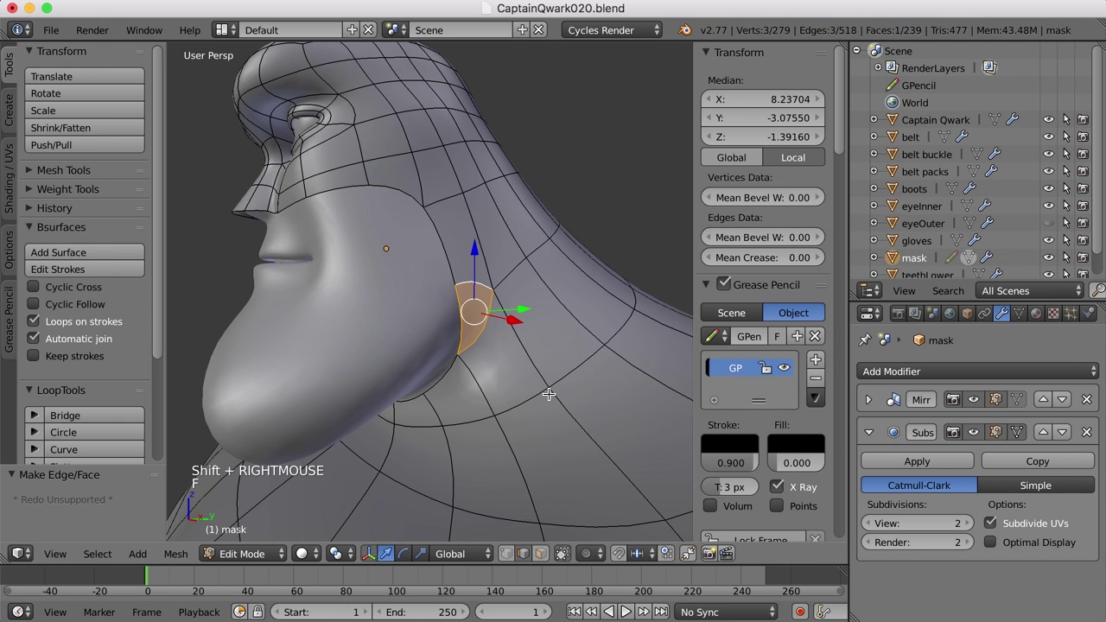
key(a)
middle_click(515, 352)
Step: Shift the new face's vertices and the jaw-edge vertex sideways to tighten the neck border
key(ctrl+Tab)
right_click(566, 328)
click(652, 340)
scroll(down, 3)
right_click(527, 278)
scroll(up, 3)
click(641, 275)
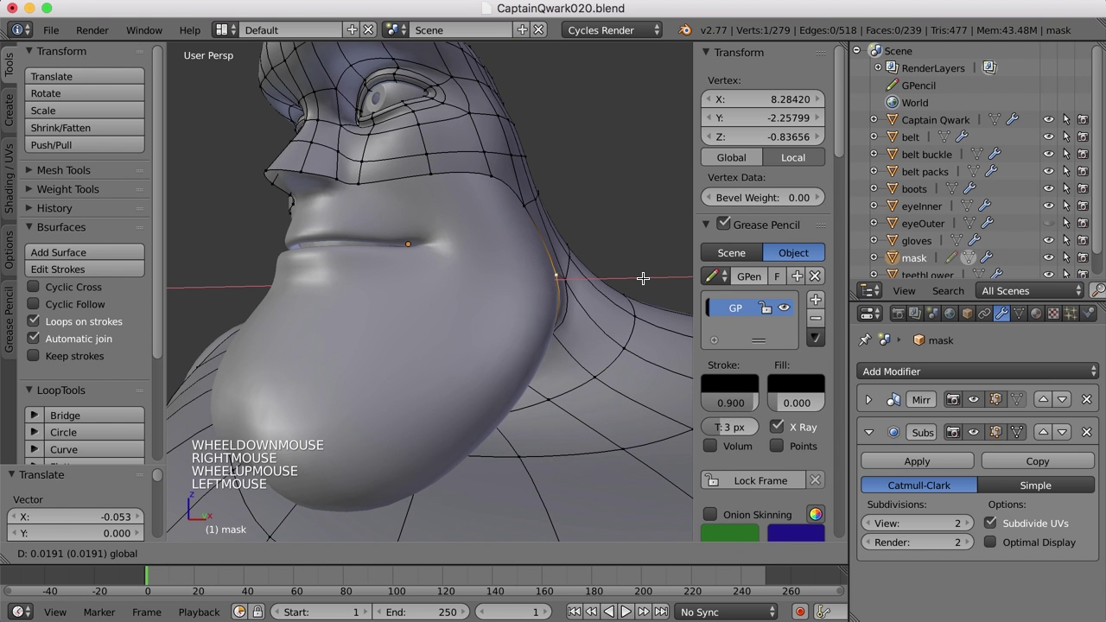
scroll(down, 3)
key(a)
middle_click(610, 317)
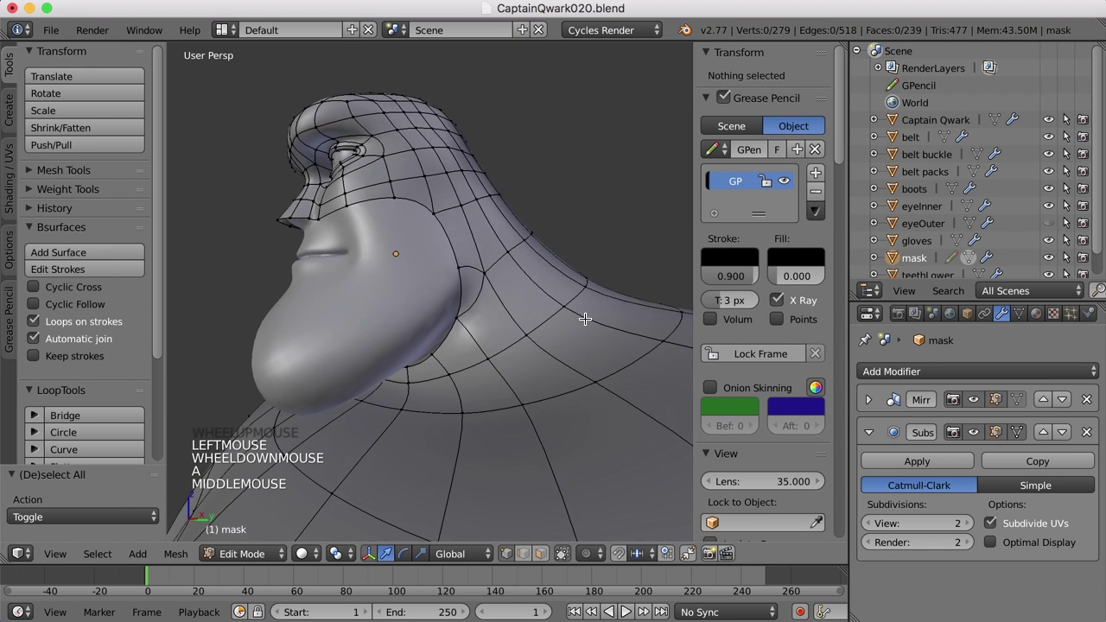
scroll(up, 3)
middle_click(502, 332)
Step: Select the mask's lower boundary loop from a view looking up at the mask
scroll(down, 3)
middle_click(510, 306)
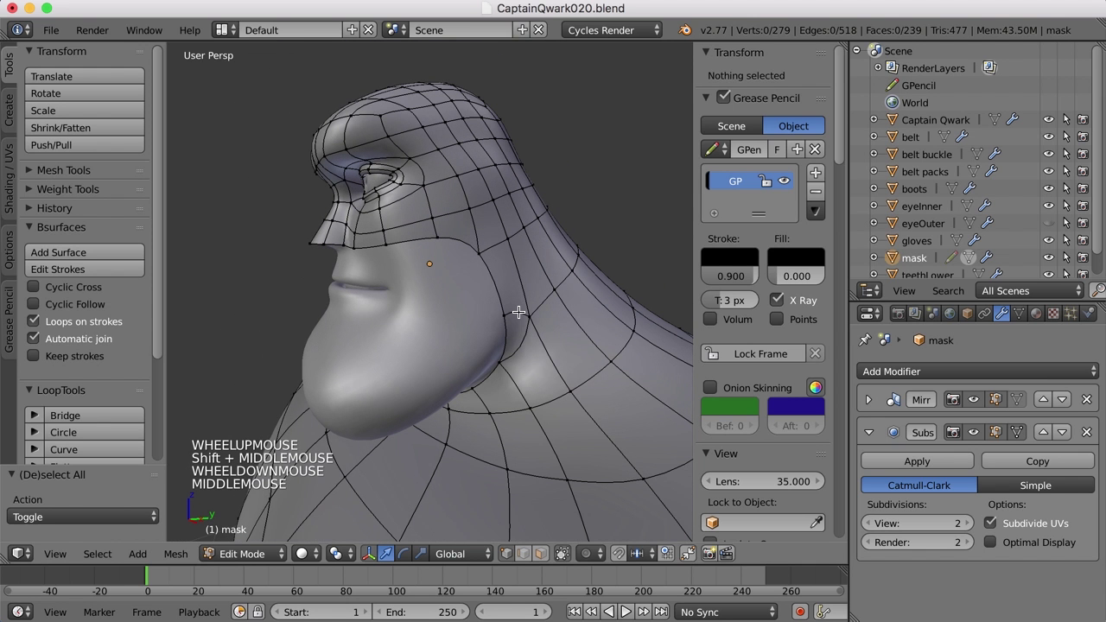
middle_click(509, 387)
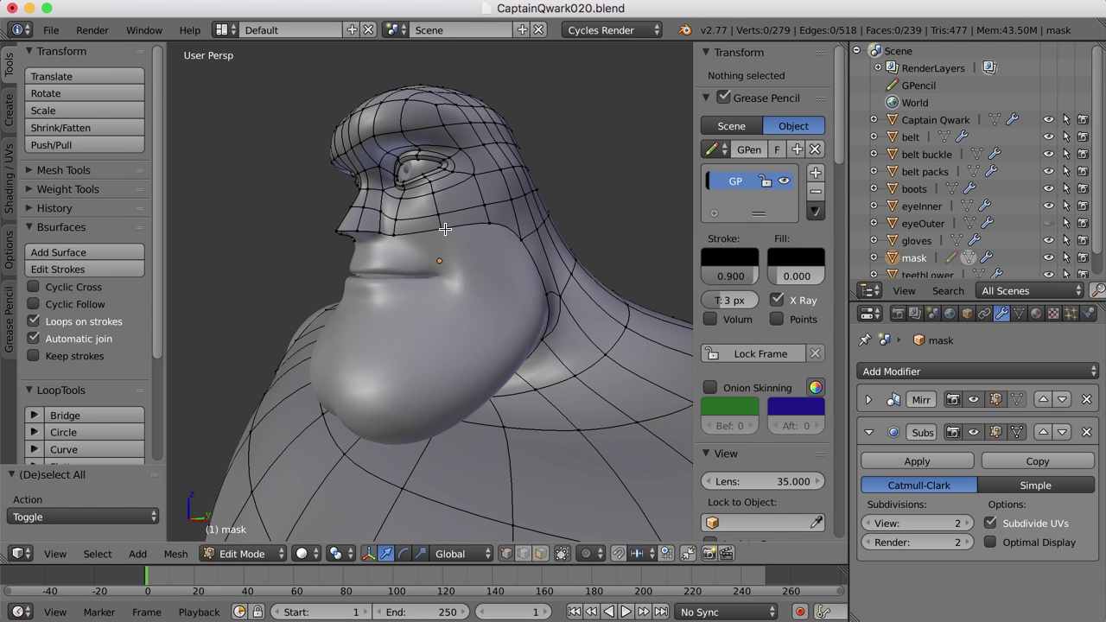
middle_click(475, 224)
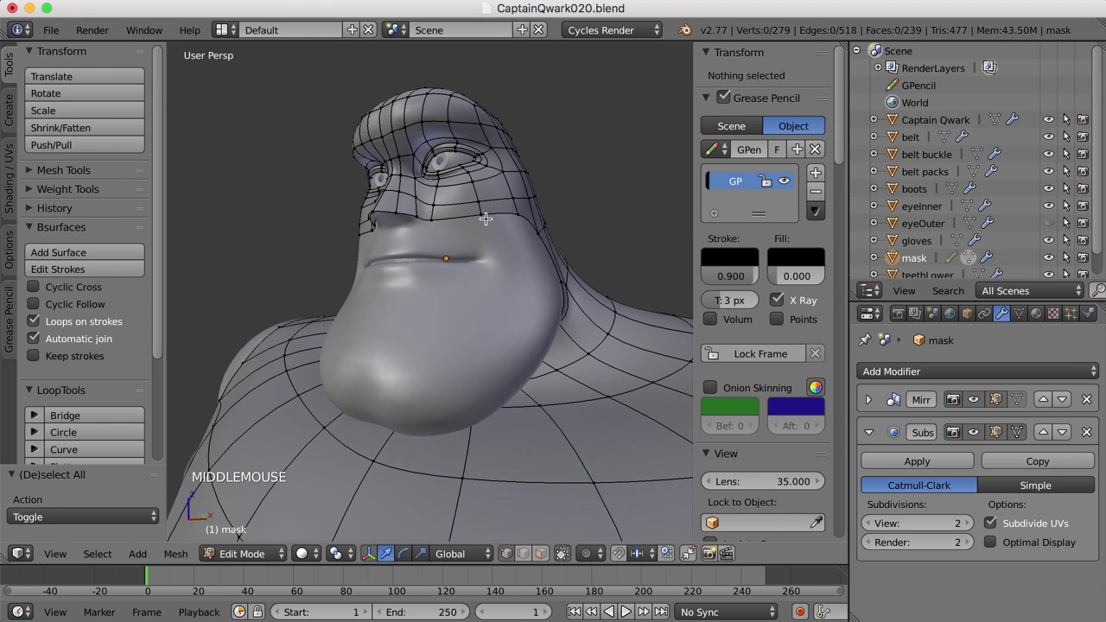
middle_click(500, 218)
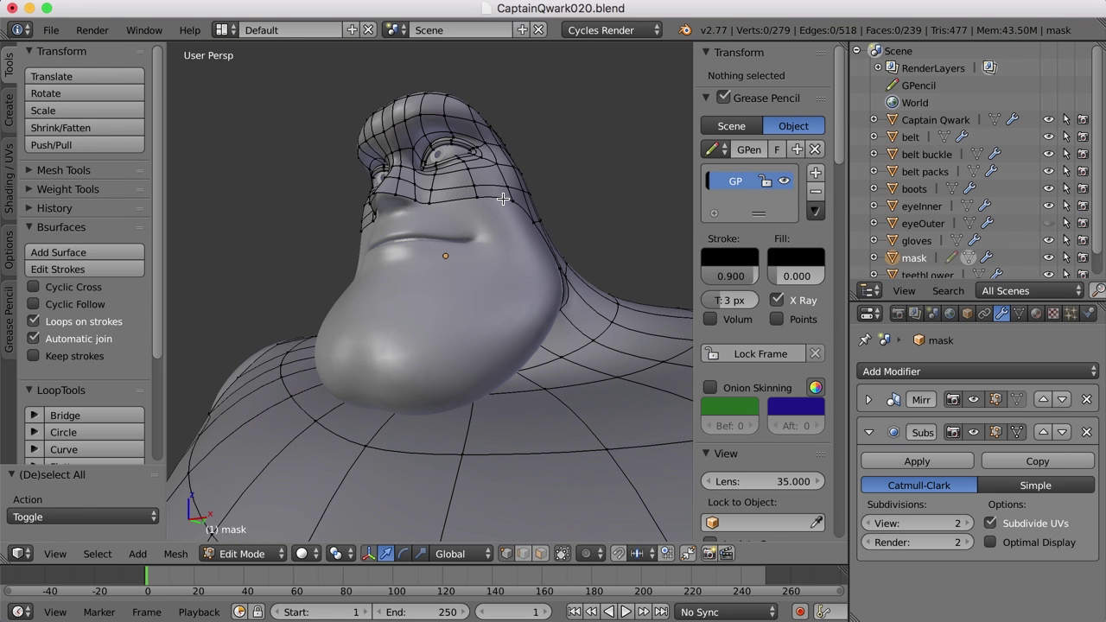
right_click(490, 193)
middle_click(516, 245)
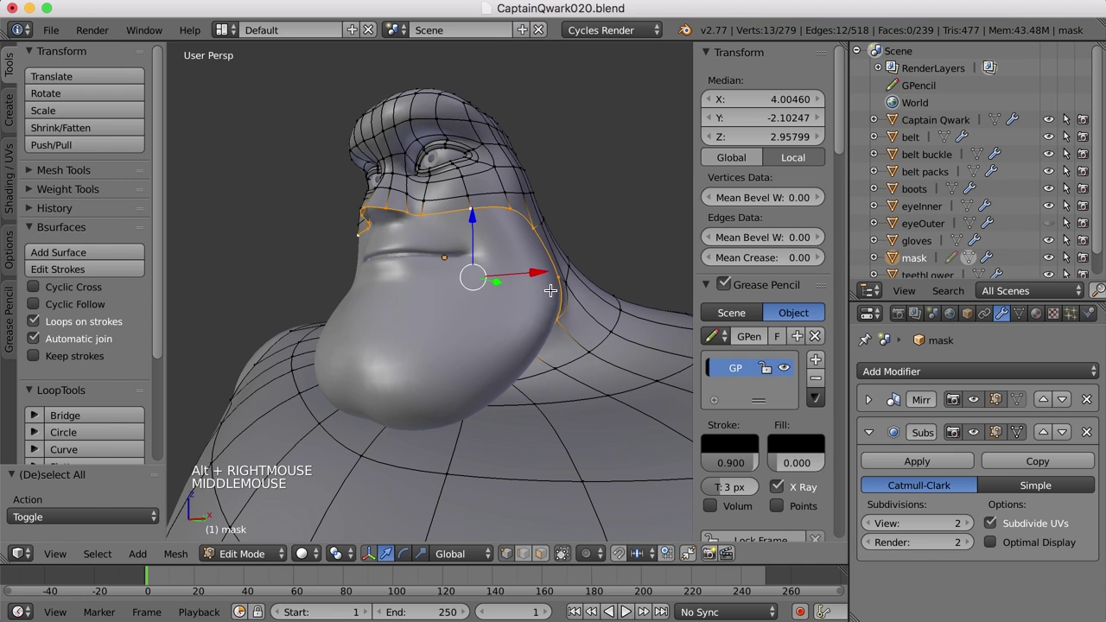
Step: Extrude the lower rim in place and scale it inward slightly for edge thickness
key(e)
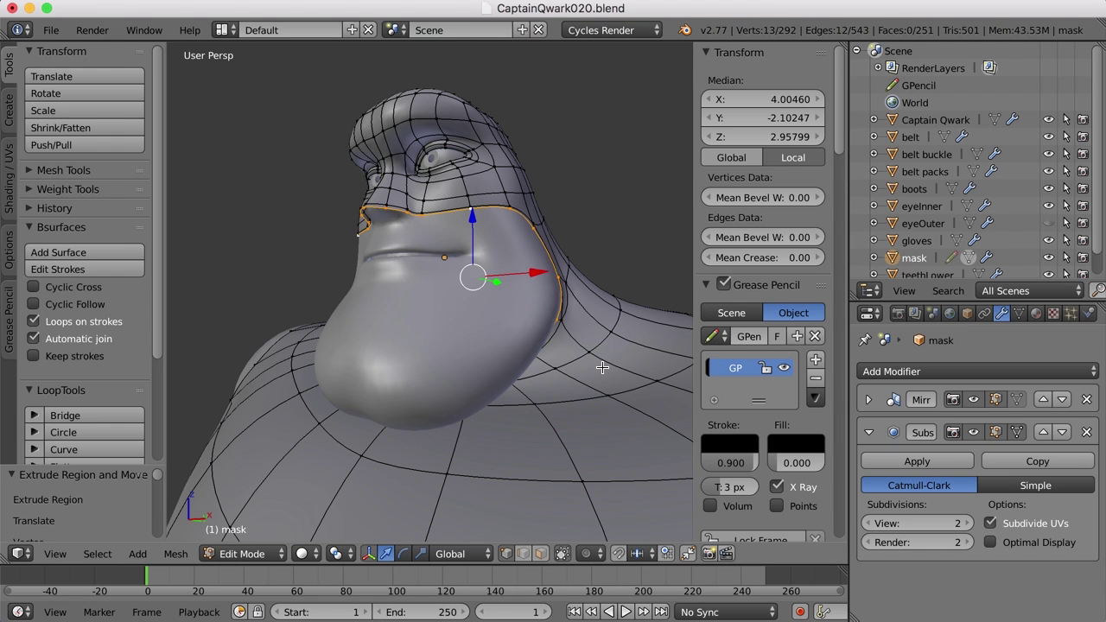
key(e)
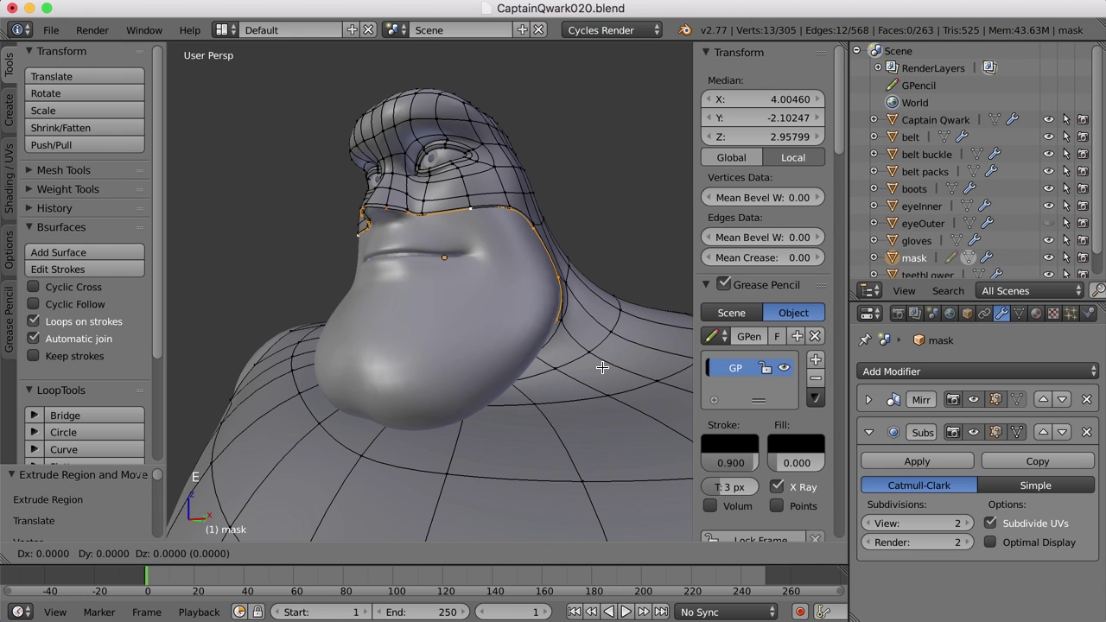
key(s)
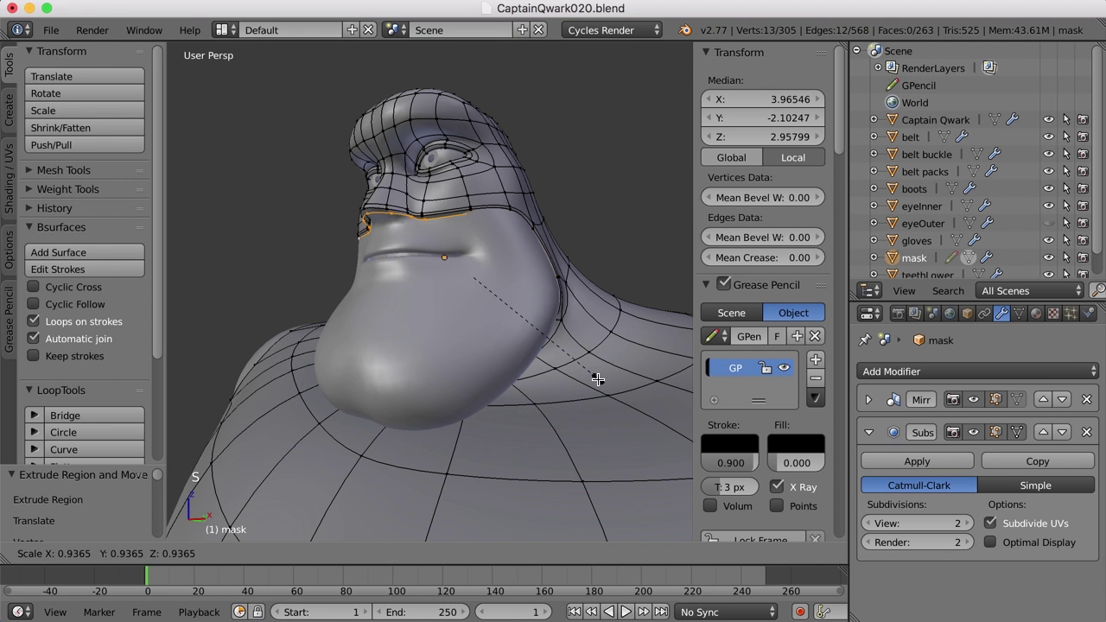
Step: Confirm the rim's reduced size and adjust a rim vertex beside the nose
click(582, 352)
middle_click(496, 250)
scroll(up, 3)
middle_click(514, 254)
middle_click(507, 364)
scroll(up, 3)
middle_click(582, 335)
middle_click(520, 328)
key(ctrl+Tab)
right_click(498, 288)
middle_click(524, 323)
middle_click(558, 313)
click(606, 267)
middle_click(584, 272)
key(ctrl+Tab)
Step: Raise the rim vertices beneath the nose so the edge follows the head surface
middle_click(533, 267)
middle_click(518, 232)
middle_click(505, 261)
right_click(447, 277)
scroll(up, 3)
middle_click(492, 290)
click(578, 221)
click(493, 178)
right_click(568, 208)
scroll(down, 3)
scroll(down, 3)
click(391, 220)
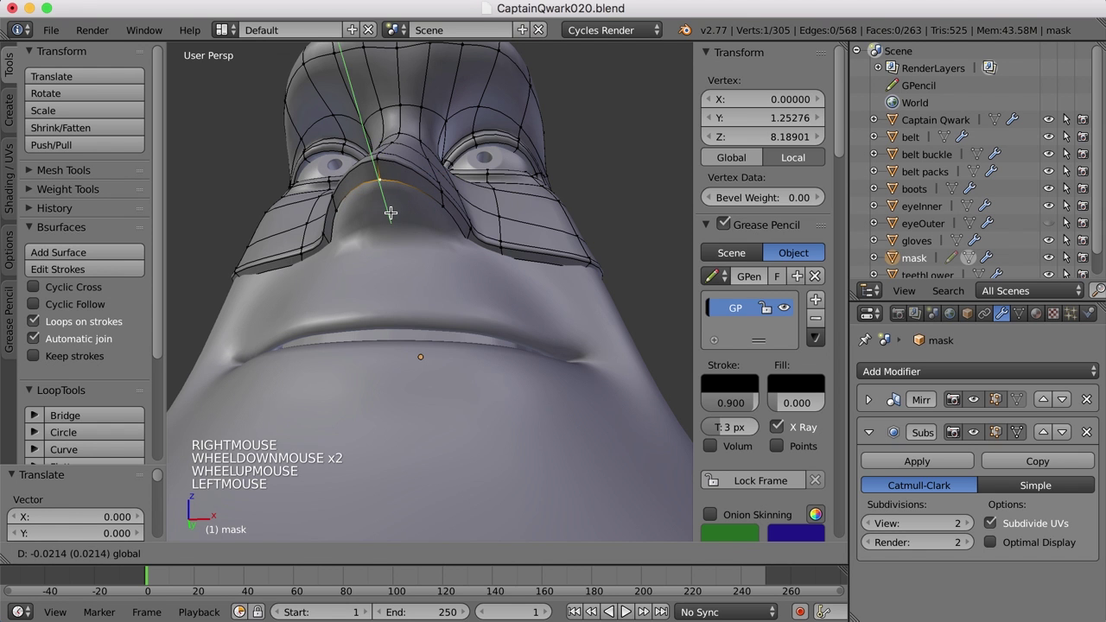
middle_click(394, 215)
key(KP_Decimal)
middle_click(400, 289)
click(372, 241)
Step: Shift the strip of rim faces at the nose tip into a smoother position
middle_click(570, 325)
scroll(down, 3)
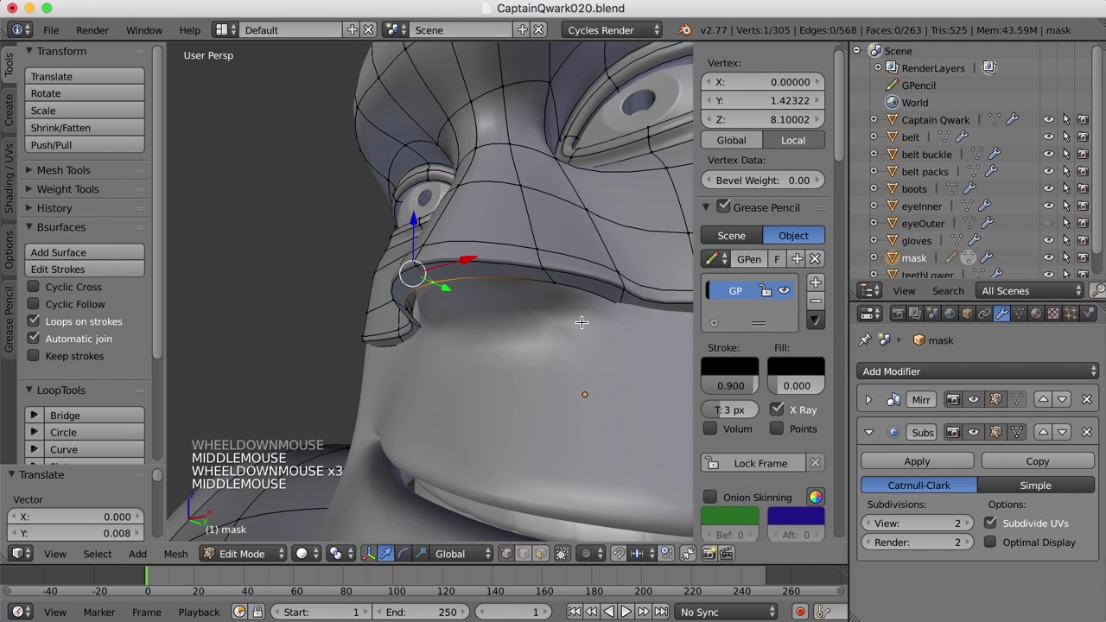
key(ctrl+Tab)
right_click(465, 261)
right_click(485, 239)
scroll(down, 3)
middle_click(559, 287)
click(452, 199)
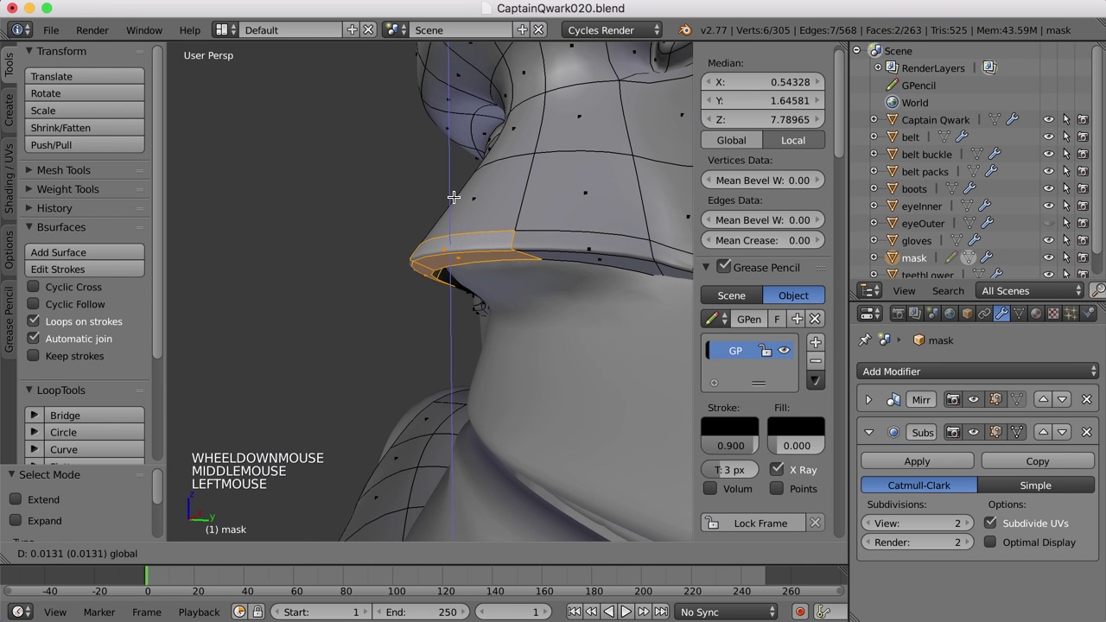
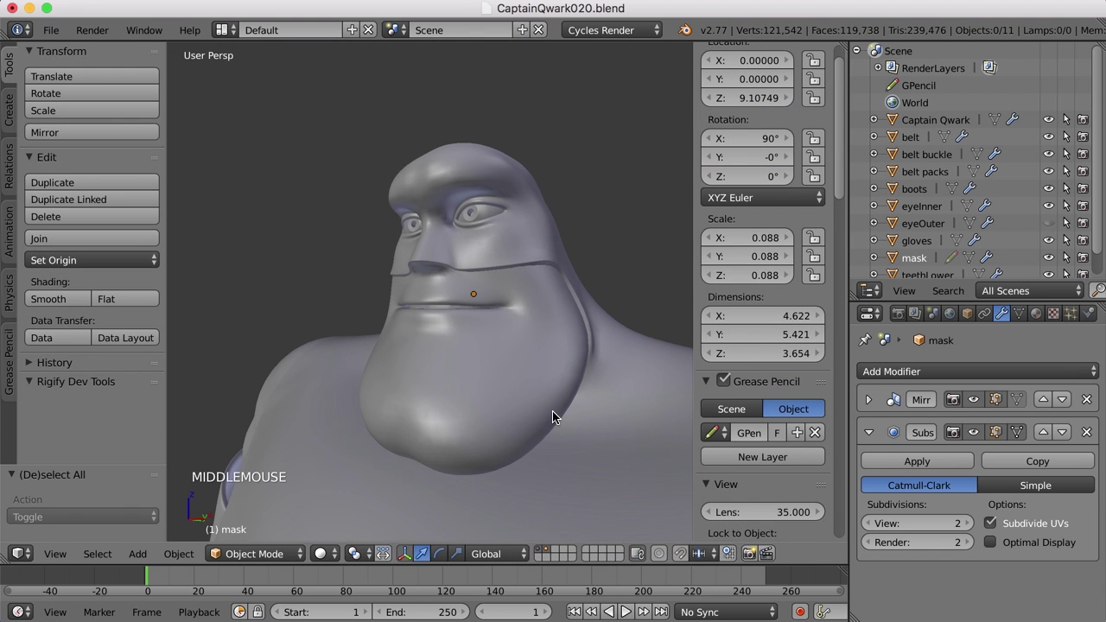
middle_click(469, 300)
middle_click(495, 338)
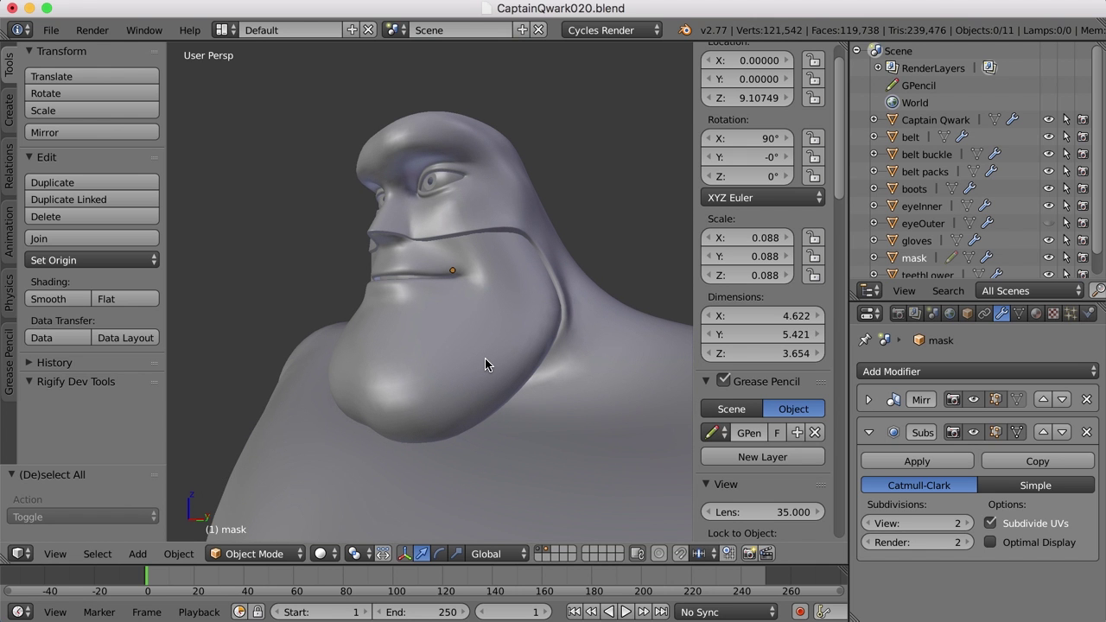
scroll(down, 3)
middle_click(508, 402)
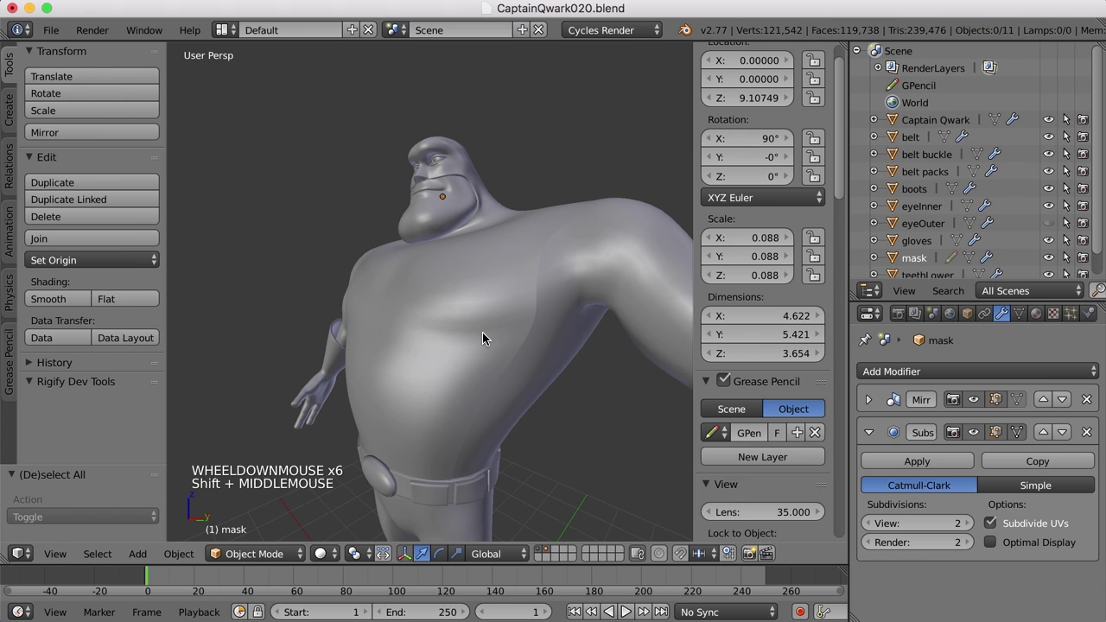
right_click(486, 345)
middle_click(550, 355)
scroll(down, 3)
middle_click(442, 380)
middle_click(433, 386)
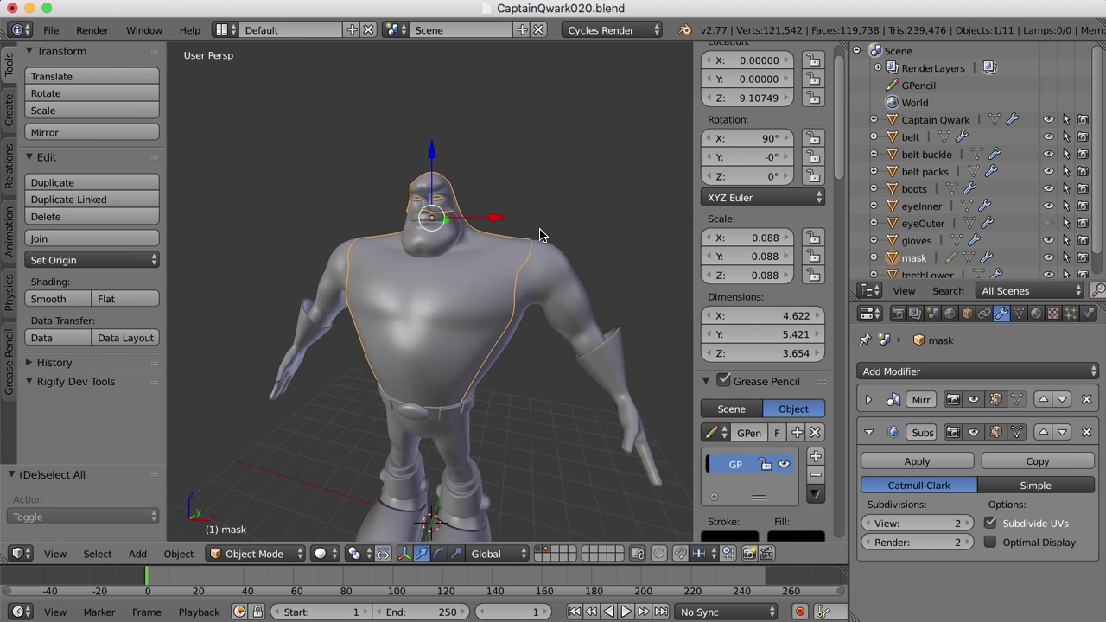
middle_click(523, 341)
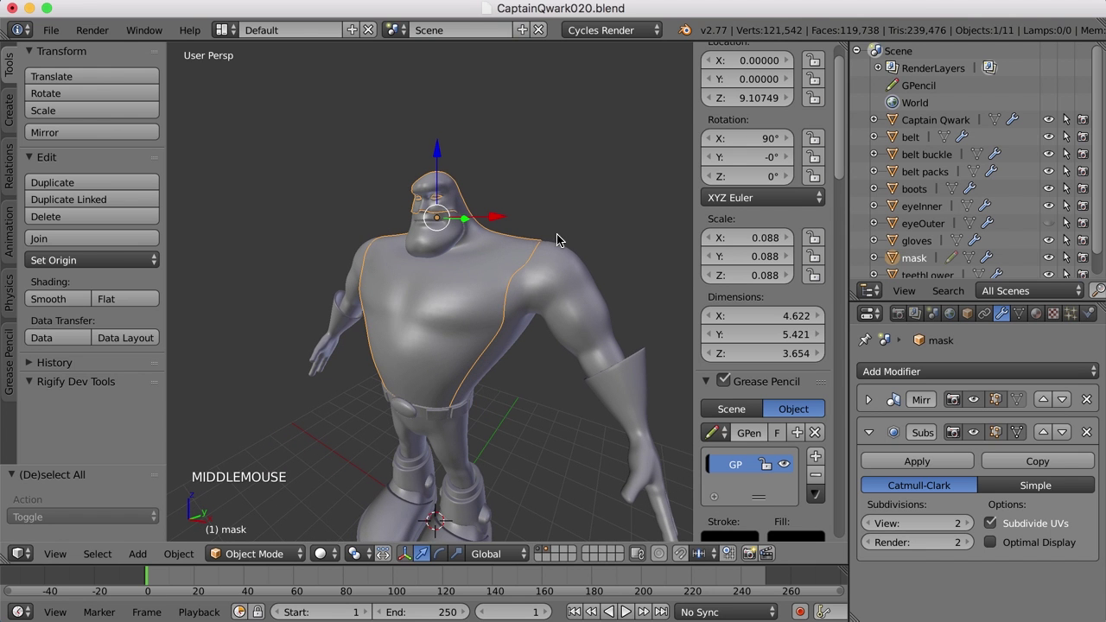
middle_click(537, 318)
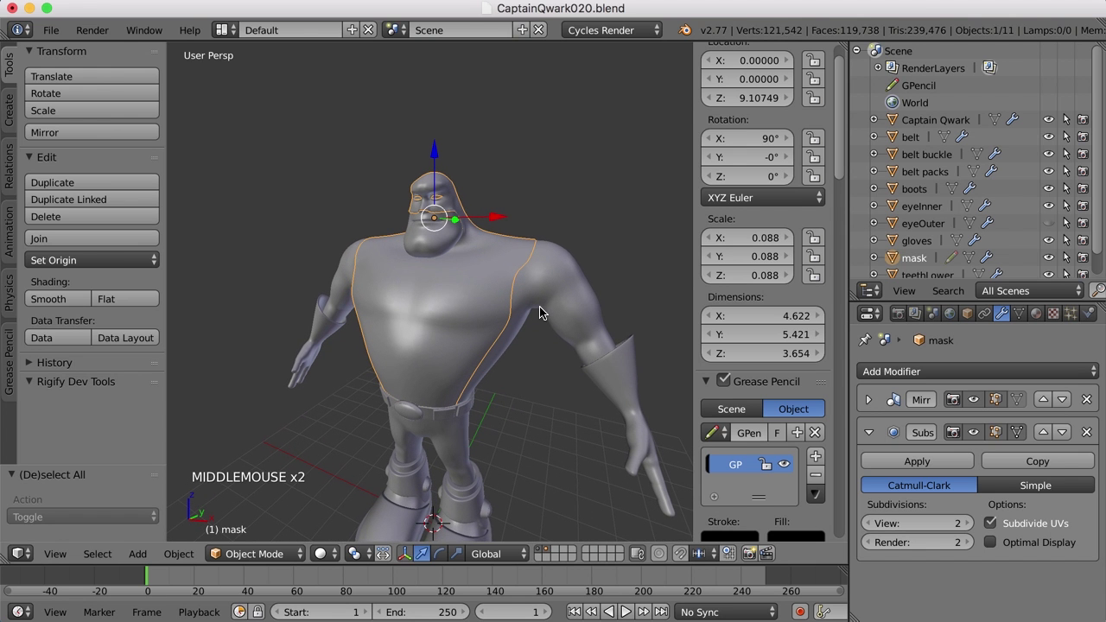